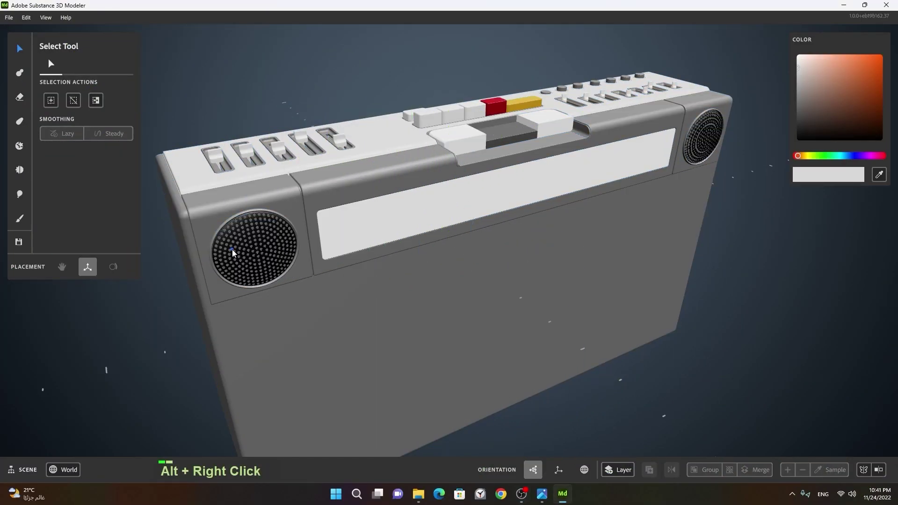
- Orbit around the plain boombox body to inspect it from all sides
{"action": "left_click", "coordinate": [293, 269]}
{"action": "middle_click", "coordinate": [311, 235]}
{"action": "right_click", "coordinate": [248, 250]}
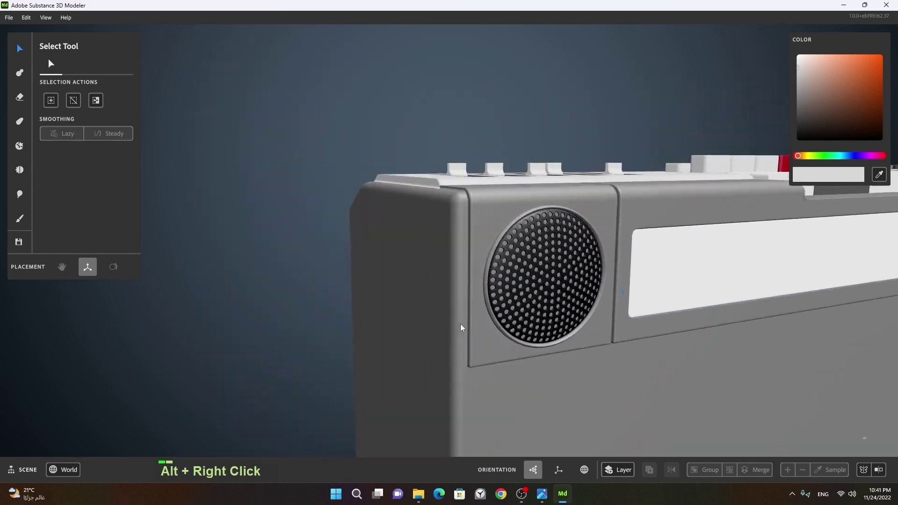
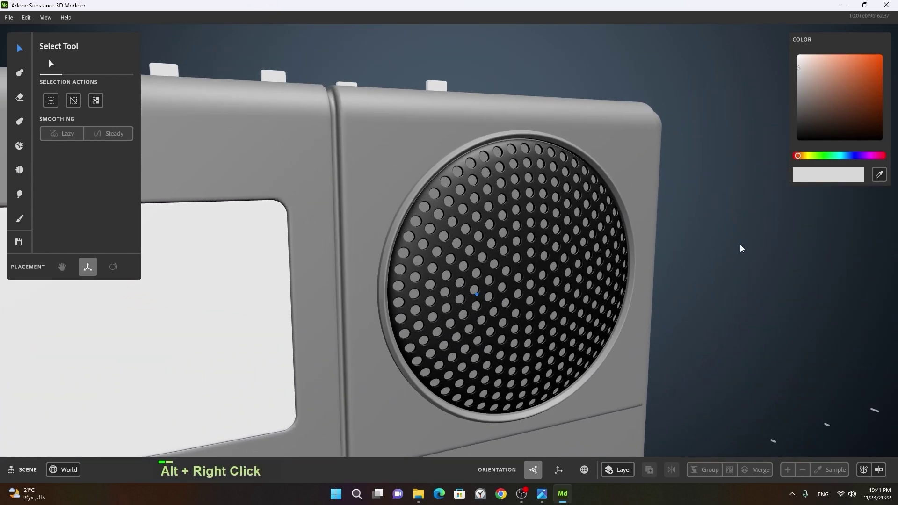
{"action": "left_click", "coordinate": [690, 236]}
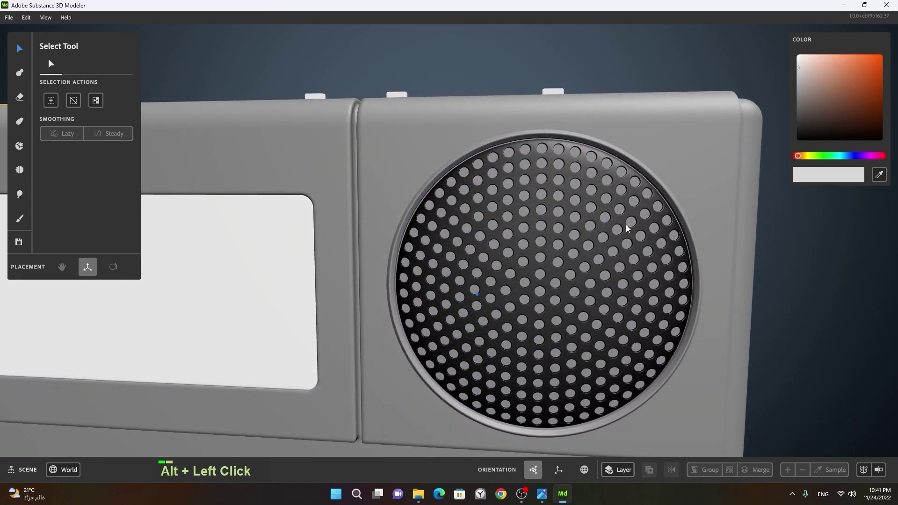
{"action": "right_click", "coordinate": [665, 347]}
{"action": "left_click", "coordinate": [477, 356]}
{"action": "right_click", "coordinate": [549, 338]}
{"action": "middle_click", "coordinate": [394, 362]}
{"action": "left_click", "coordinate": [438, 333]}
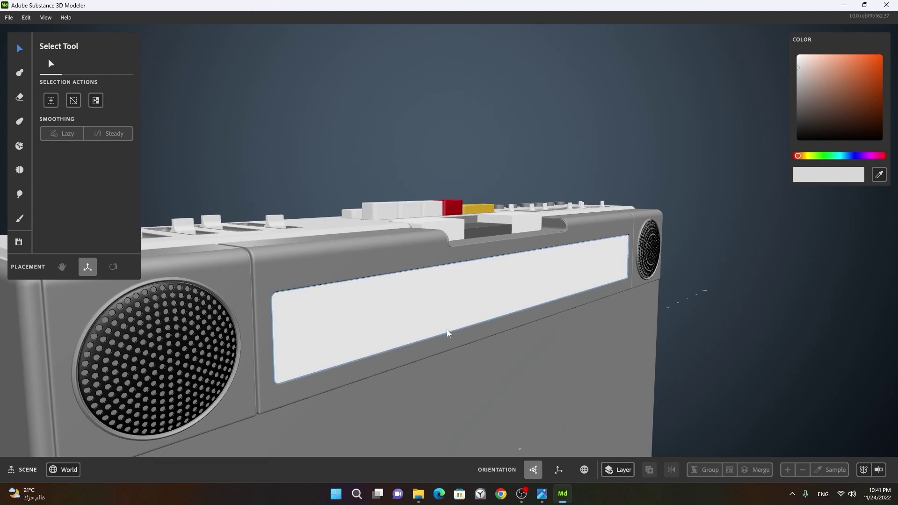
{"action": "right_click", "coordinate": [458, 330]}
{"action": "left_click", "coordinate": [456, 347]}
{"action": "right_click", "coordinate": [406, 316]}
{"action": "middle_click", "coordinate": [453, 351]}
- Finish looking over the front face and choose the Clay Tool from the left toolbar
{"action": "left_click", "coordinate": [445, 278]}
{"action": "right_click", "coordinate": [385, 310]}
{"action": "left_click", "coordinate": [361, 321]}
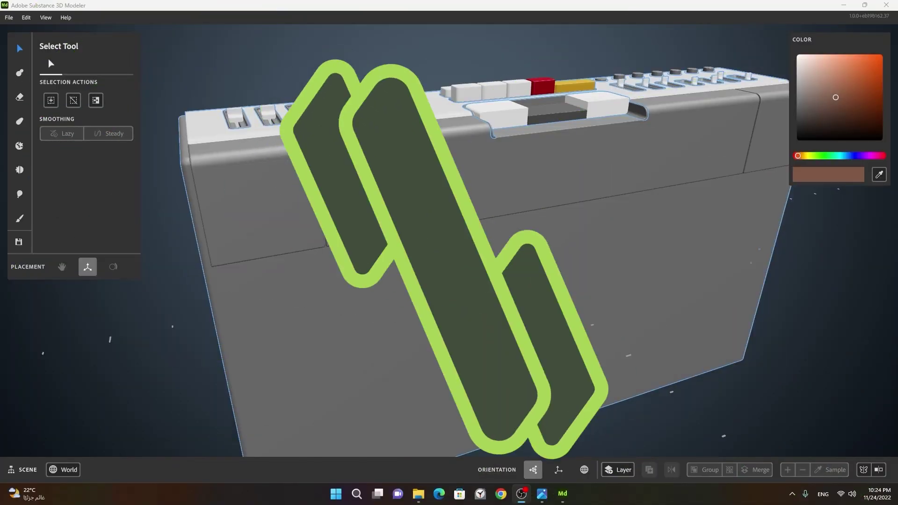
{"action": "right_click", "coordinate": [394, 228]}
{"action": "left_click", "coordinate": [429, 245]}
{"action": "right_click", "coordinate": [327, 215]}
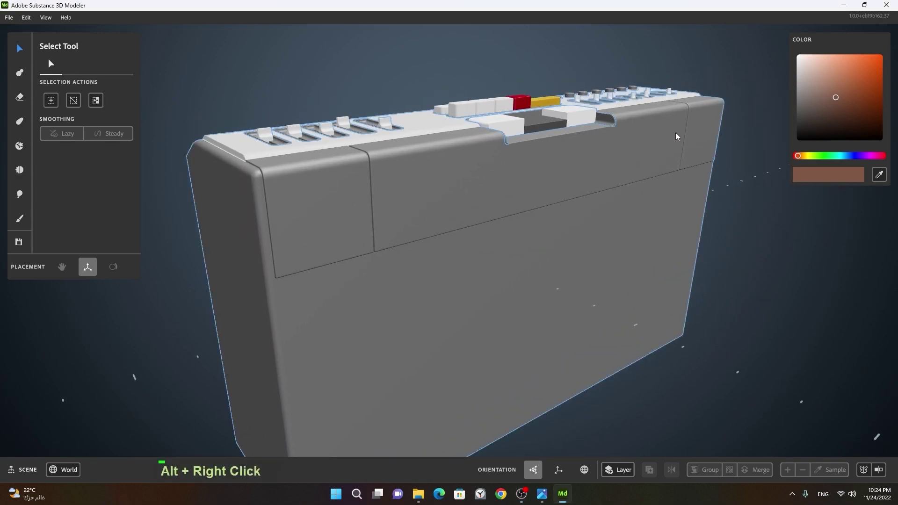
{"action": "right_click", "coordinate": [532, 235]}
{"action": "left_click", "coordinate": [514, 244]}
{"action": "right_click", "coordinate": [485, 259]}
{"action": "middle_click", "coordinate": [574, 256]}
{"action": "right_click", "coordinate": [509, 271]}
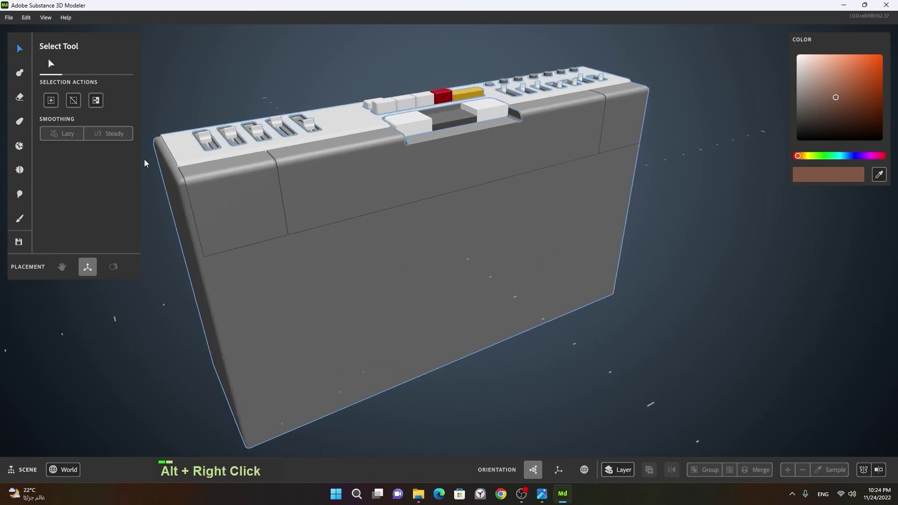
{"action": "middle_click", "coordinate": [425, 215]}
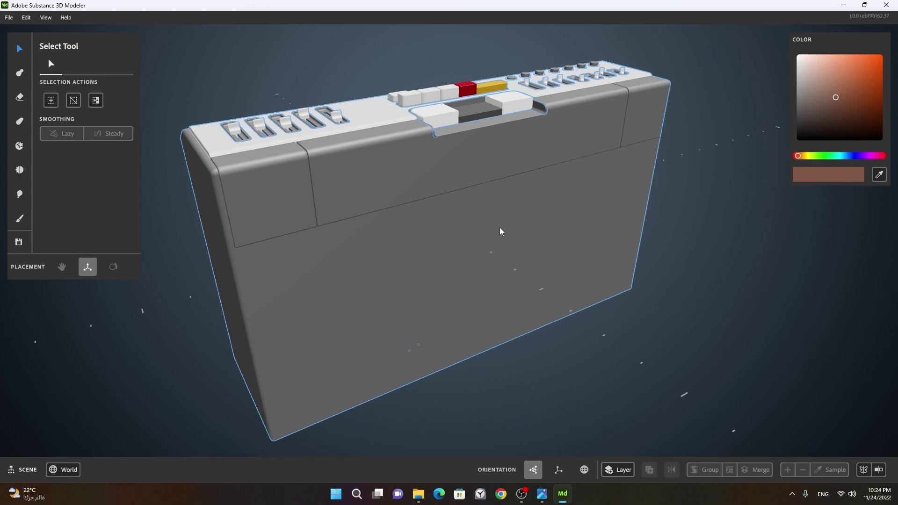
{"action": "left_click", "coordinate": [495, 232]}
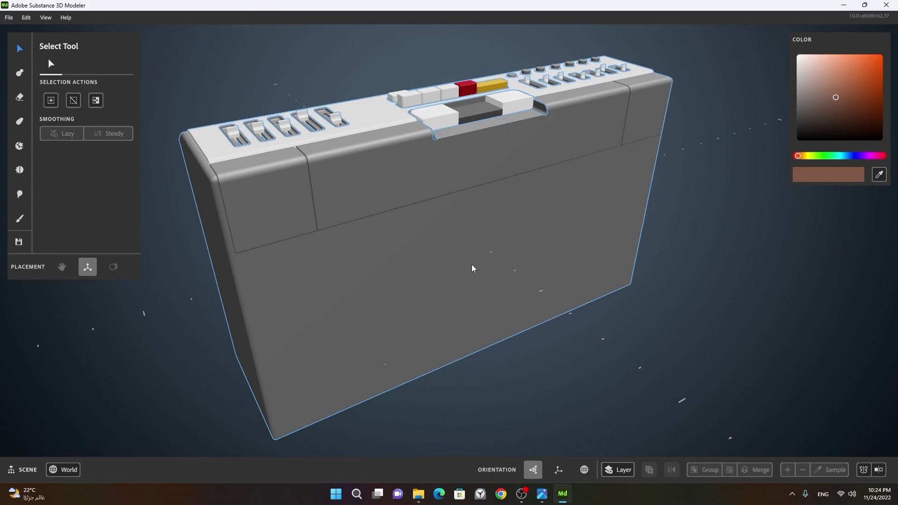
- Place an enlarged black Sphere clay primitive in front of the boombox body
{"action": "left_click", "coordinate": [475, 267]}
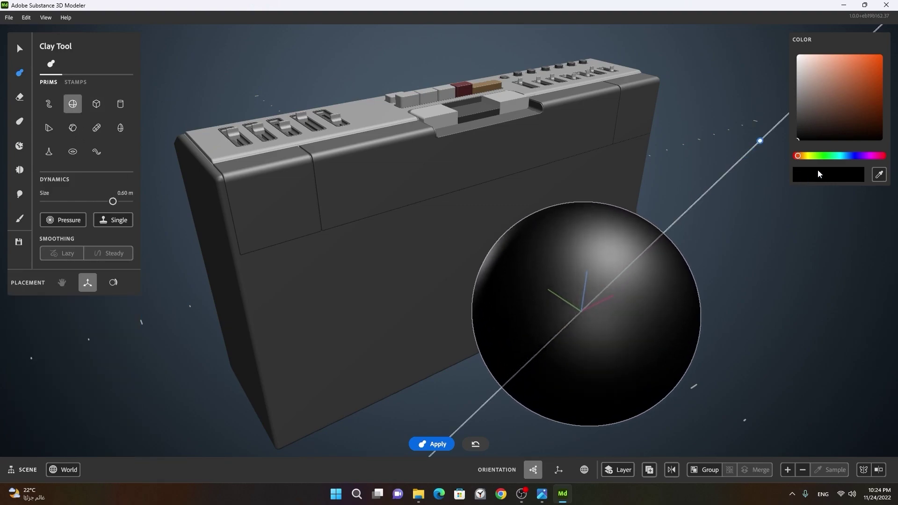
{"action": "middle_click", "coordinate": [728, 254]}
{"action": "right_click", "coordinate": [663, 251]}
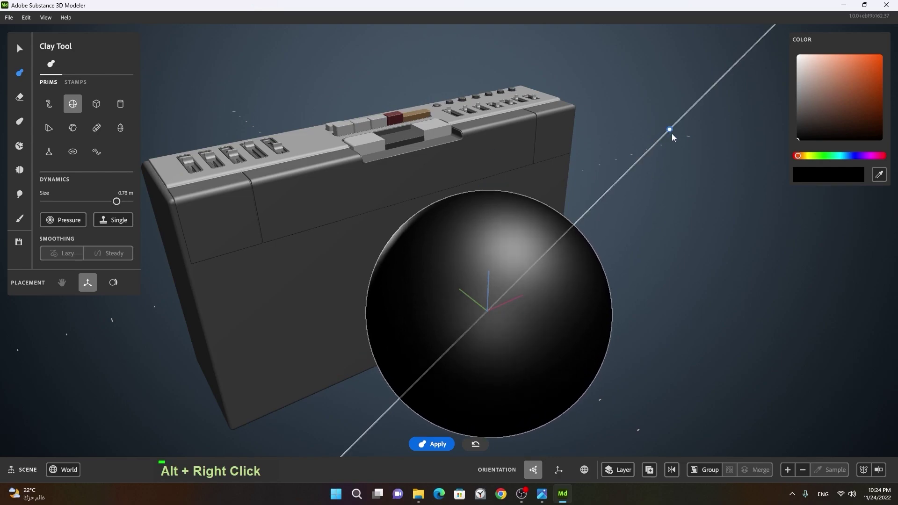
{"action": "left_click", "coordinate": [653, 211]}
{"action": "middle_click", "coordinate": [699, 235]}
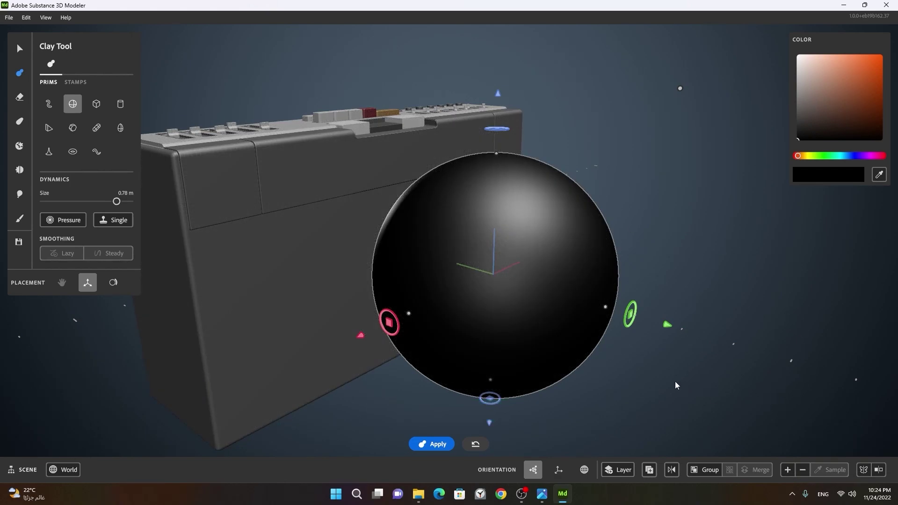
{"action": "right_click", "coordinate": [668, 378]}
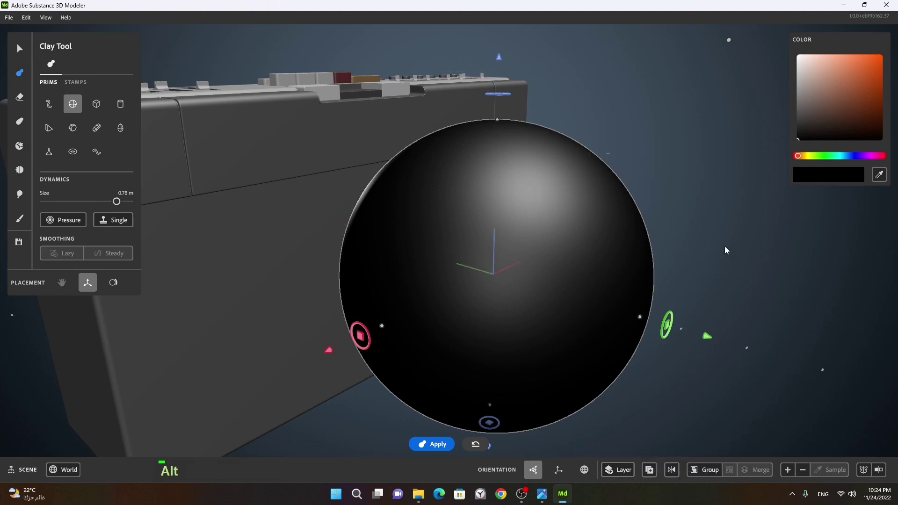
{"action": "key", "text": "space"}
- Scale the black sphere flat into a thin disc and duplicate it for the second speaker
{"action": "right_click", "coordinate": [738, 271]}
{"action": "left_click", "coordinate": [697, 286]}
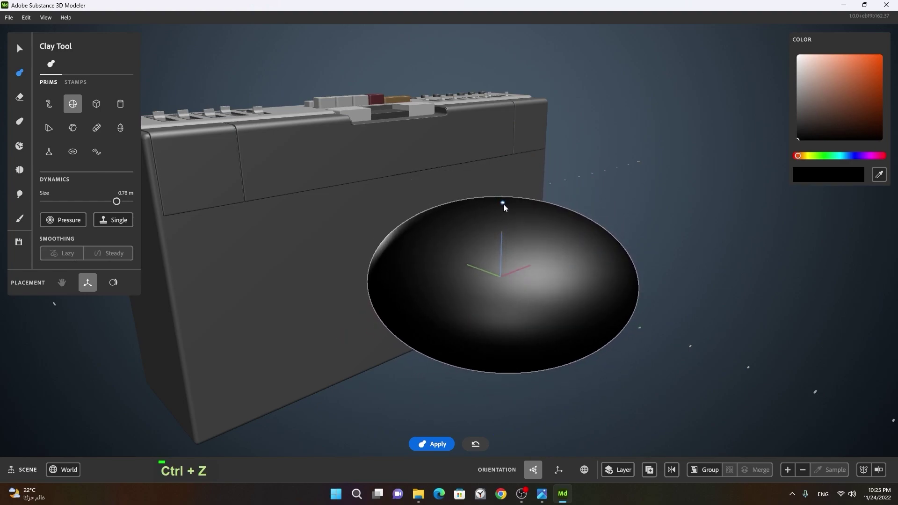
{"action": "right_click", "coordinate": [471, 305]}
{"action": "left_click", "coordinate": [512, 313]}
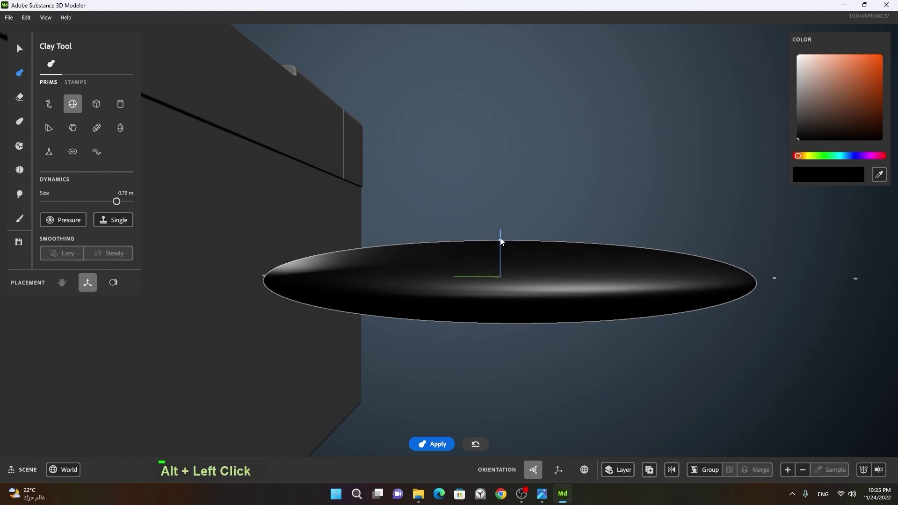
{"action": "left_click", "coordinate": [633, 315]}
{"action": "key", "text": "space"}
{"action": "right_click", "coordinate": [540, 351]}
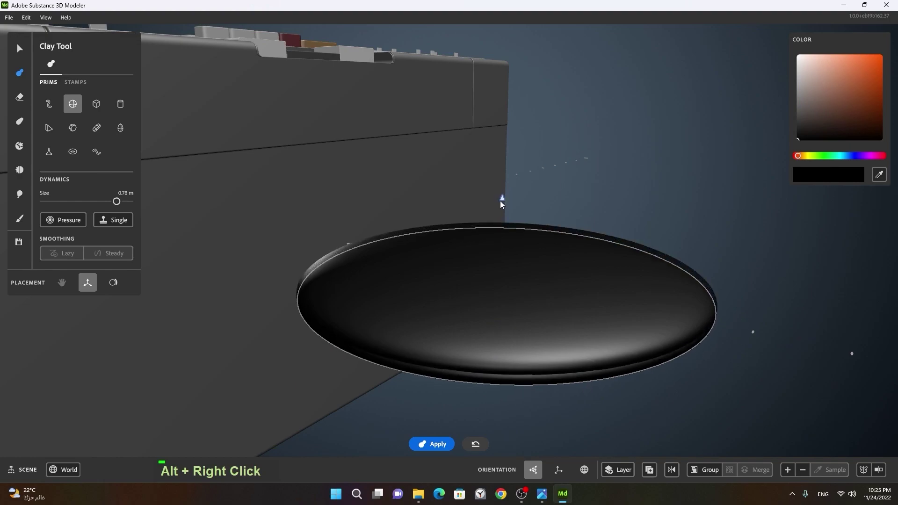
- With the Erase Tool's sphere primitive, position an eraser beneath the flat disc
{"action": "left_click", "coordinate": [521, 253]}
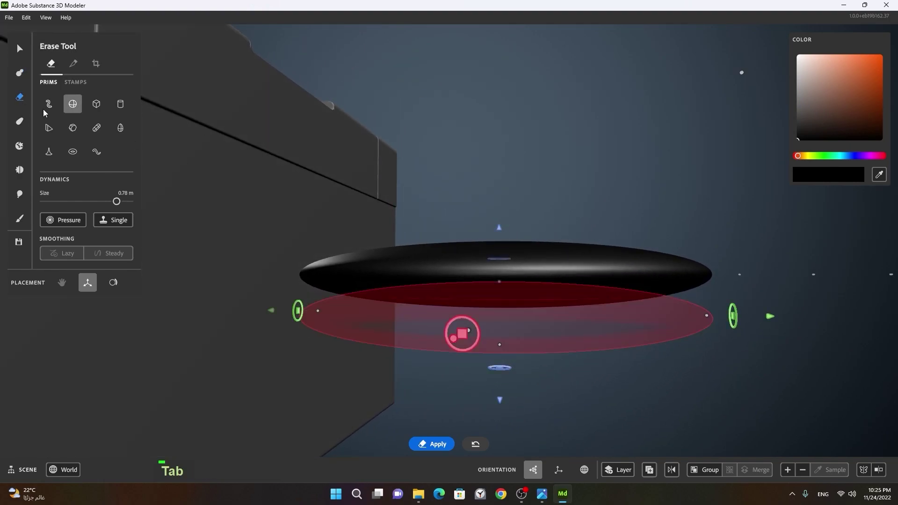
{"action": "right_click", "coordinate": [434, 279]}
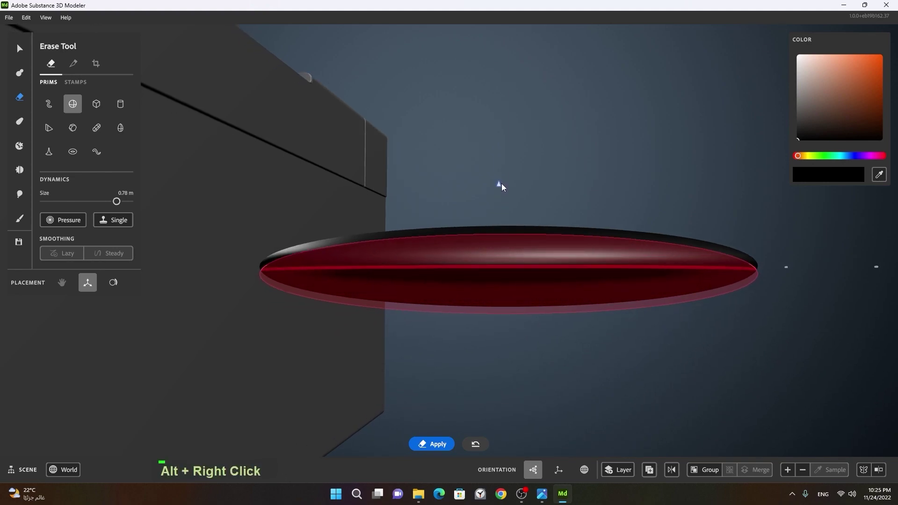
{"action": "left_click", "coordinate": [537, 209]}
{"action": "key", "text": "space"}
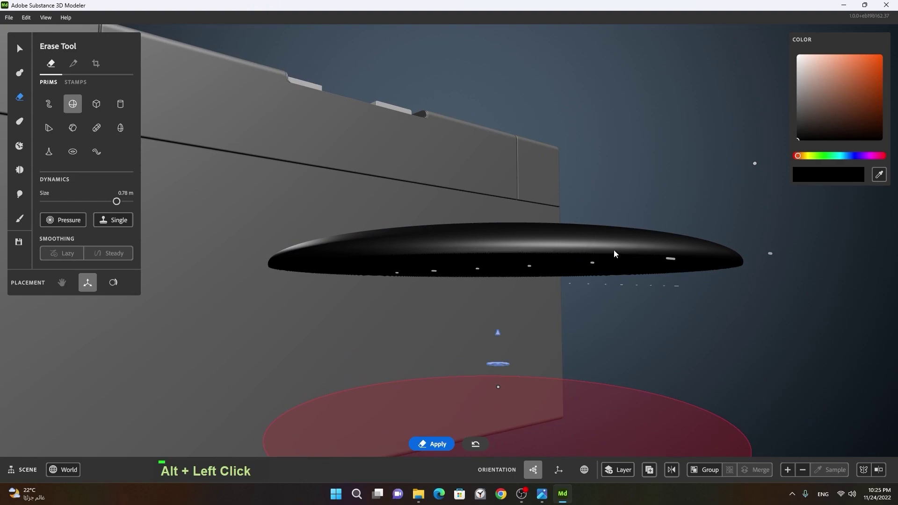
{"action": "right_click", "coordinate": [602, 248]}
{"action": "left_click", "coordinate": [583, 268]}
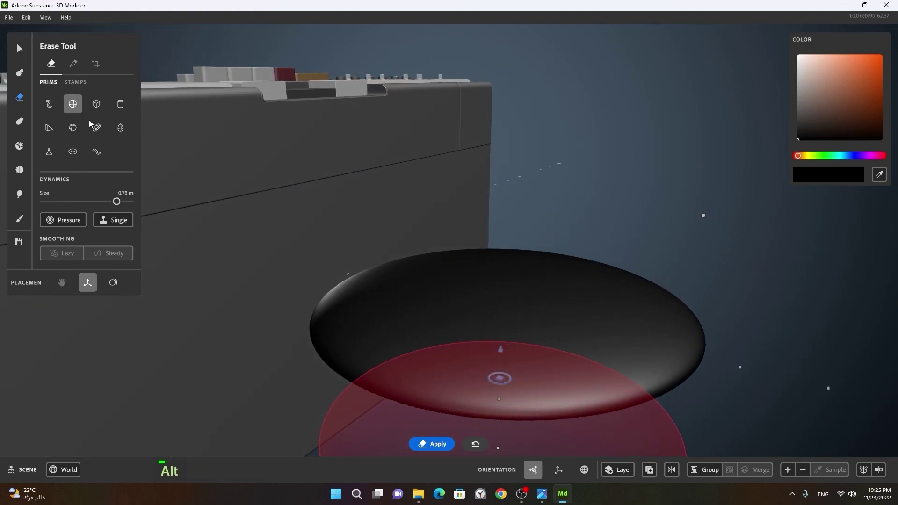
{"action": "left_click", "coordinate": [686, 357]}
{"action": "right_click", "coordinate": [446, 358]}
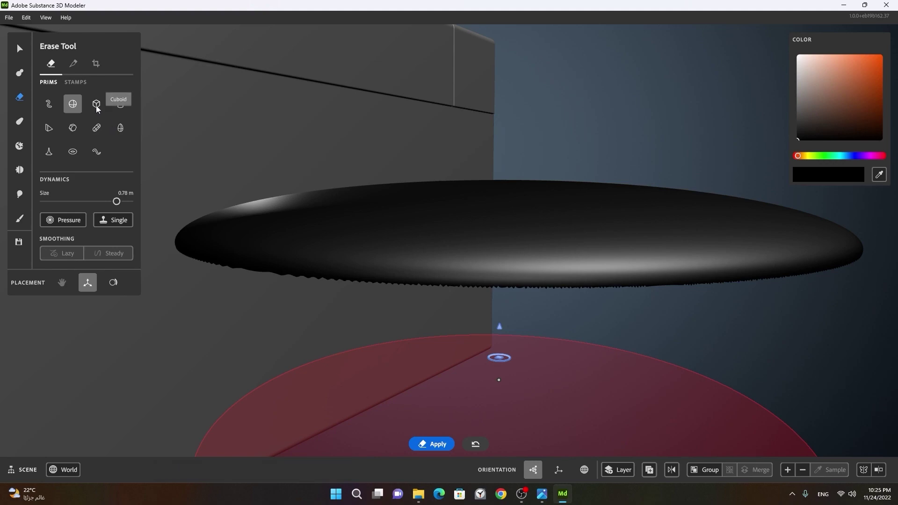
{"action": "right_click", "coordinate": [553, 256]}
- Change the eraser to a cuboid and slice off the disc's underside, leaving a flat-bottomed dome
{"action": "left_click", "coordinate": [509, 298]}
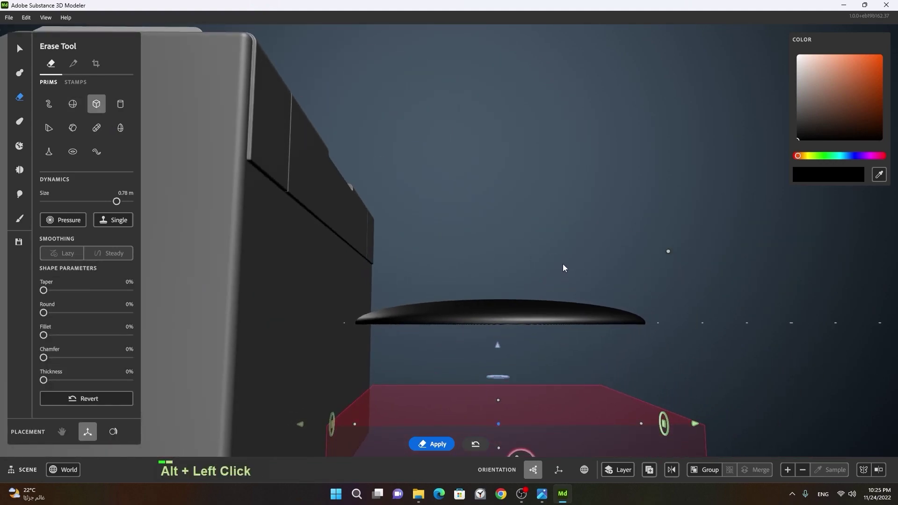
{"action": "right_click", "coordinate": [568, 395]}
{"action": "left_click", "coordinate": [559, 317]}
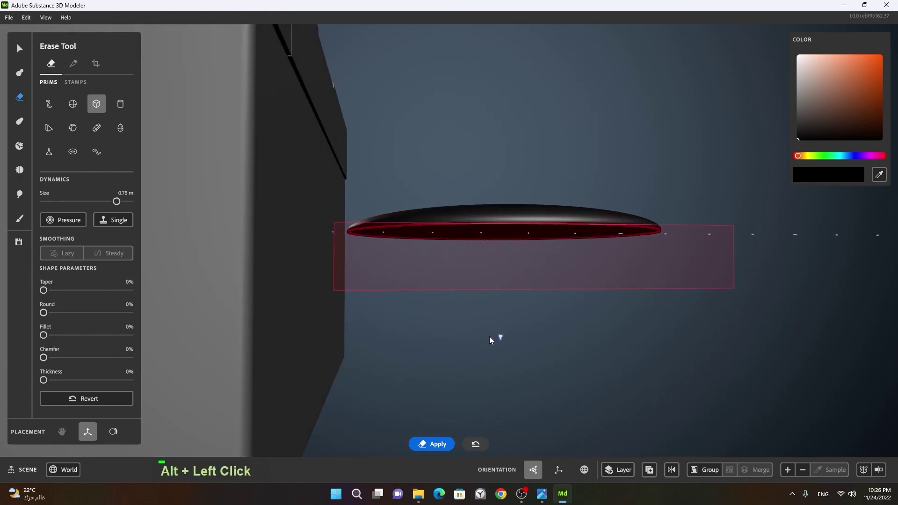
{"action": "key", "text": "space"}
{"action": "right_click", "coordinate": [608, 351]}
{"action": "left_click", "coordinate": [579, 361]}
{"action": "double_click", "coordinate": [509, 279]}
- Orbit to check the dome's flattened underside
{"action": "middle_click", "coordinate": [634, 224]}
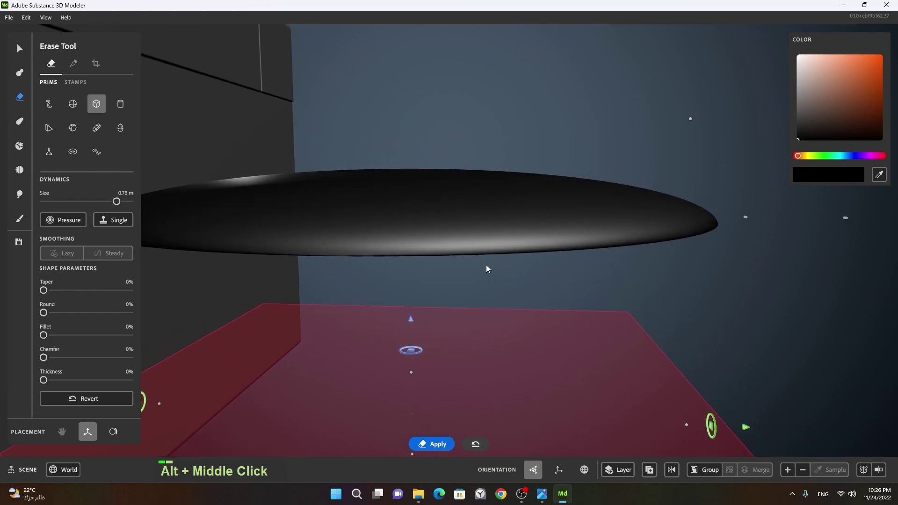
{"action": "right_click", "coordinate": [595, 271]}
{"action": "left_click", "coordinate": [573, 287]}
{"action": "middle_click", "coordinate": [532, 329]}
{"action": "left_click", "coordinate": [538, 311]}
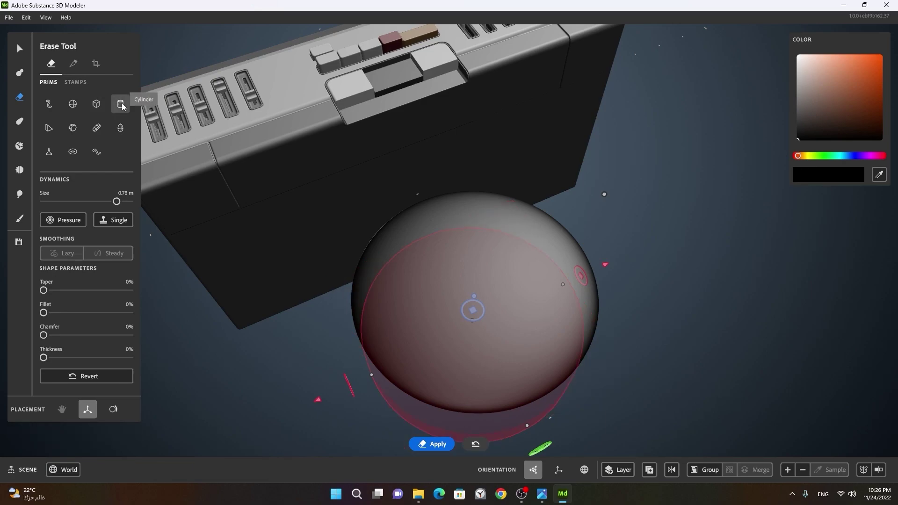
- Change the eraser to a long thin cylinder piercing the centre of the disc
{"action": "right_click", "coordinate": [400, 261]}
{"action": "left_click", "coordinate": [462, 270]}
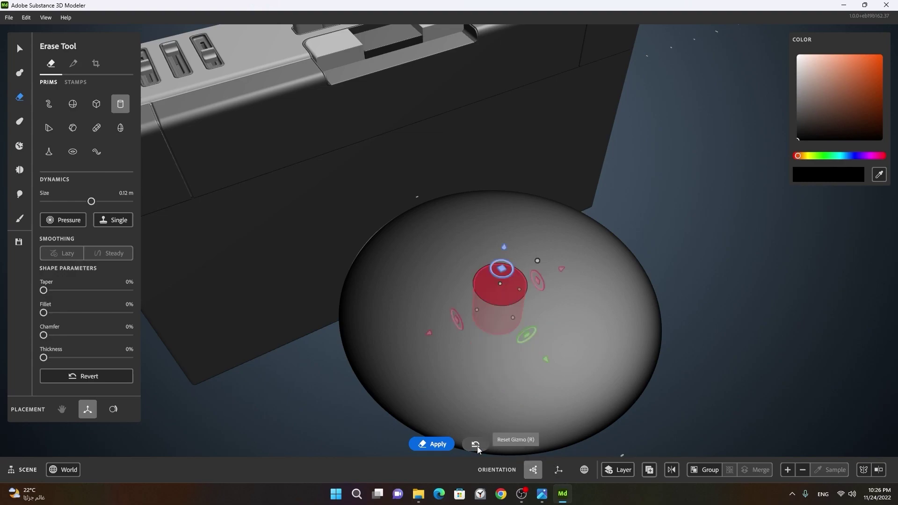
{"action": "right_click", "coordinate": [470, 306]}
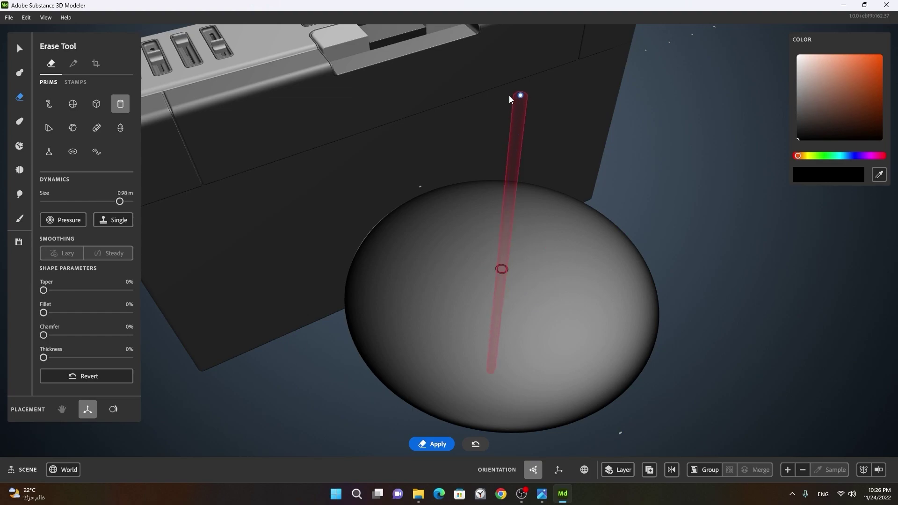
{"action": "left_click", "coordinate": [549, 283]}
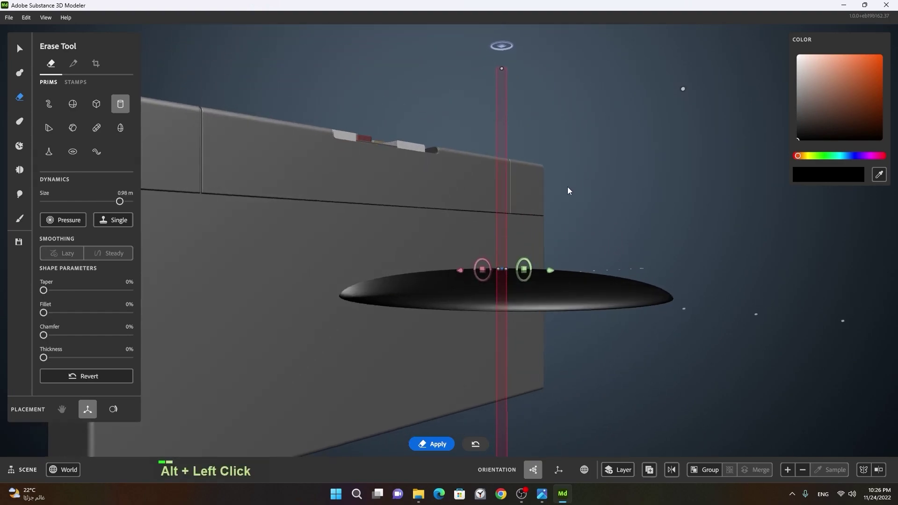
- Orbit to look down on the disc and confirm the rod sits at its centre
{"action": "right_click", "coordinate": [552, 268]}
{"action": "left_click", "coordinate": [570, 278]}
{"action": "right_click", "coordinate": [546, 301]}
{"action": "middle_click", "coordinate": [591, 296]}
{"action": "left_click", "coordinate": [537, 282]}
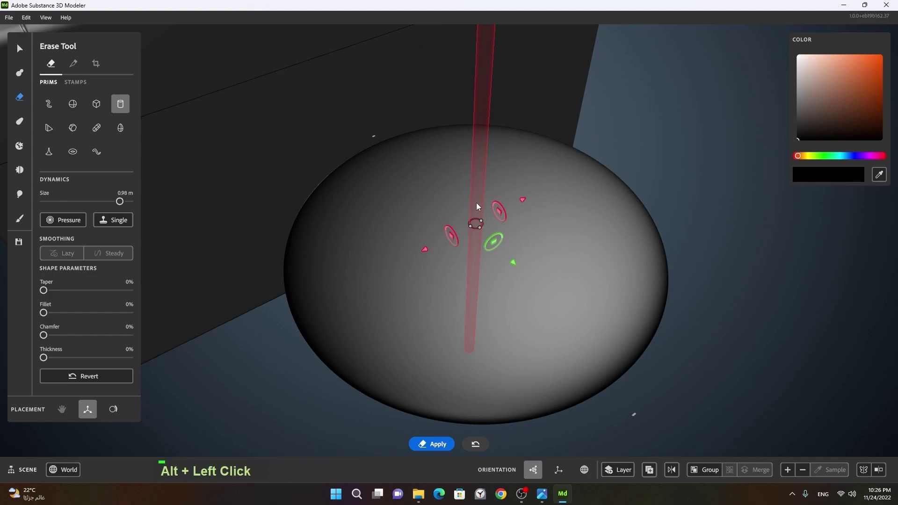
- Enable radial symmetry with count 6, offset the erase cylinder and cut six holes around the centre one
{"action": "right_click", "coordinate": [480, 207]}
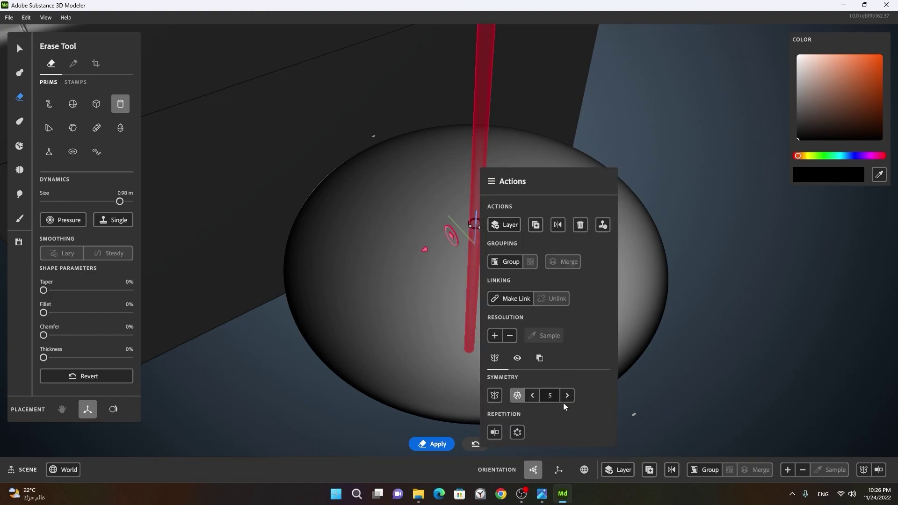
{"action": "right_click", "coordinate": [464, 247]}
{"action": "left_click", "coordinate": [499, 261]}
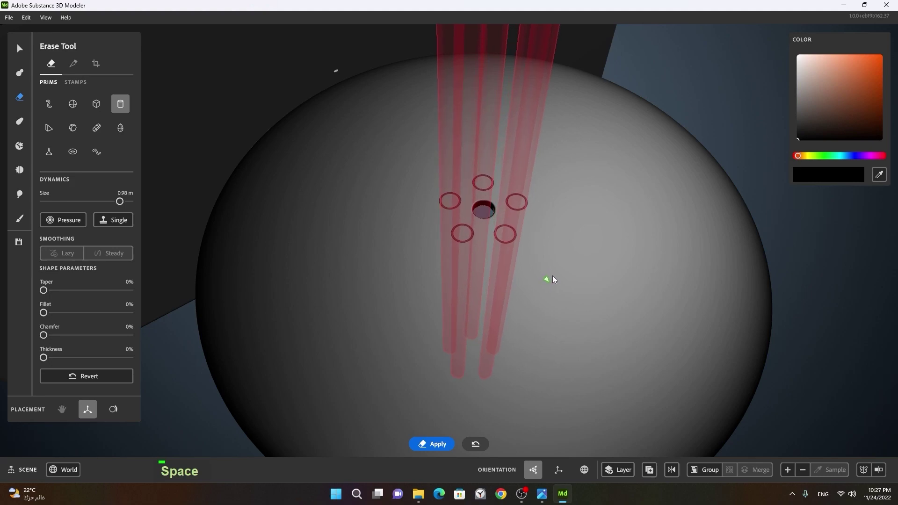
{"action": "right_click", "coordinate": [517, 270]}
{"action": "left_click", "coordinate": [551, 269]}
{"action": "right_click", "coordinate": [526, 284]}
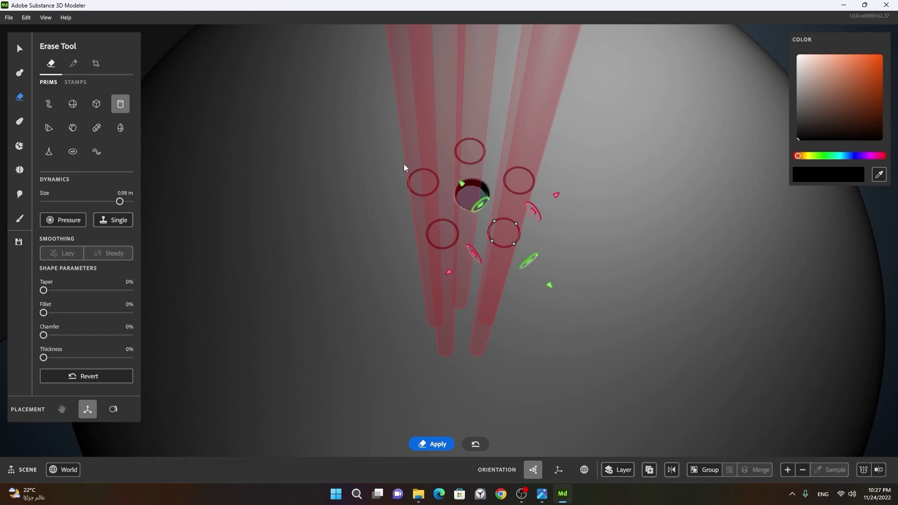
{"action": "right_click", "coordinate": [510, 244]}
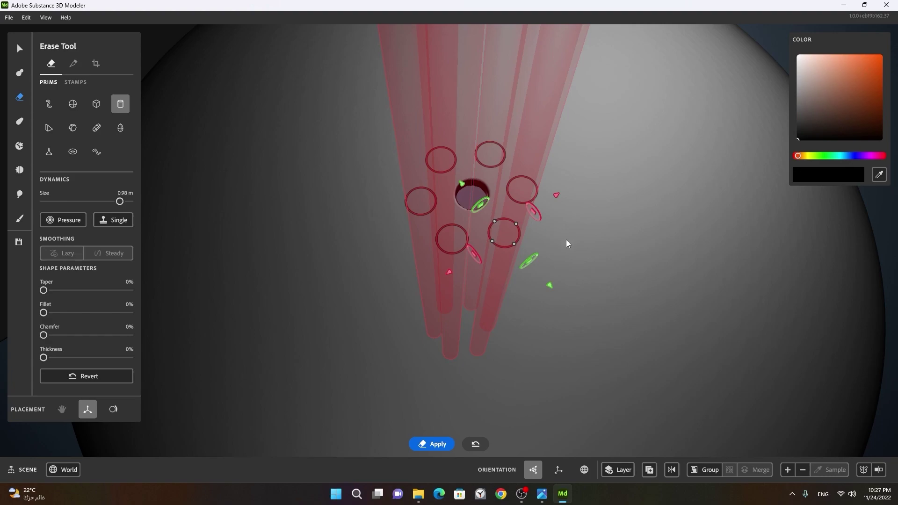
{"action": "key", "text": "space"}
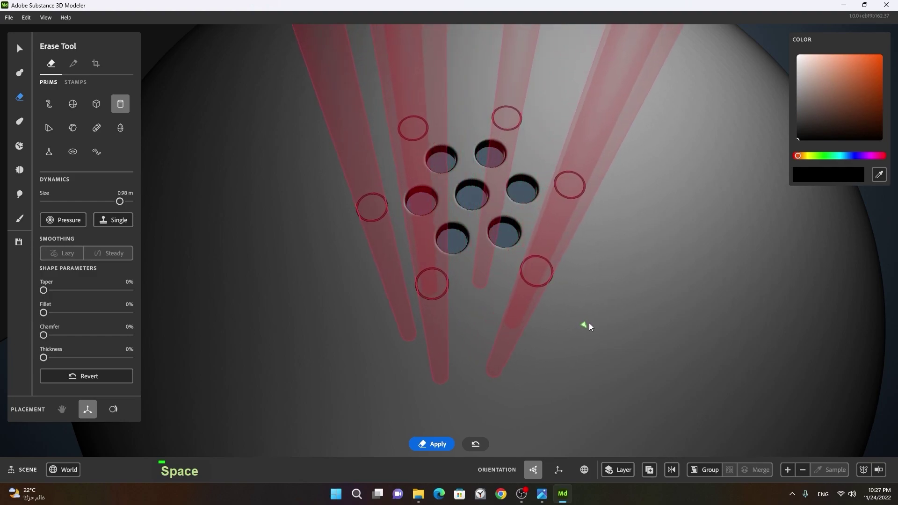
- Cut the next rings of holes at radial counts 12 and 18, moving the cylinder outward each time
{"action": "right_click", "coordinate": [554, 287]}
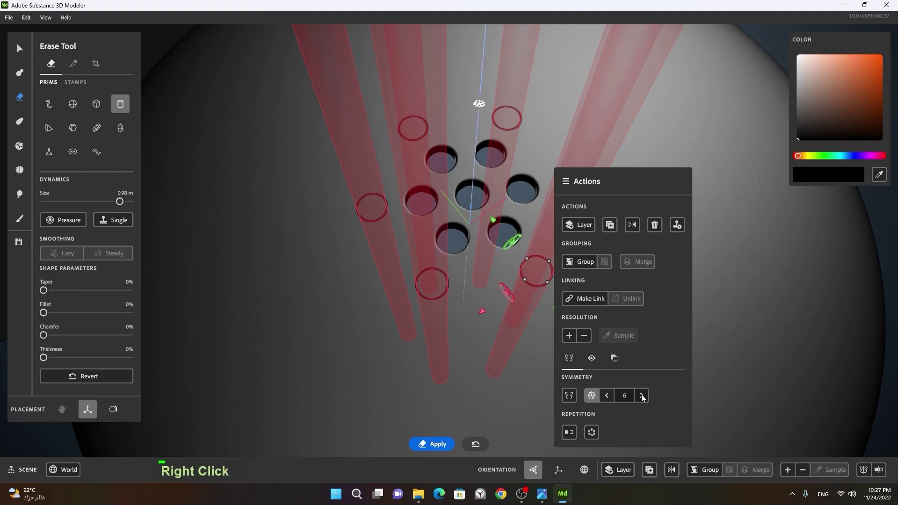
{"action": "double_click", "coordinate": [647, 396]}
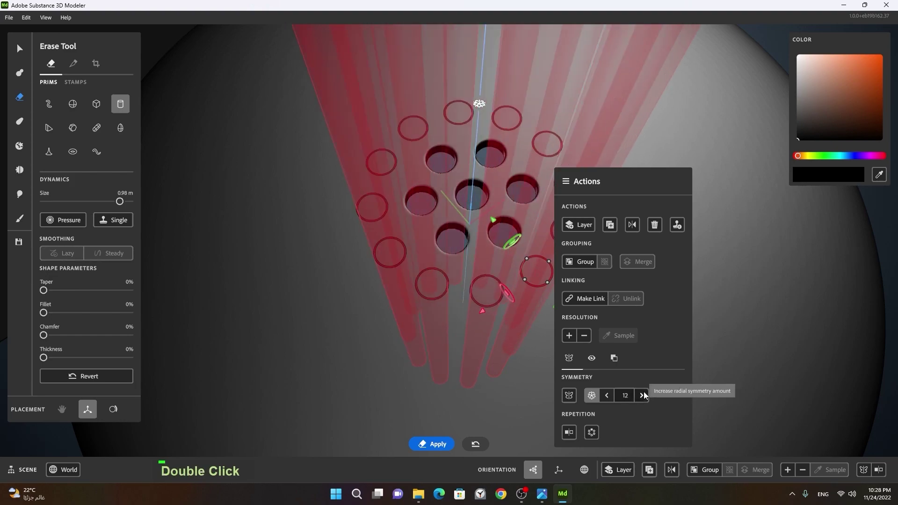
{"action": "right_click", "coordinate": [523, 313]}
{"action": "key", "text": "space"}
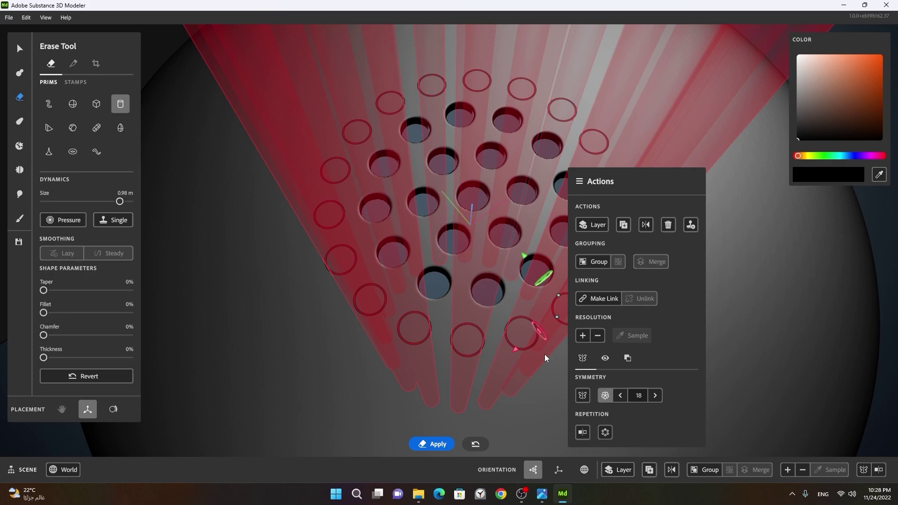
{"action": "key", "text": "space"}
{"action": "right_click", "coordinate": [597, 360]}
{"action": "middle_click", "coordinate": [594, 366]}
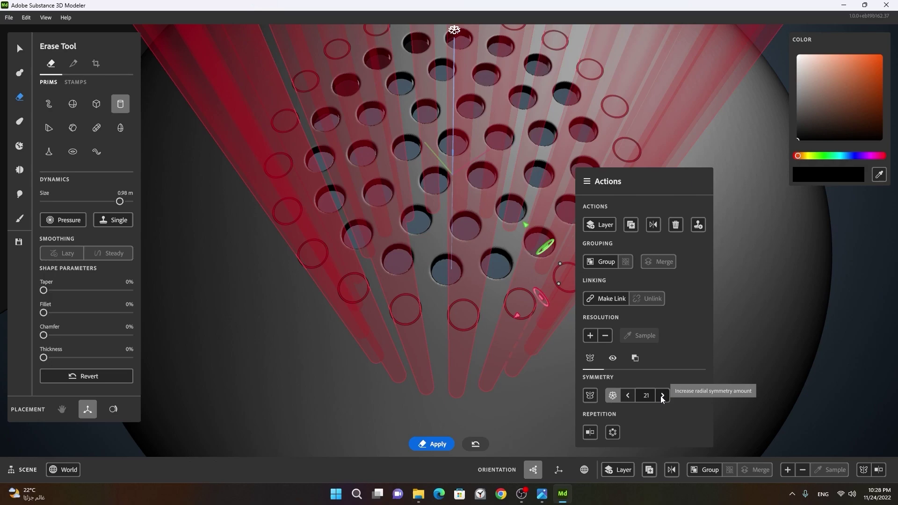
{"action": "double_click", "coordinate": [665, 400]}
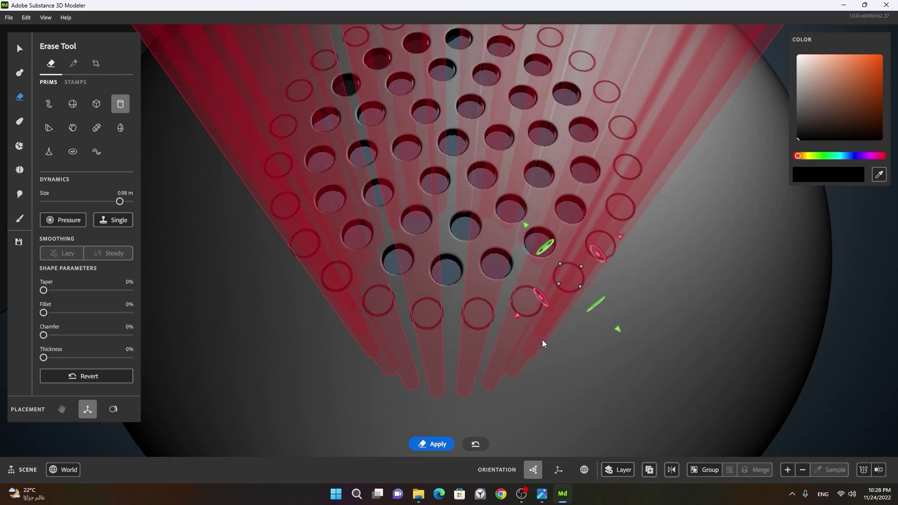
{"action": "key", "text": "space"}
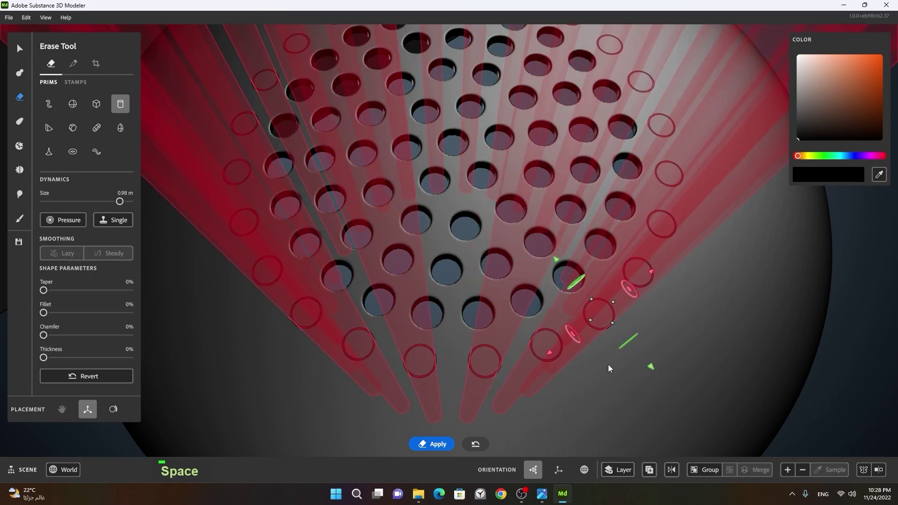
- Continue outward with rings at counts 21, 28, 36 and 42
{"action": "right_click", "coordinate": [562, 352]}
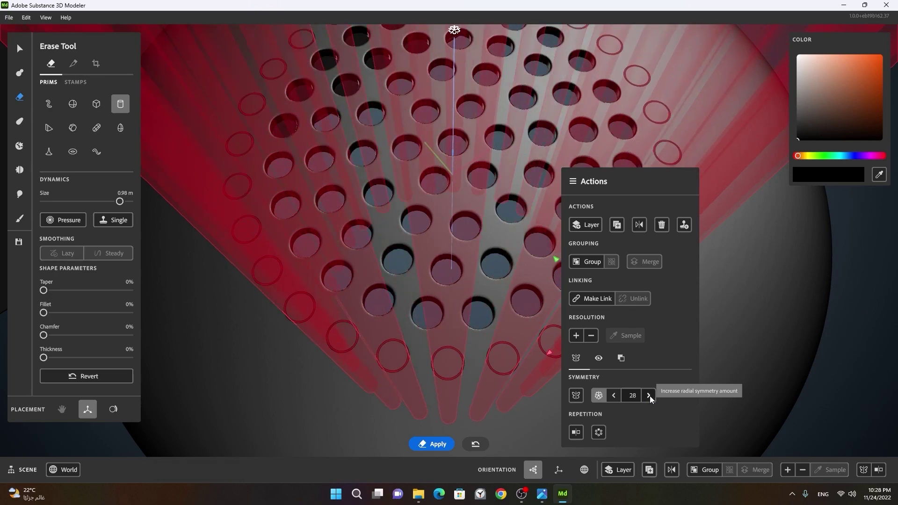
{"action": "double_click", "coordinate": [653, 400]}
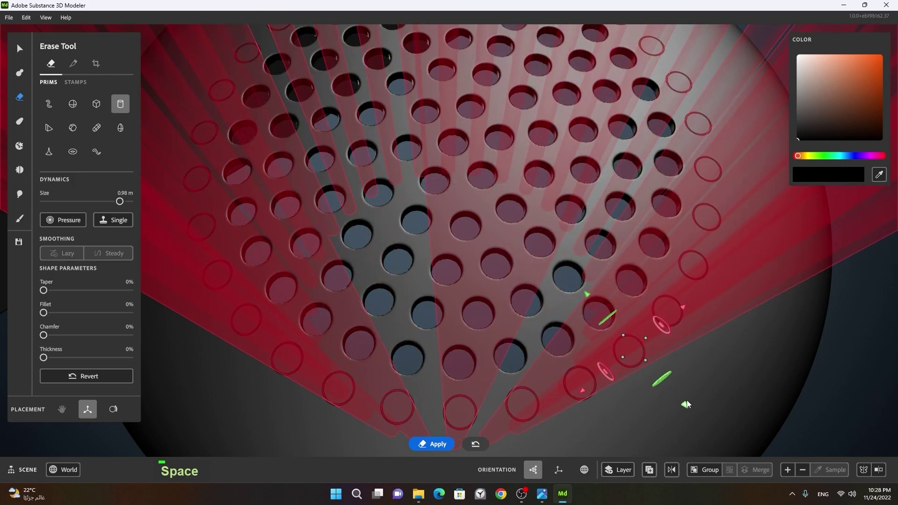
{"action": "right_click", "coordinate": [723, 394]}
{"action": "middle_click", "coordinate": [696, 393]}
{"action": "left_click", "coordinate": [655, 373]}
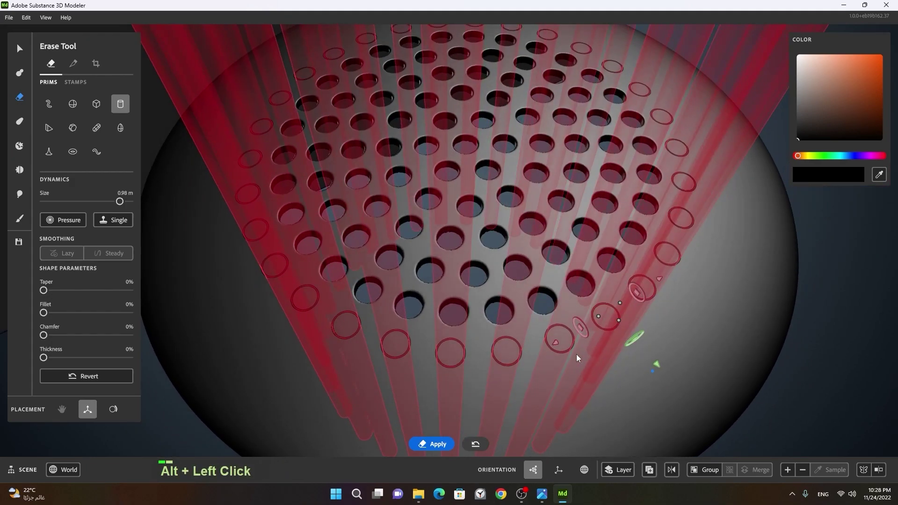
{"action": "right_click", "coordinate": [565, 352]}
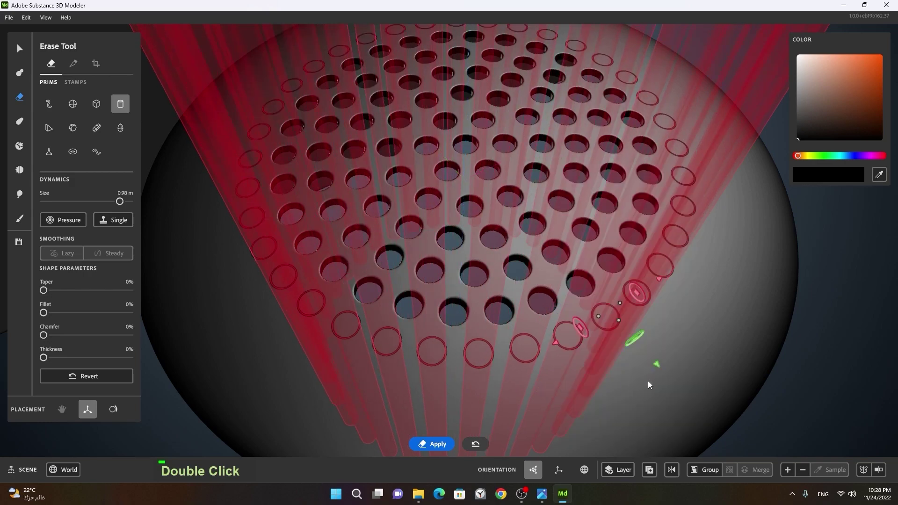
{"action": "key", "text": "space"}
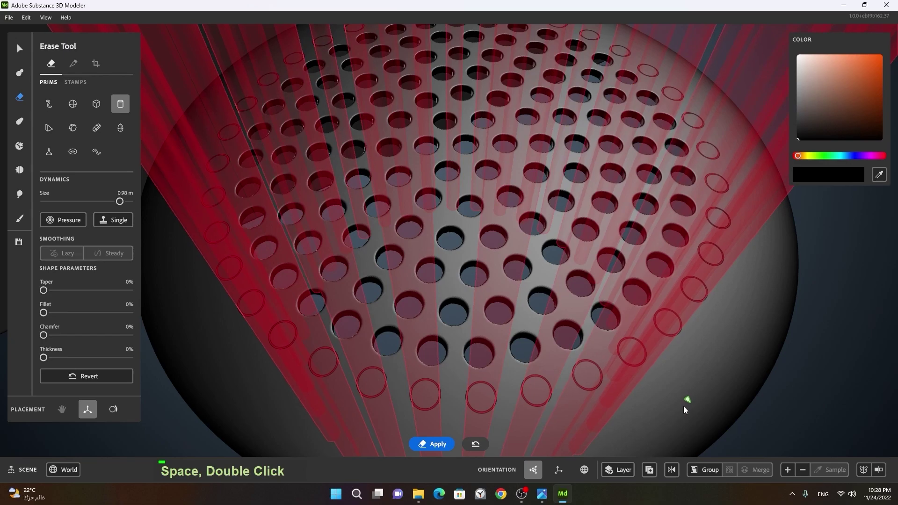
{"action": "key", "text": "space"}
{"action": "right_click", "coordinate": [621, 427]}
{"action": "left_click", "coordinate": [624, 425]}
{"action": "middle_click", "coordinate": [616, 397]}
{"action": "right_click", "coordinate": [556, 339]}
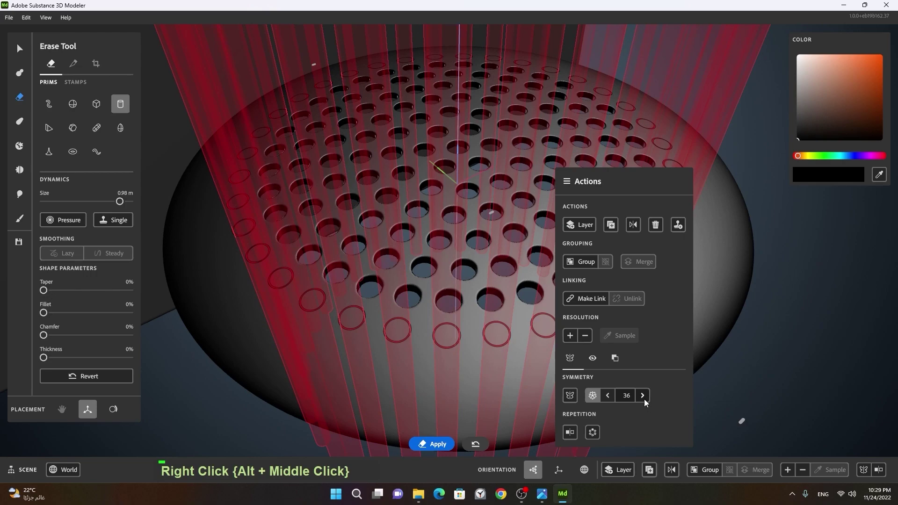
{"action": "double_click", "coordinate": [648, 402]}
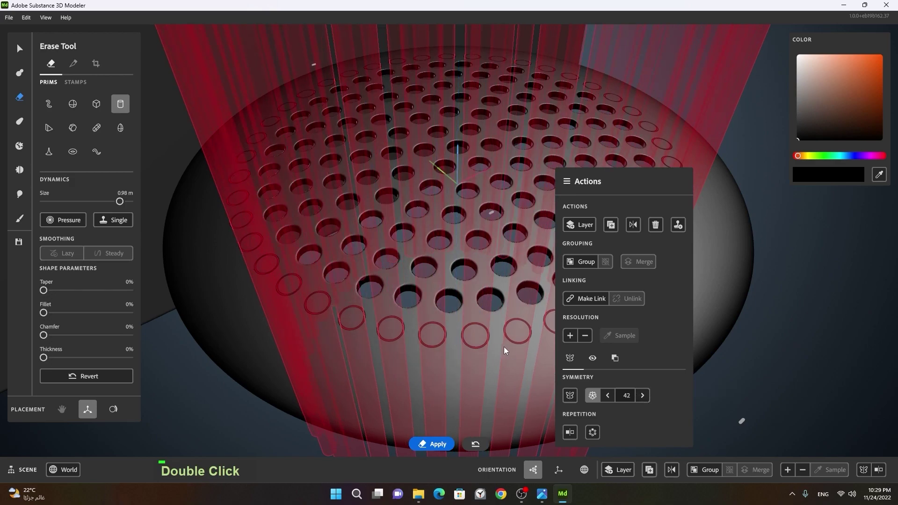
{"action": "key", "text": "space"}
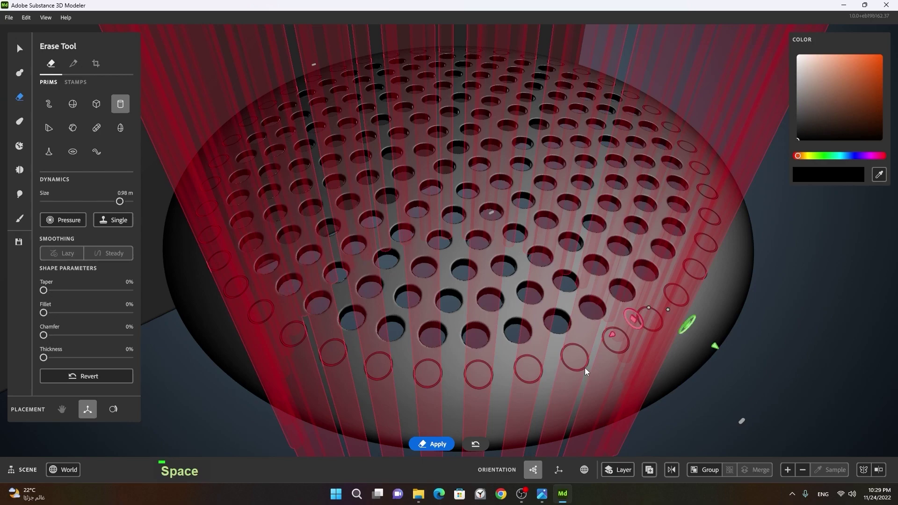
- Raise the count again and cut the outermost rings so holes cover the whole disc
{"action": "right_click", "coordinate": [585, 372]}
{"action": "double_click", "coordinate": [677, 399]}
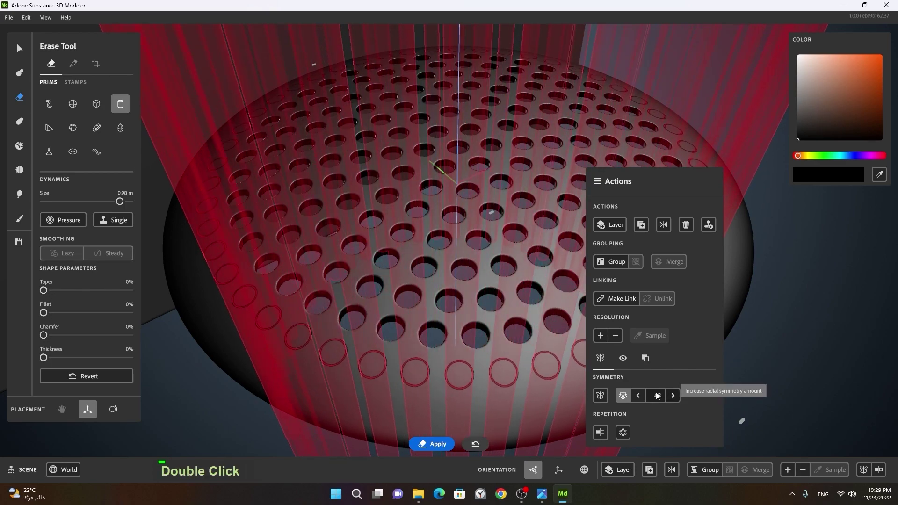
{"action": "key", "text": "space"}
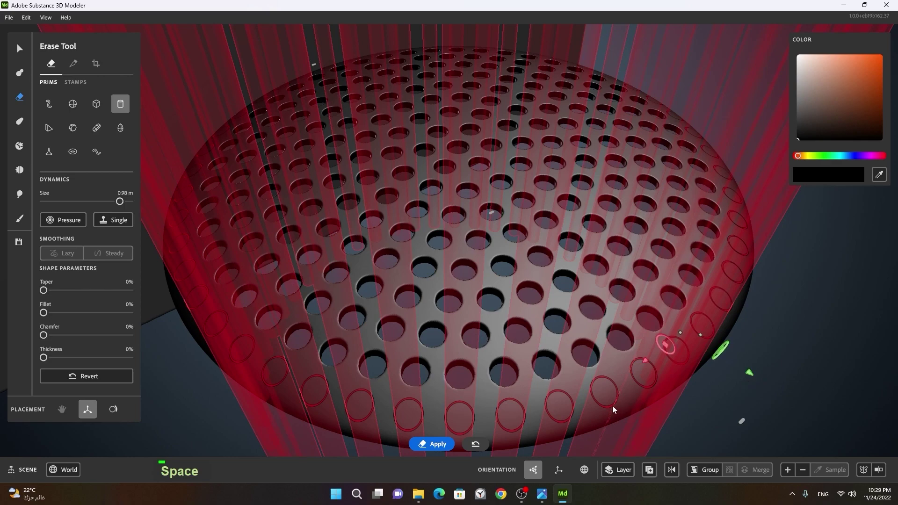
{"action": "right_click", "coordinate": [616, 410]}
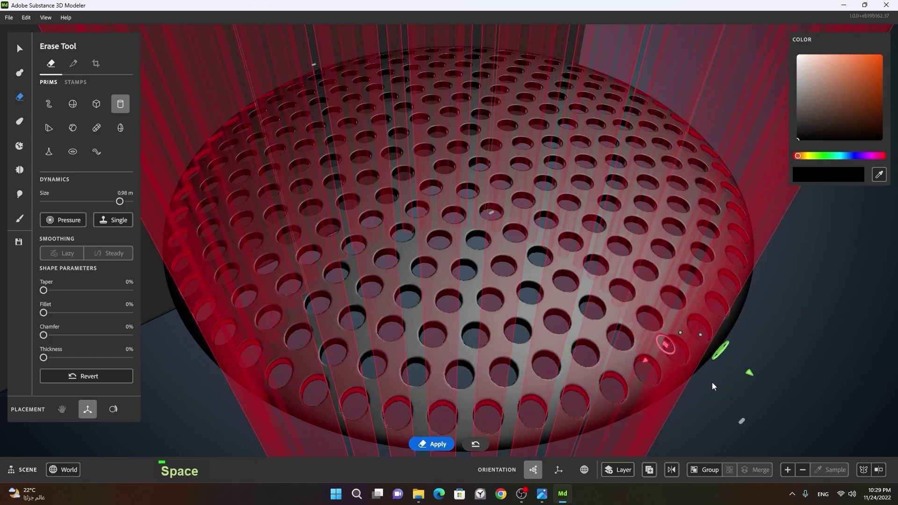
{"action": "key", "text": "space"}
{"action": "right_click", "coordinate": [729, 380]}
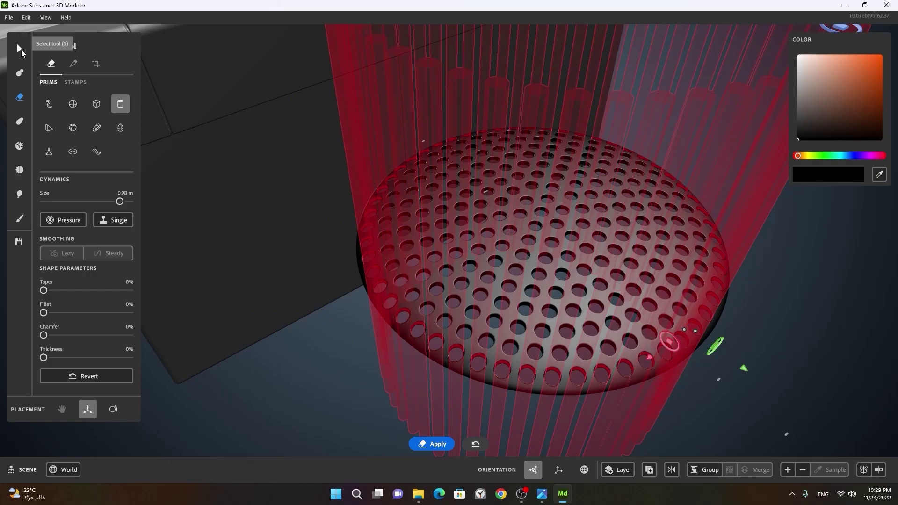
- Switch to the Select tool and look over the fully perforated grille
{"action": "left_click", "coordinate": [495, 215]}
{"action": "right_click", "coordinate": [525, 246]}
{"action": "left_click", "coordinate": [553, 311]}
{"action": "middle_click", "coordinate": [619, 309]}
- With radial symmetry off, draw a 0.54 m light grey clay cylinder over the grille centre
{"action": "left_click", "coordinate": [516, 344]}
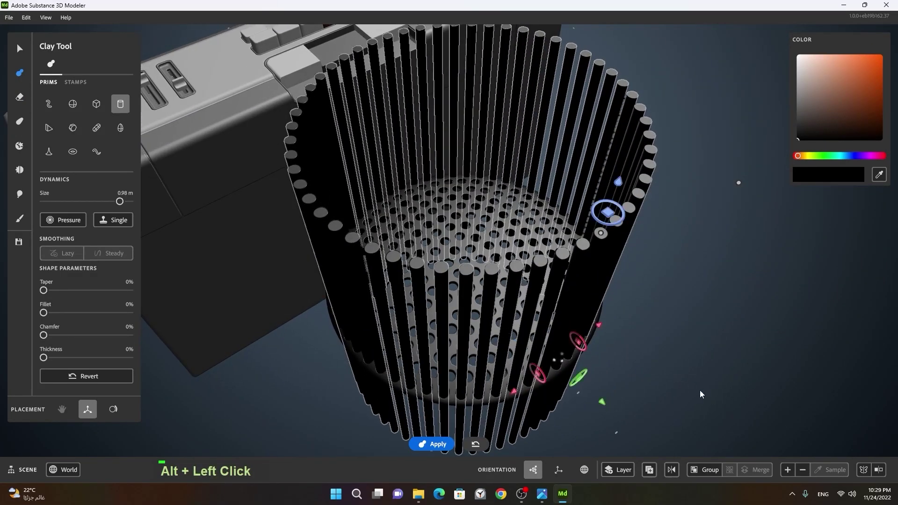
{"action": "right_click", "coordinate": [545, 346]}
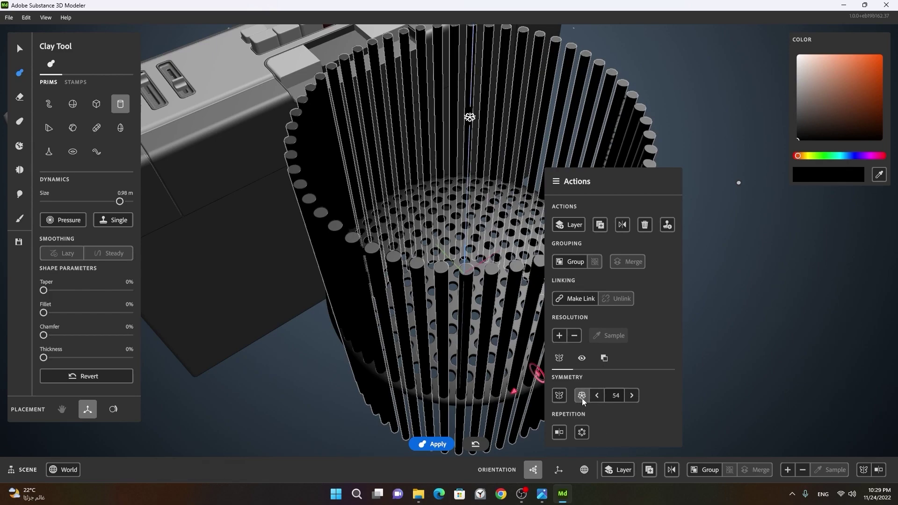
{"action": "right_click", "coordinate": [501, 386]}
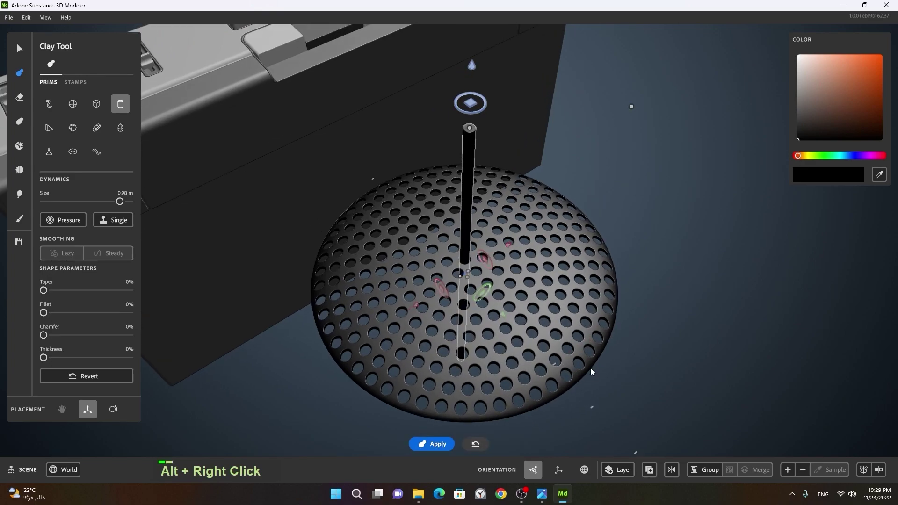
{"action": "left_click", "coordinate": [577, 353]}
{"action": "middle_click", "coordinate": [558, 335]}
{"action": "left_click", "coordinate": [593, 344]}
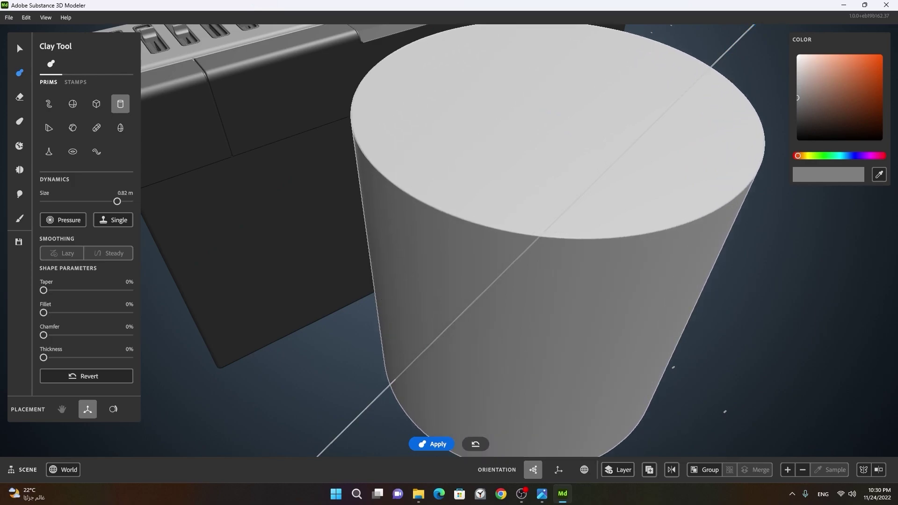
- Give the Clay cylinder over the grille a thin 6% shell thickness, checking it from several angles
{"action": "left_click", "coordinate": [719, 181]}
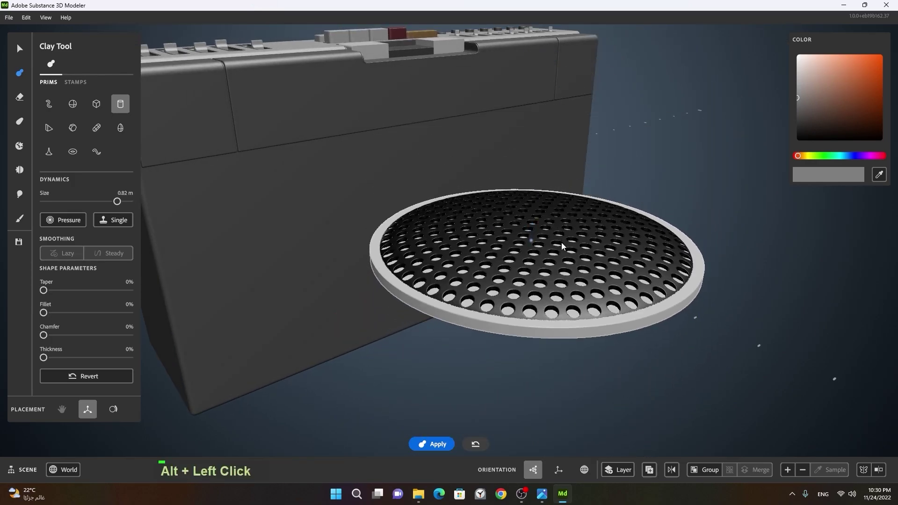
{"action": "right_click", "coordinate": [602, 254]}
{"action": "left_click", "coordinate": [618, 258]}
{"action": "right_click", "coordinate": [648, 260]}
{"action": "middle_click", "coordinate": [614, 276]}
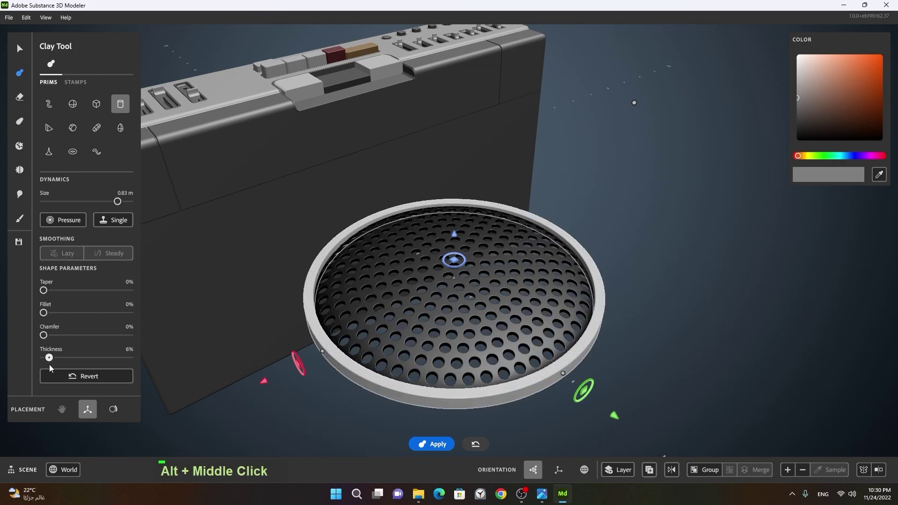
{"action": "right_click", "coordinate": [344, 296]}
{"action": "left_click", "coordinate": [505, 294]}
{"action": "middle_click", "coordinate": [571, 308]}
{"action": "right_click", "coordinate": [593, 260]}
{"action": "left_click", "coordinate": [552, 286]}
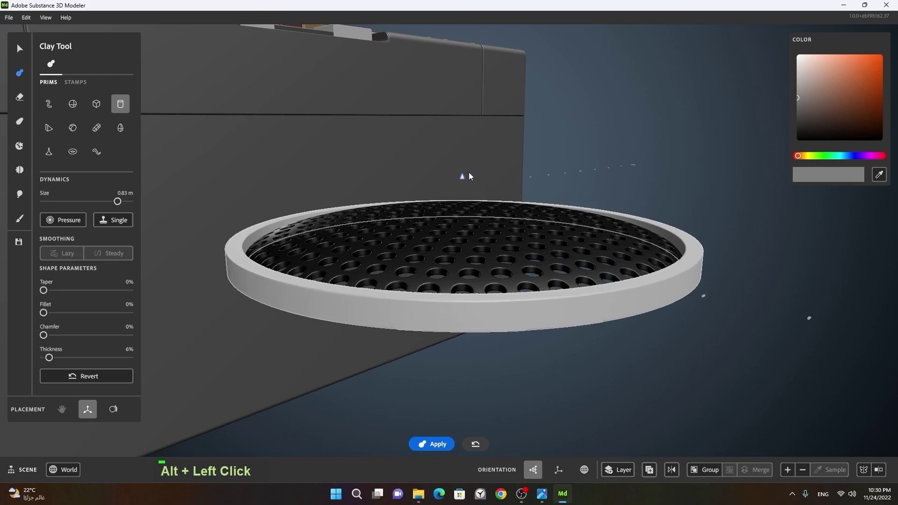
- Taper the cylinder to 90% so the grille becomes a shallow dome with a thin hollow rim
{"action": "right_click", "coordinate": [483, 201]}
{"action": "left_click", "coordinate": [514, 210]}
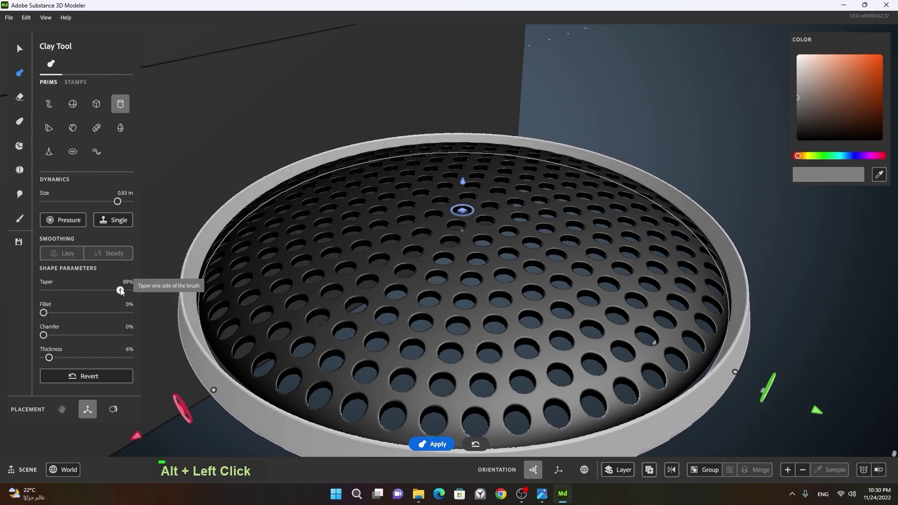
{"action": "left_click", "coordinate": [508, 300]}
{"action": "left_click", "coordinate": [585, 233]}
{"action": "right_click", "coordinate": [573, 236]}
{"action": "middle_click", "coordinate": [563, 260]}
{"action": "left_click", "coordinate": [537, 289]}
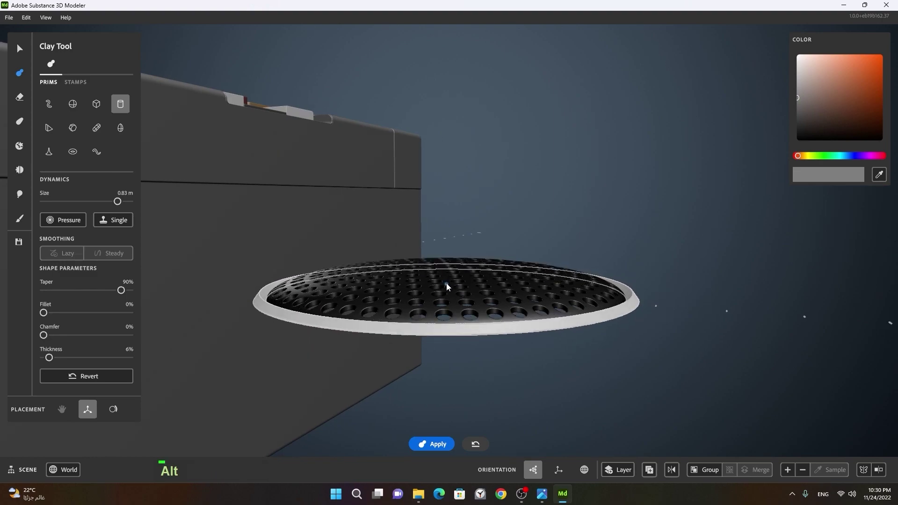
{"action": "right_click", "coordinate": [428, 293]}
{"action": "left_click", "coordinate": [485, 299]}
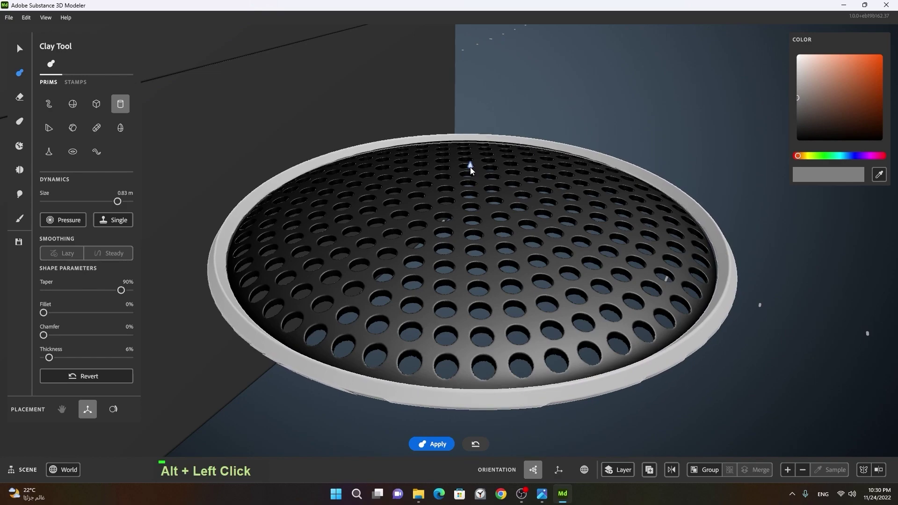
{"action": "left_click", "coordinate": [540, 226]}
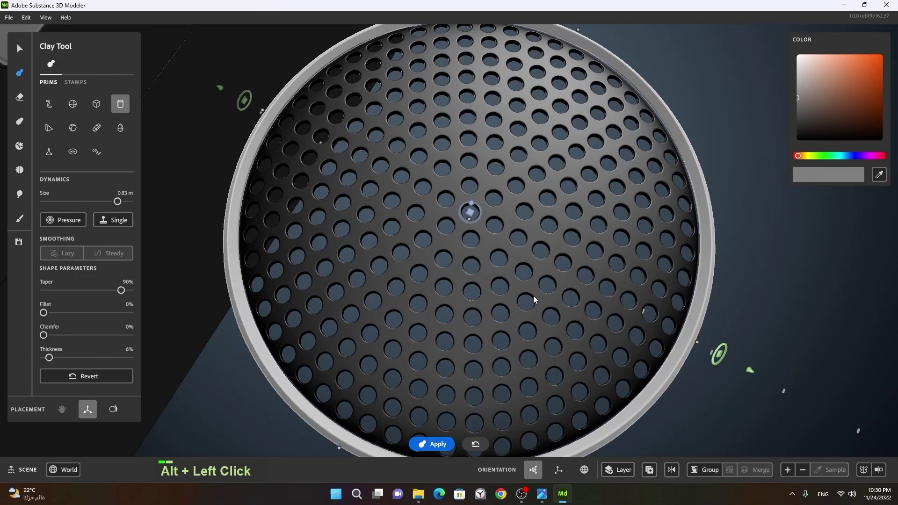
{"action": "right_click", "coordinate": [563, 231]}
{"action": "left_click", "coordinate": [540, 261]}
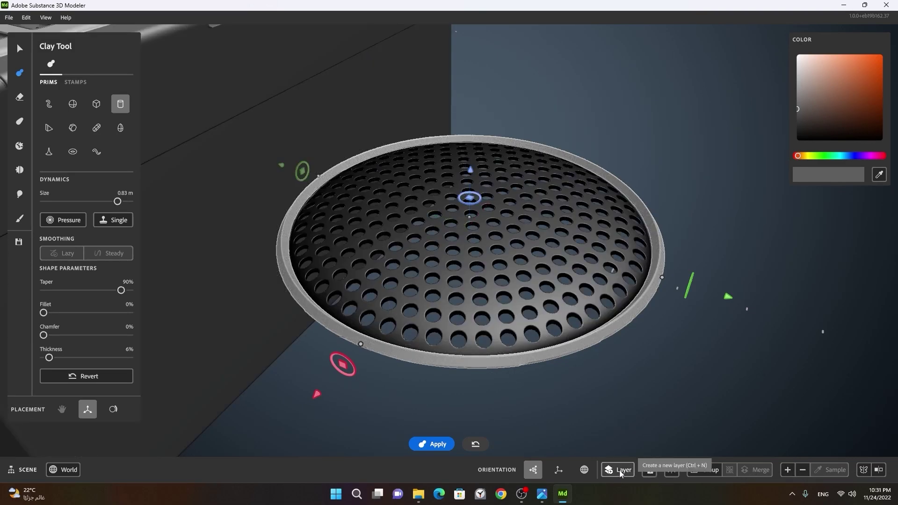
{"action": "key", "text": "space"}
{"action": "left_click", "coordinate": [628, 389]}
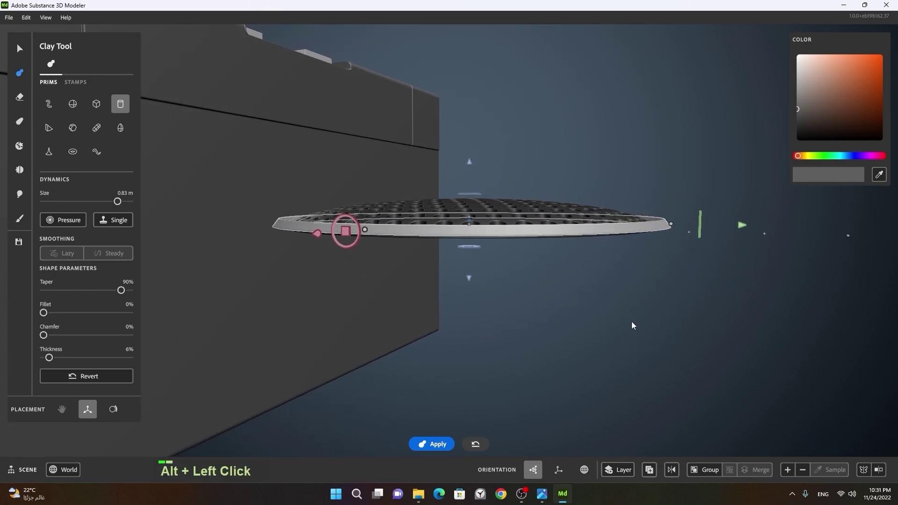
{"action": "right_click", "coordinate": [544, 263]}
{"action": "right_click", "coordinate": [564, 273]}
{"action": "left_click", "coordinate": [584, 292]}
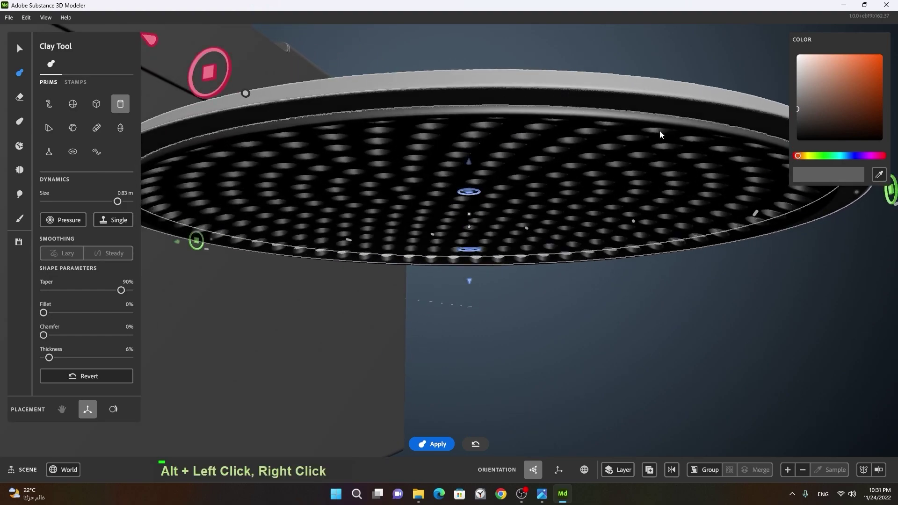
- Set up a cube Warp around the grille with an enlarged Size and Hardness 100%
{"action": "left_click", "coordinate": [548, 192]}
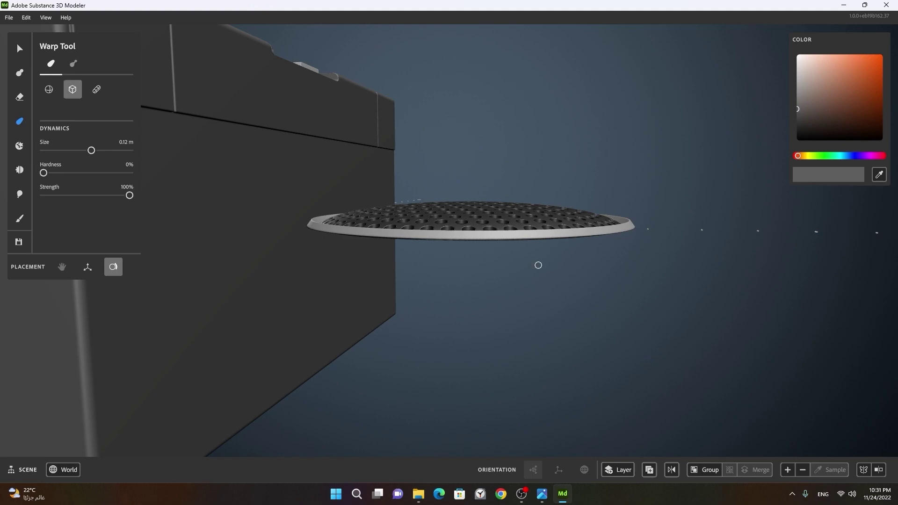
{"action": "right_click", "coordinate": [605, 271]}
{"action": "left_click", "coordinate": [543, 272]}
{"action": "right_click", "coordinate": [458, 251]}
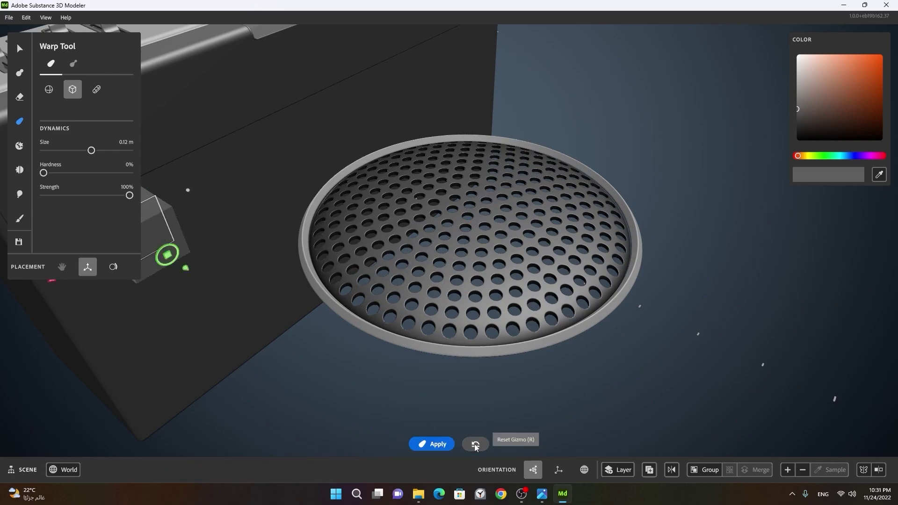
{"action": "left_click", "coordinate": [490, 351]}
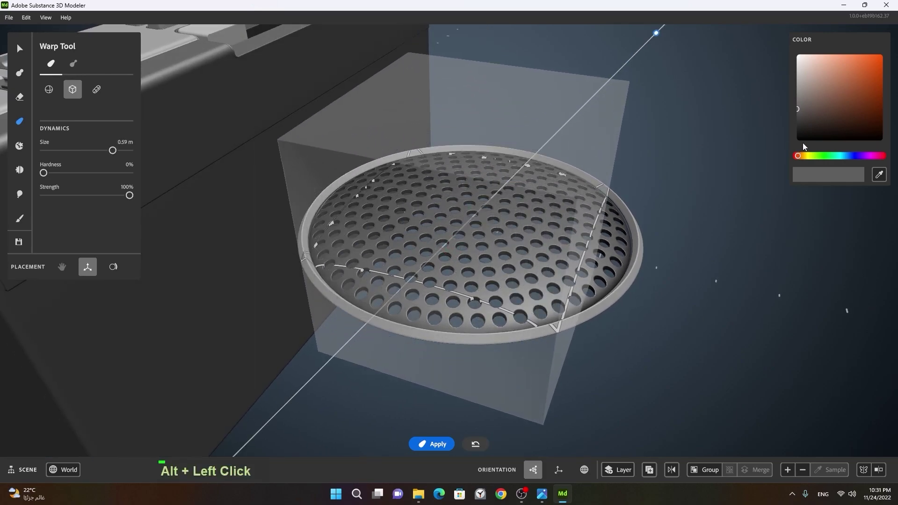
{"action": "right_click", "coordinate": [617, 217]}
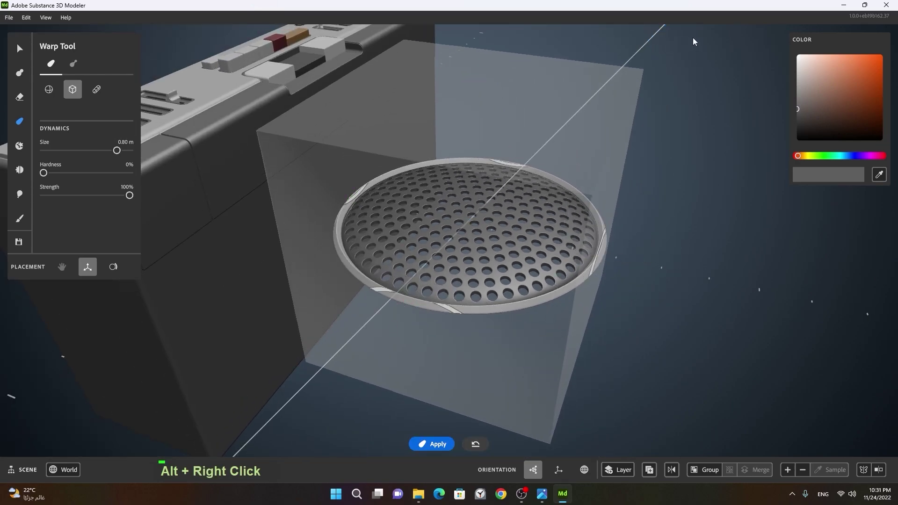
{"action": "left_click", "coordinate": [586, 120]}
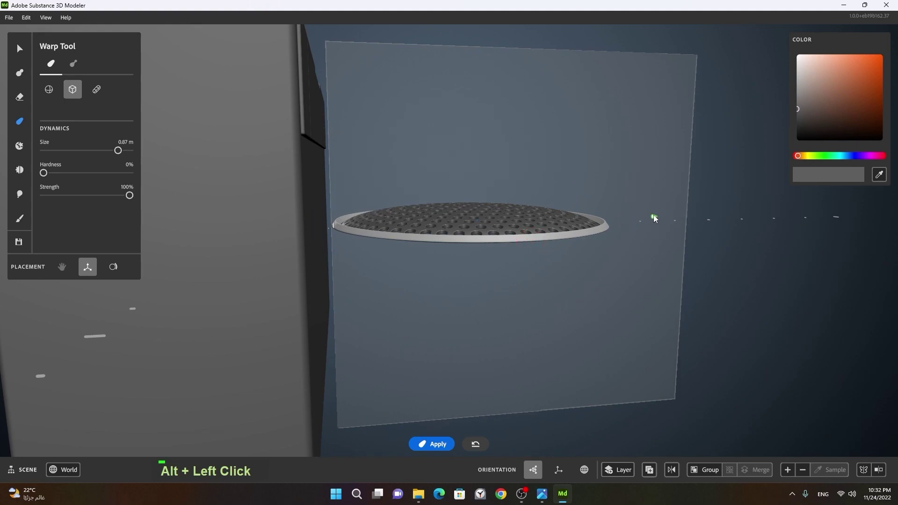
{"action": "right_click", "coordinate": [688, 242]}
{"action": "left_click", "coordinate": [624, 254]}
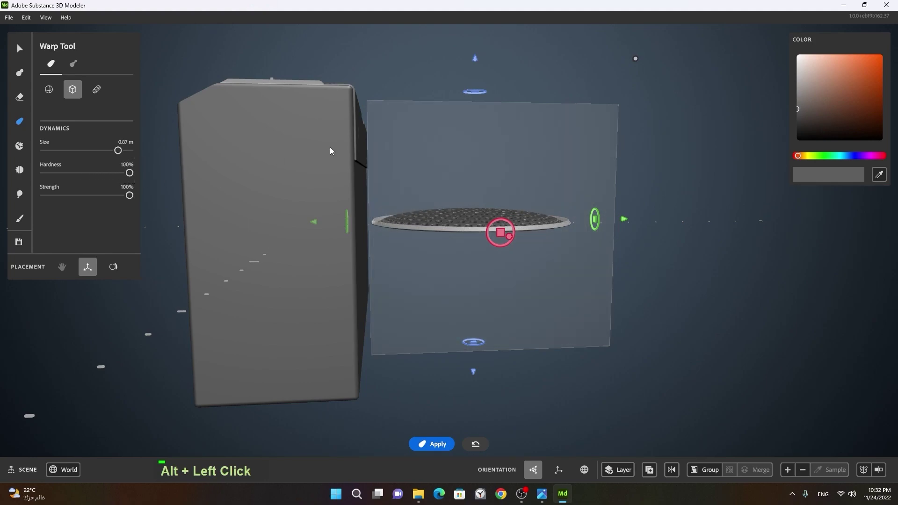
- Drag the warp box to stretch the grille rim downward into a deep housing and apply it
{"action": "right_click", "coordinate": [510, 186]}
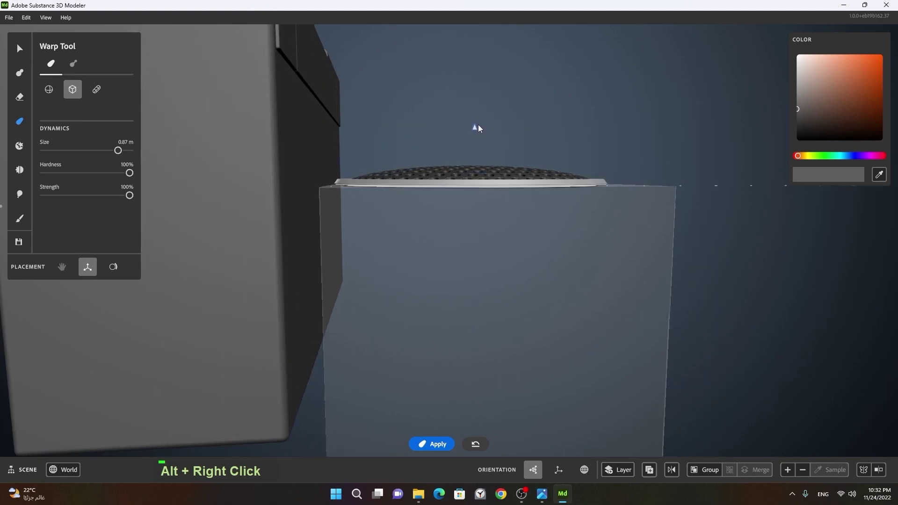
{"action": "right_click", "coordinate": [491, 140]}
{"action": "left_click", "coordinate": [539, 152]}
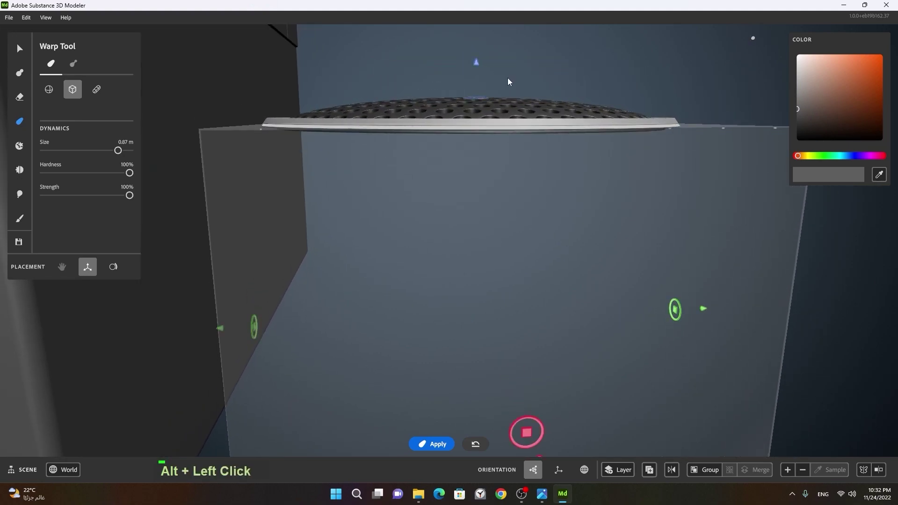
{"action": "right_click", "coordinate": [531, 90]}
{"action": "left_click", "coordinate": [505, 137]}
{"action": "key", "text": "space"}
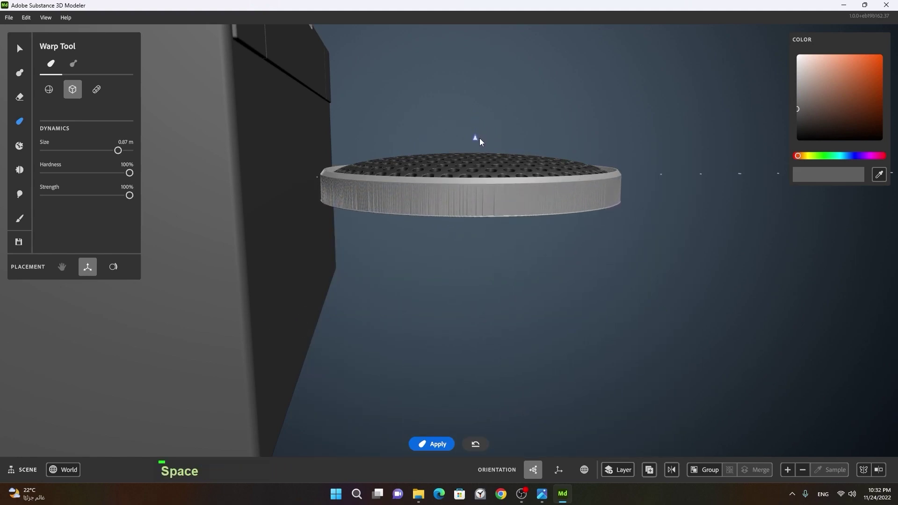
{"action": "right_click", "coordinate": [471, 222]}
{"action": "left_click", "coordinate": [512, 213]}
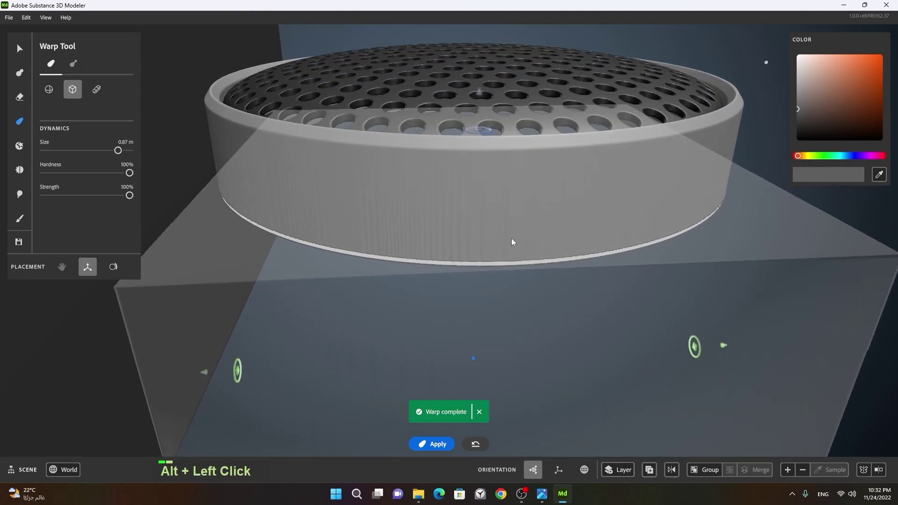
{"action": "right_click", "coordinate": [544, 233]}
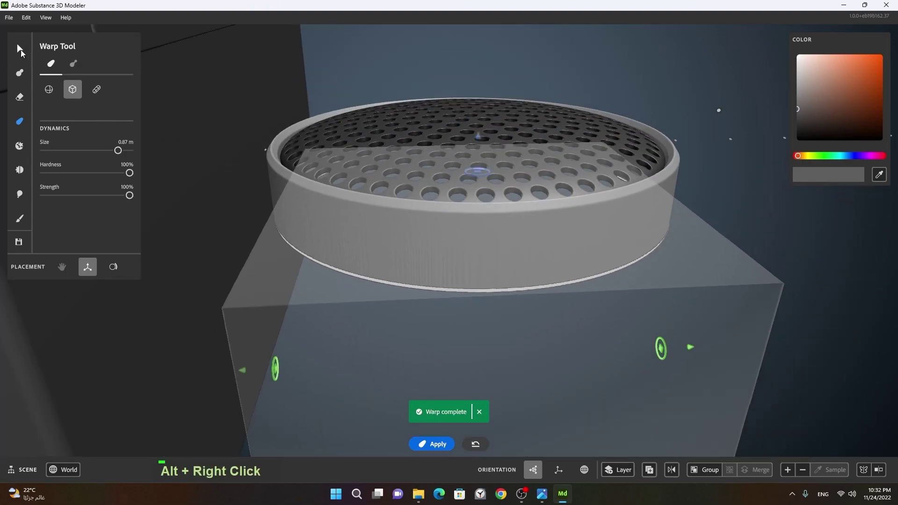
- Select the grille housing and move it with the gizmo toward the boombox's left front panel
{"action": "left_click", "coordinate": [697, 310]}
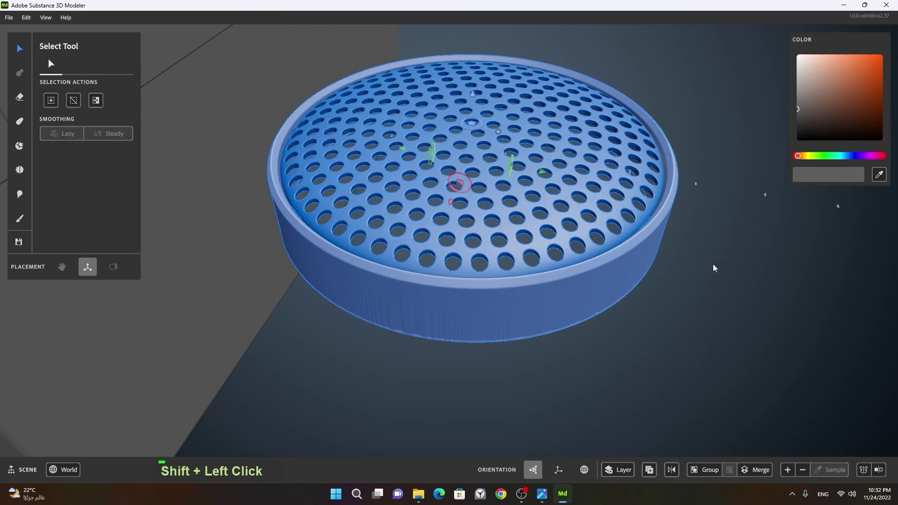
{"action": "right_click", "coordinate": [703, 269]}
{"action": "middle_click", "coordinate": [638, 272]}
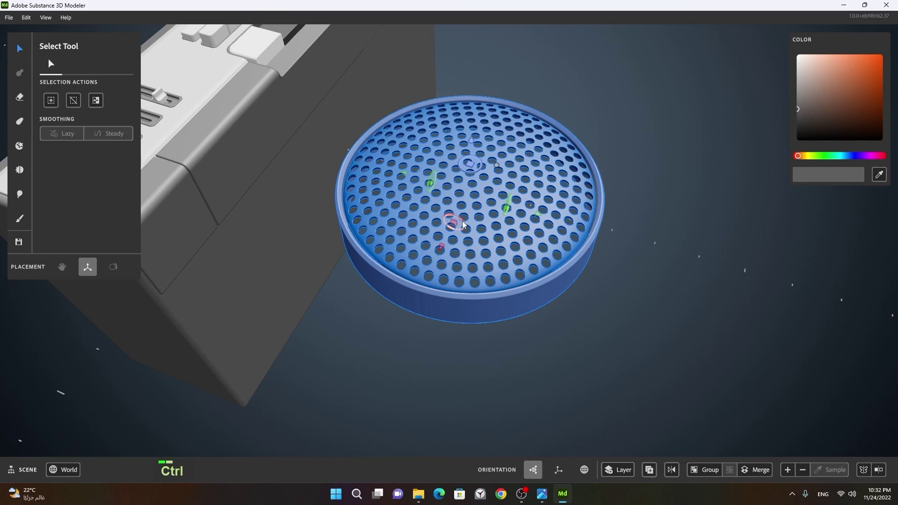
{"action": "left_click", "coordinate": [466, 225]}
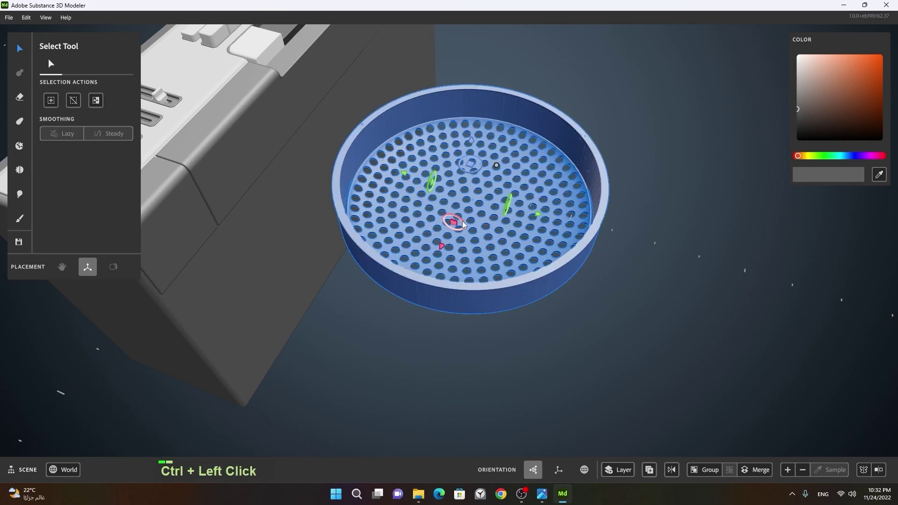
{"action": "left_click", "coordinate": [658, 302]}
{"action": "left_click", "coordinate": [648, 304]}
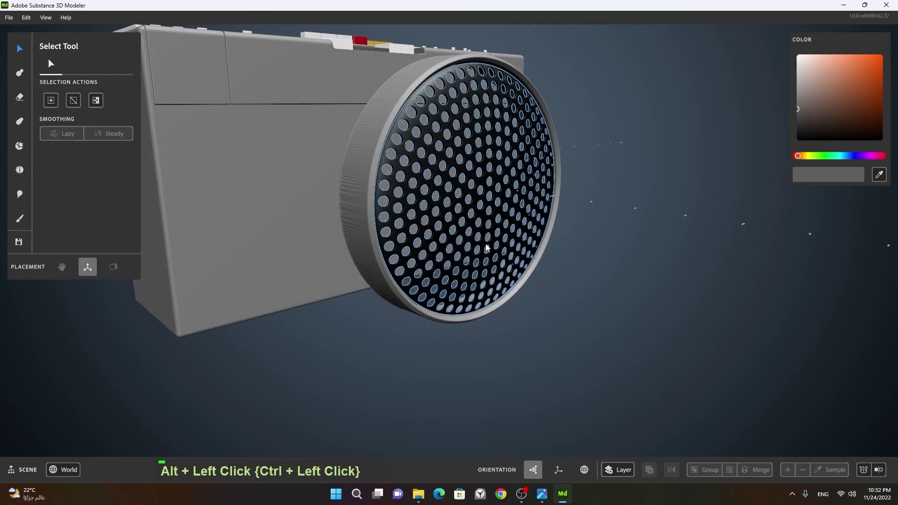
{"action": "left_click", "coordinate": [602, 235]}
{"action": "right_click", "coordinate": [589, 235]}
{"action": "middle_click", "coordinate": [565, 245]}
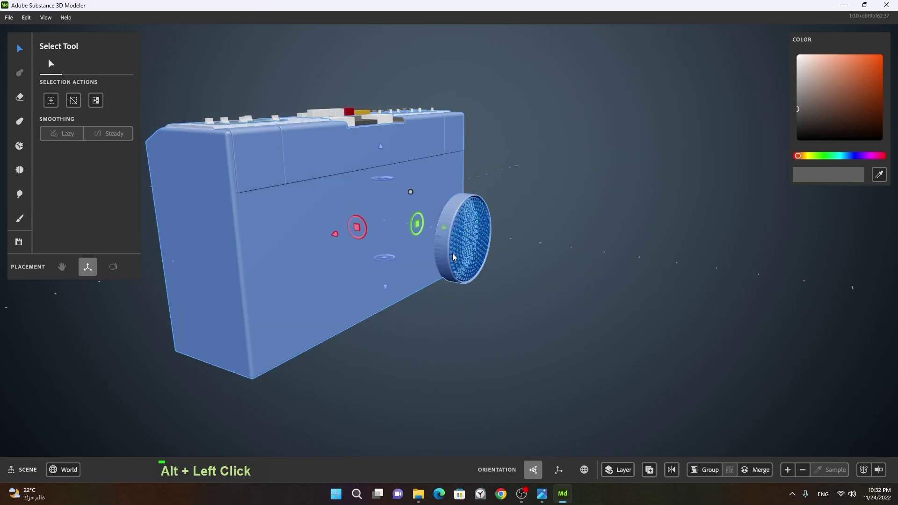
- Isolate just the grille housing and scale it to sit inside the left upper panel, checking placement
{"action": "double_click", "coordinate": [533, 230]}
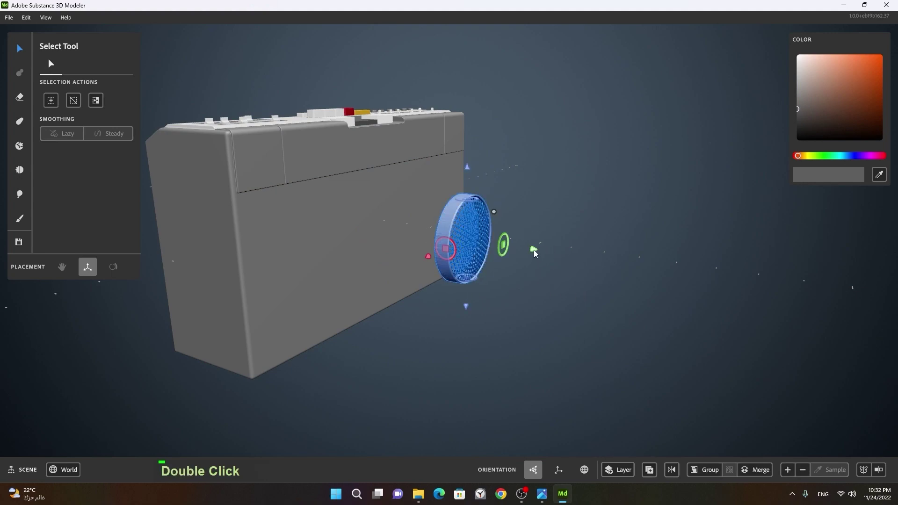
{"action": "double_click", "coordinate": [436, 249]}
{"action": "right_click", "coordinate": [376, 236]}
{"action": "left_click", "coordinate": [425, 245]}
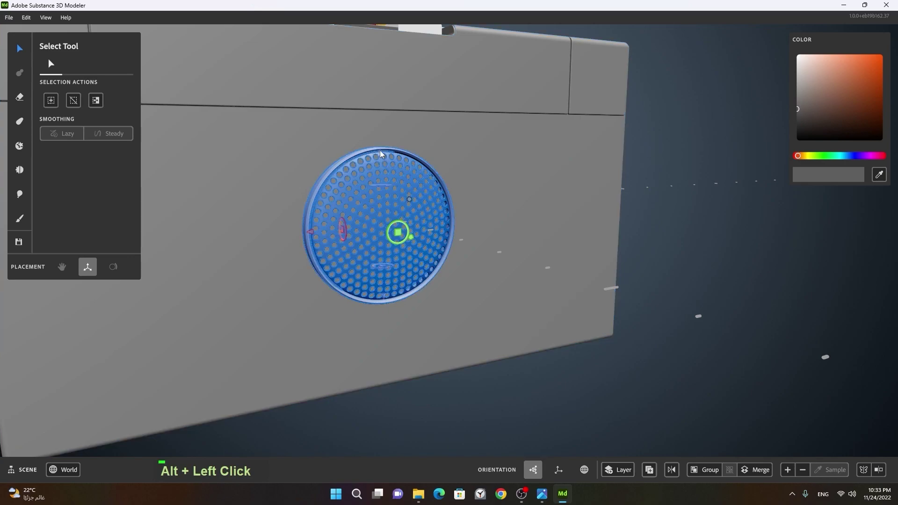
{"action": "middle_click", "coordinate": [502, 135]}
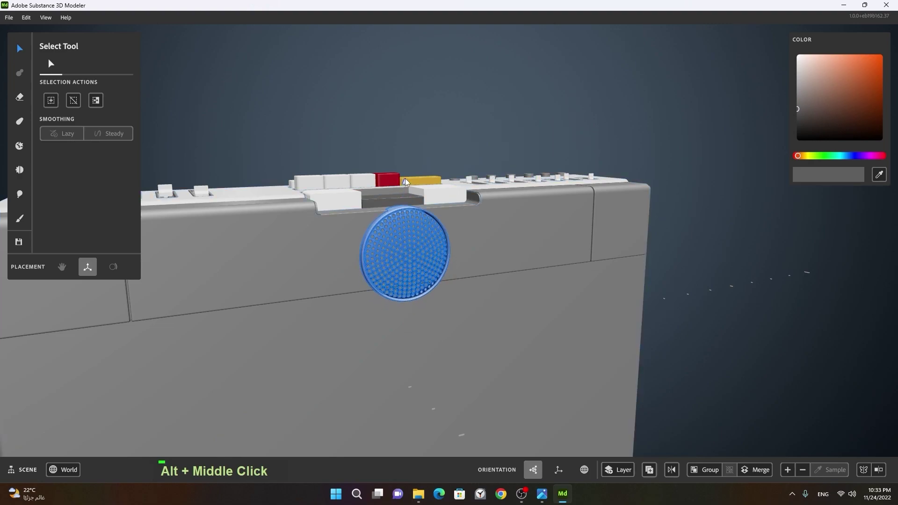
{"action": "right_click", "coordinate": [404, 271]}
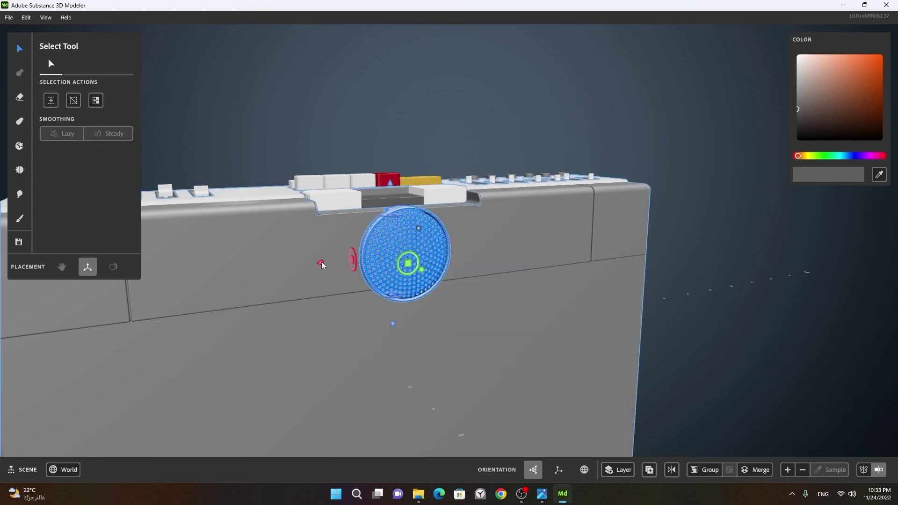
{"action": "middle_click", "coordinate": [315, 298]}
{"action": "right_click", "coordinate": [390, 273]}
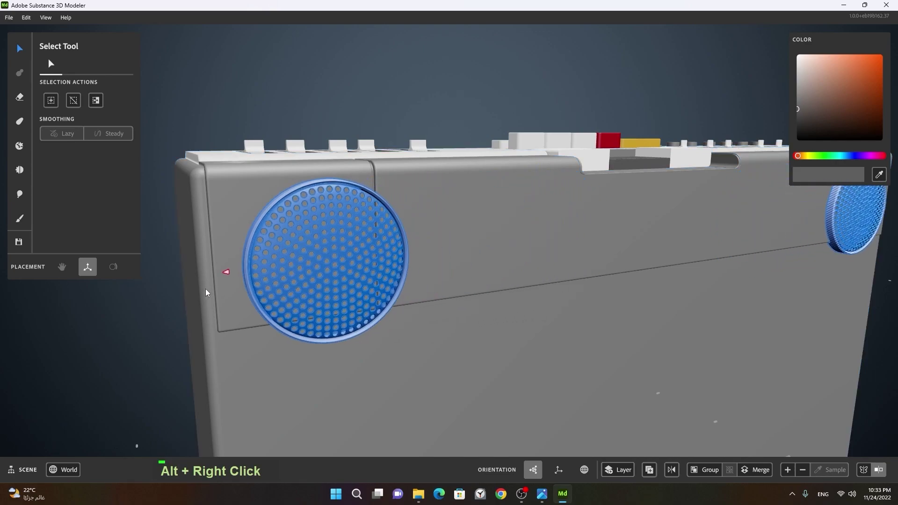
- Nudge both speaker grilles with the gizmo so they fit flush in the left and right panels
{"action": "left_click", "coordinate": [265, 306]}
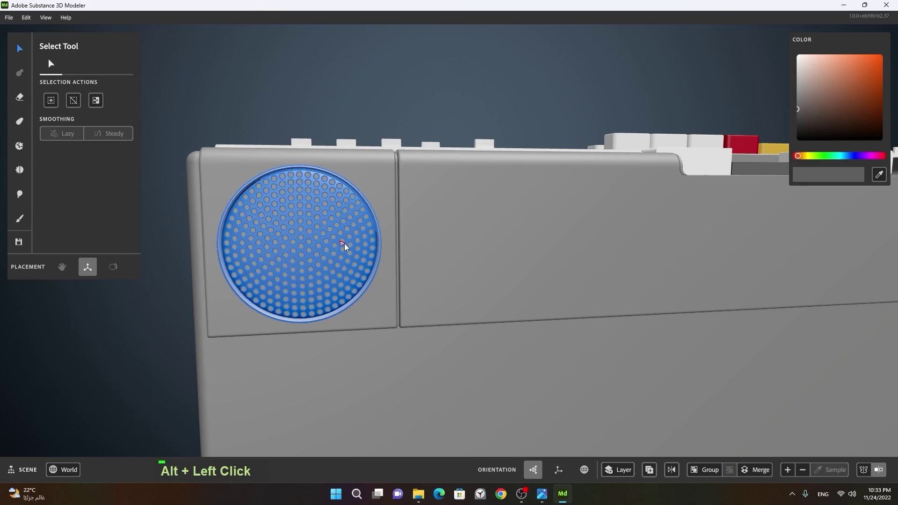
{"action": "left_click", "coordinate": [341, 283]}
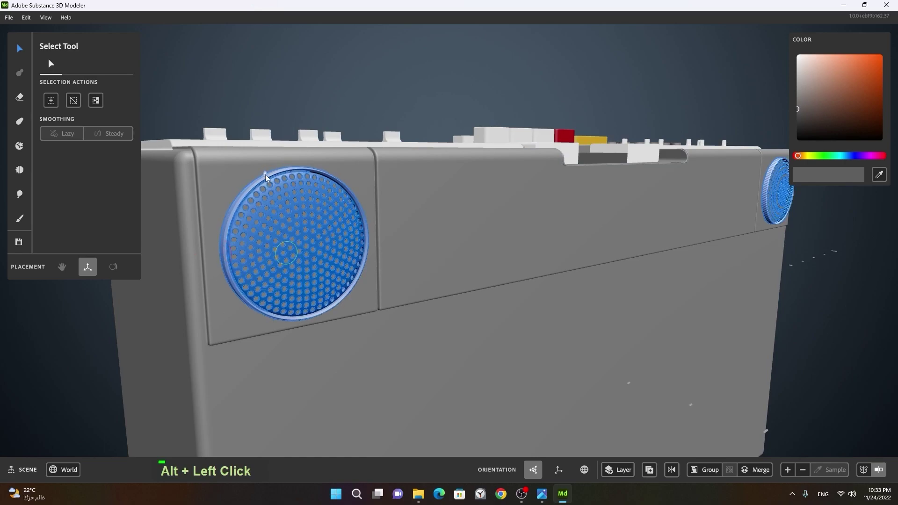
{"action": "right_click", "coordinate": [290, 239]}
{"action": "middle_click", "coordinate": [394, 238]}
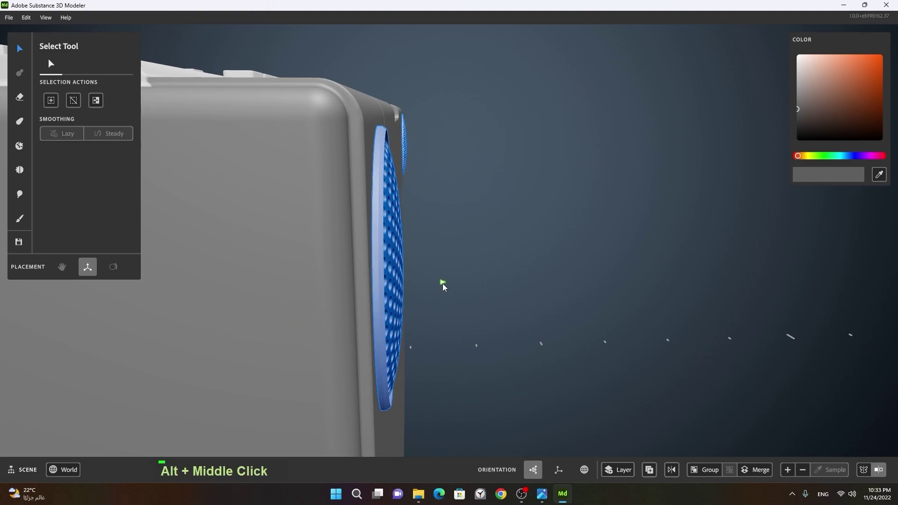
{"action": "left_click", "coordinate": [518, 314]}
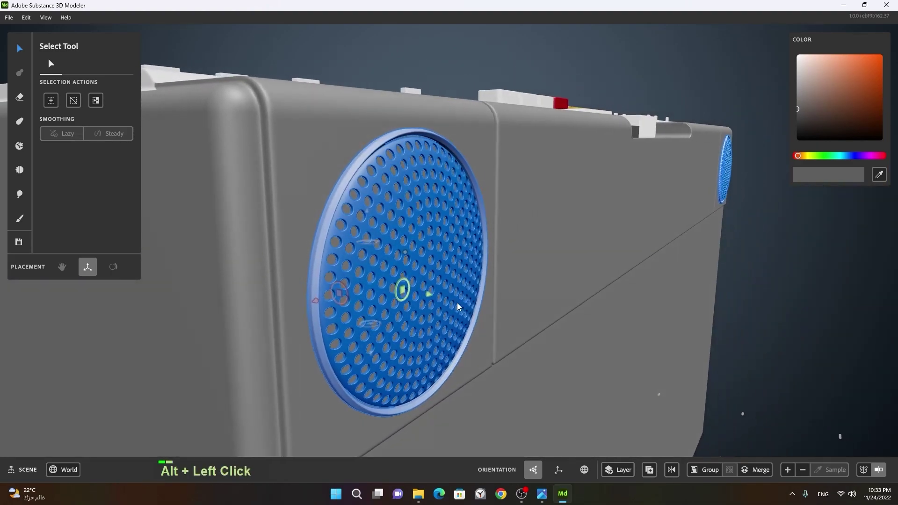
{"action": "right_click", "coordinate": [512, 279]}
{"action": "middle_click", "coordinate": [577, 291]}
{"action": "left_click", "coordinate": [361, 286]}
{"action": "right_click", "coordinate": [664, 246]}
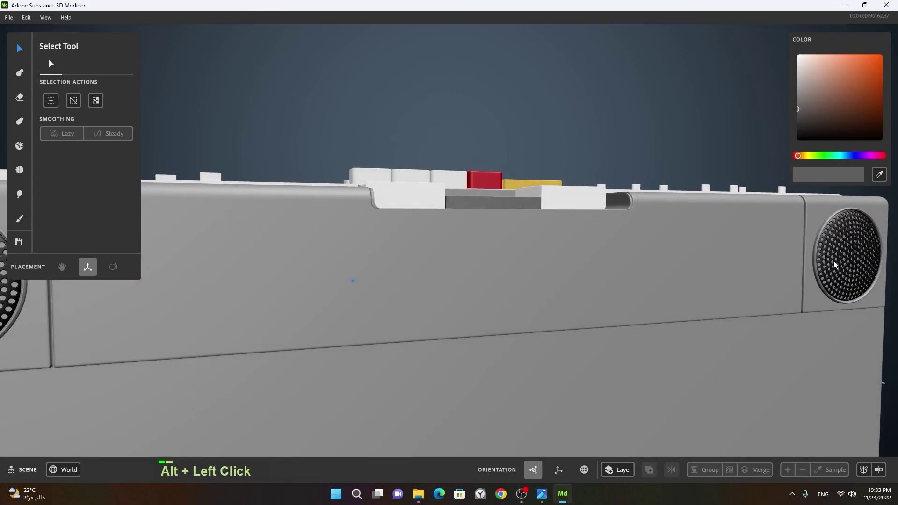
- Select both grilles together with the boombox body and Merge them into one object
{"action": "right_click", "coordinate": [789, 277]}
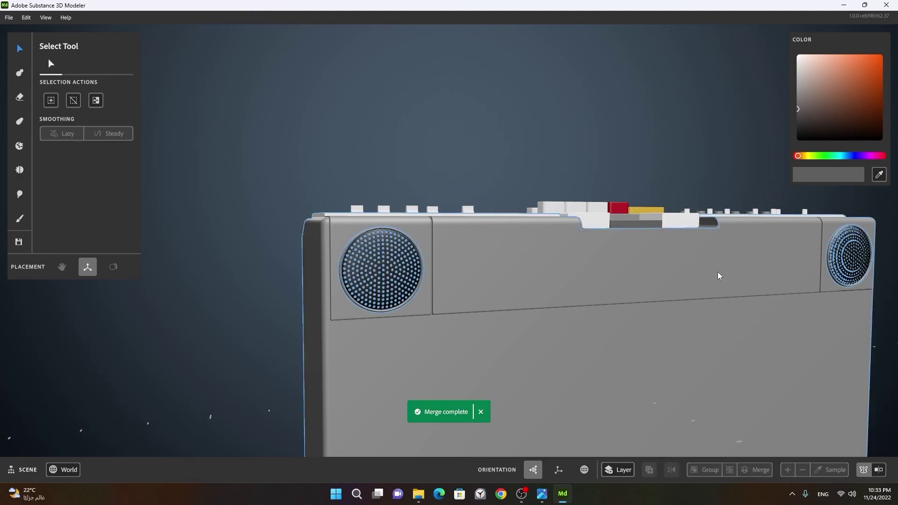
{"action": "middle_click", "coordinate": [754, 301]}
{"action": "right_click", "coordinate": [608, 314]}
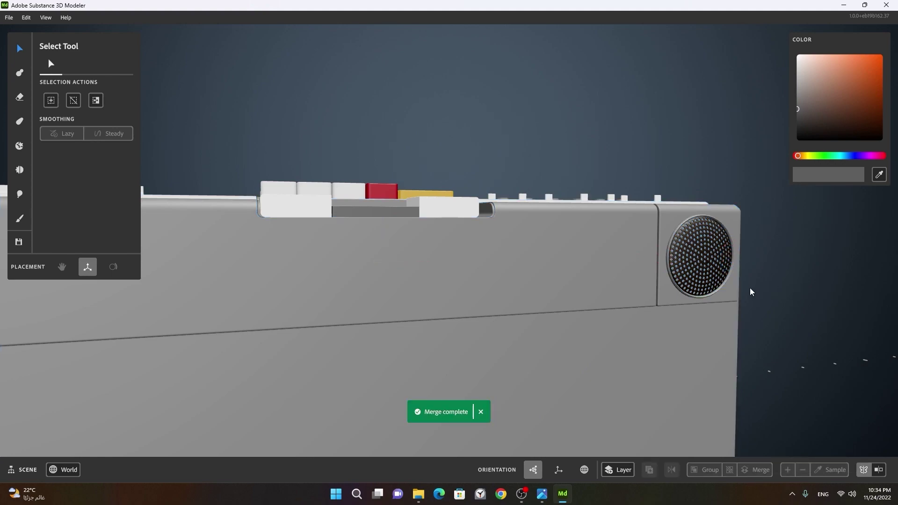
{"action": "right_click", "coordinate": [679, 287]}
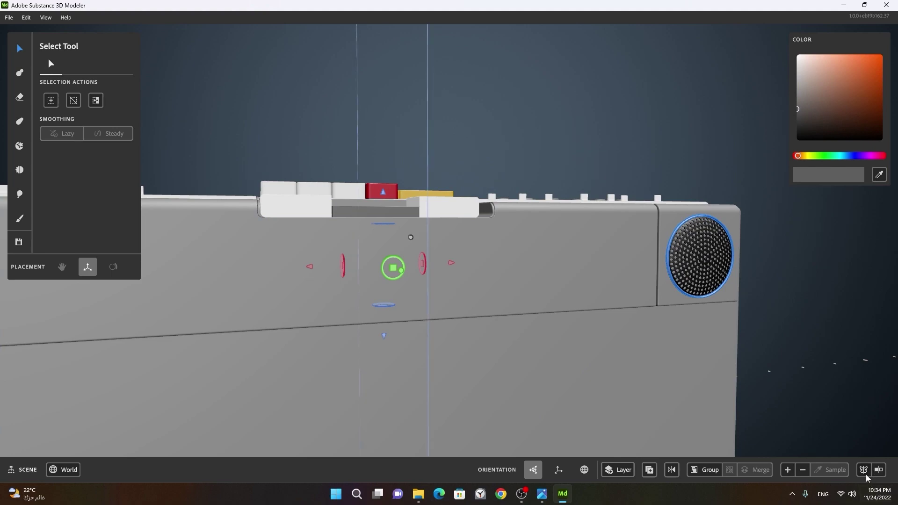
{"action": "right_click", "coordinate": [775, 295]}
{"action": "left_click", "coordinate": [584, 315]}
{"action": "middle_click", "coordinate": [523, 322]}
{"action": "left_click", "coordinate": [592, 322]}
{"action": "right_click", "coordinate": [579, 321]}
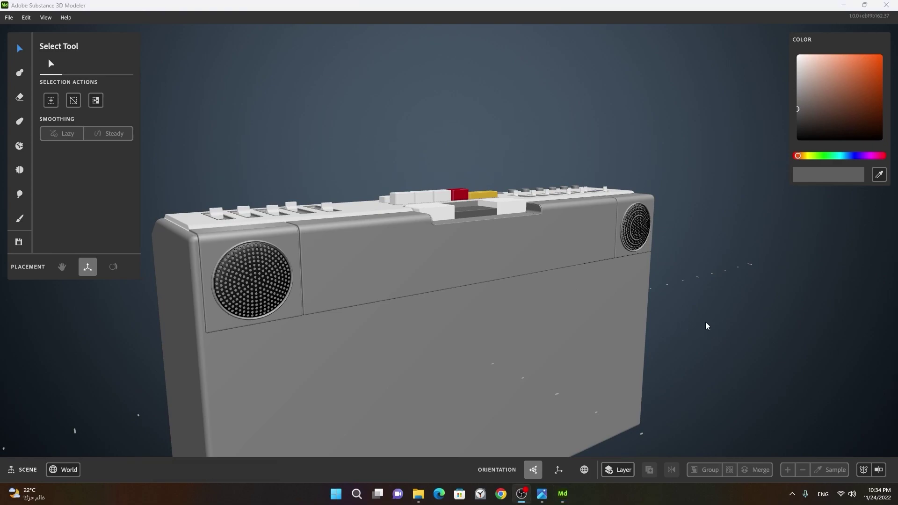
{"action": "right_click", "coordinate": [668, 286]}
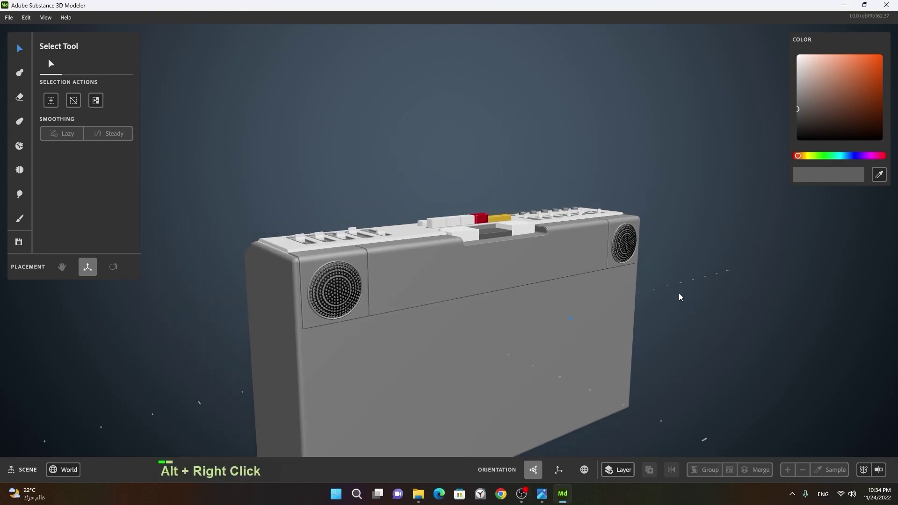
{"action": "left_click", "coordinate": [573, 308]}
{"action": "right_click", "coordinate": [471, 318]}
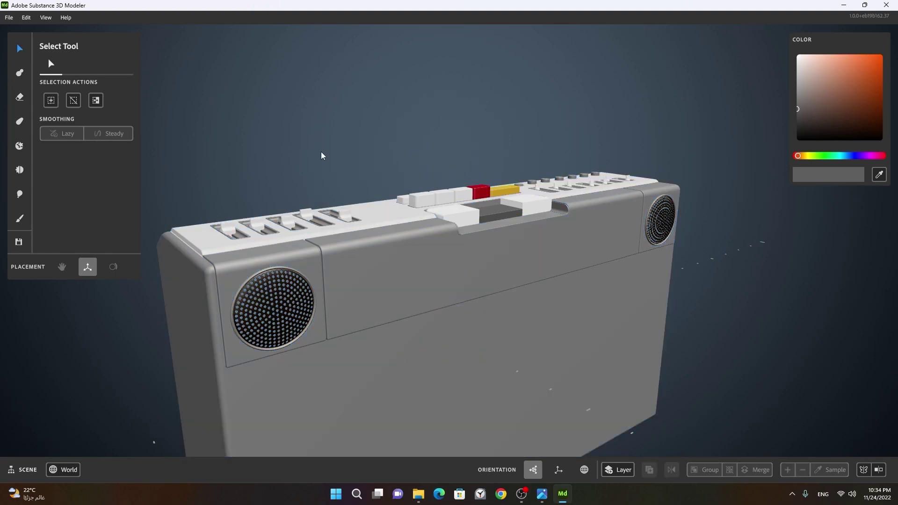
- Start an Erase with the Cube primitive placed on the boombox's upper front face
{"action": "double_click", "coordinate": [404, 288]}
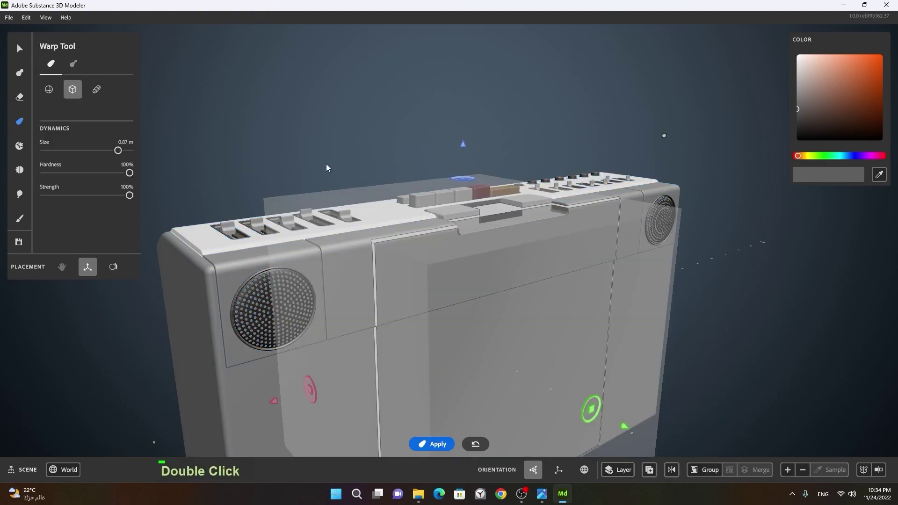
{"action": "left_click", "coordinate": [262, 289]}
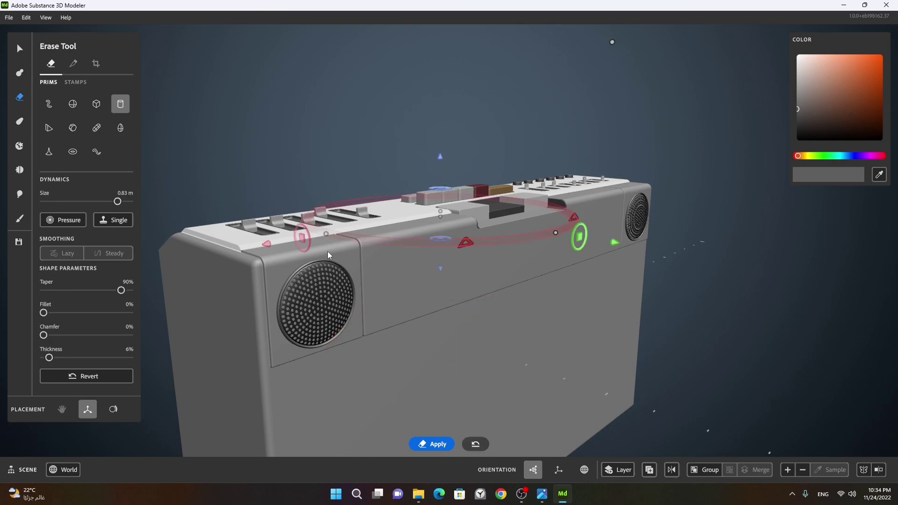
{"action": "left_click", "coordinate": [313, 239]}
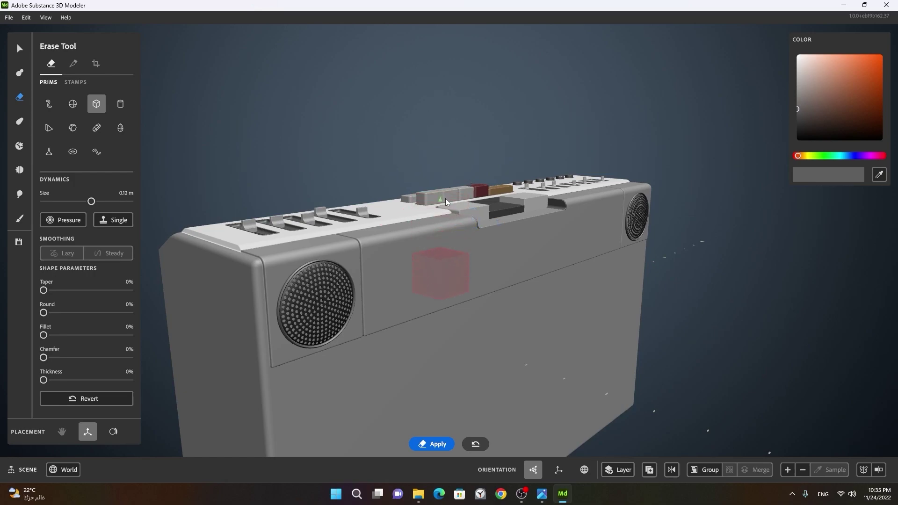
{"action": "left_click", "coordinate": [635, 326]}
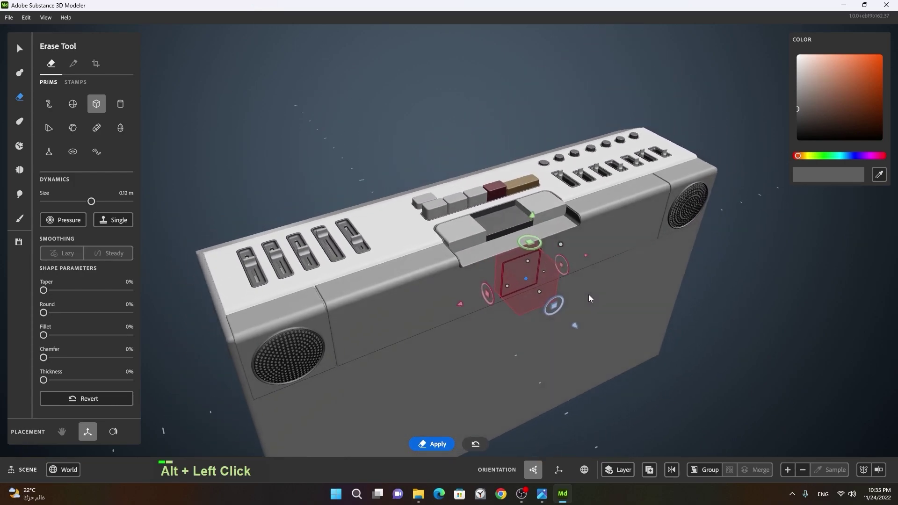
{"action": "right_click", "coordinate": [591, 290]}
{"action": "left_click", "coordinate": [559, 344]}
- Give the cutting box Round 12% and Fillet 24% rounded corners
{"action": "left_click", "coordinate": [552, 298]}
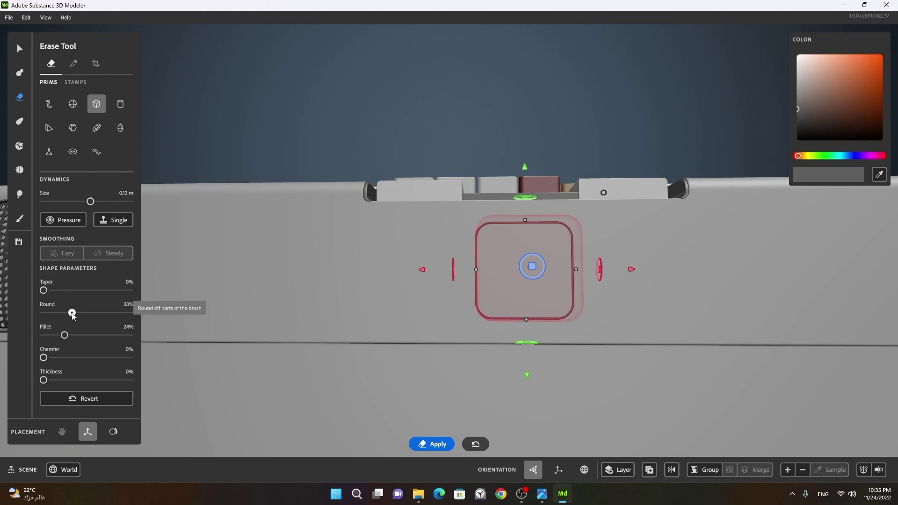
{"action": "left_click", "coordinate": [346, 289]}
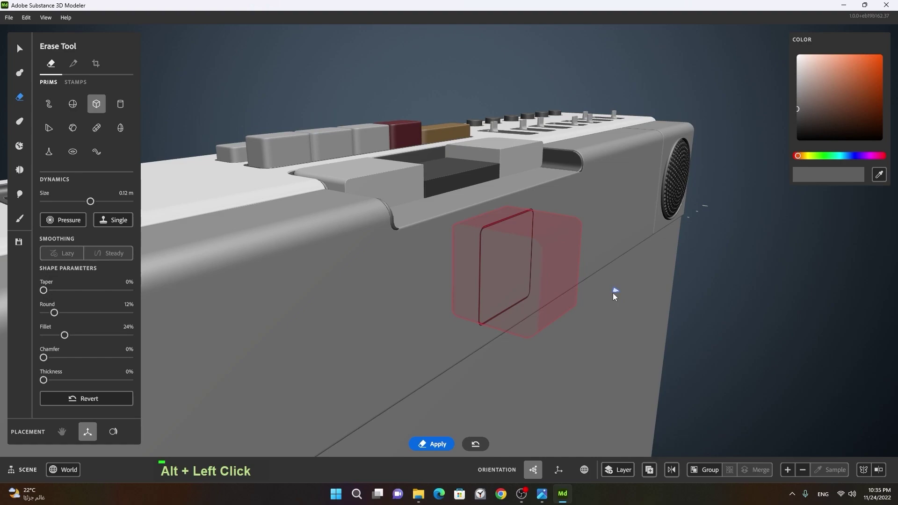
{"action": "left_click", "coordinate": [578, 339]}
{"action": "right_click", "coordinate": [518, 307]}
{"action": "left_click", "coordinate": [466, 318]}
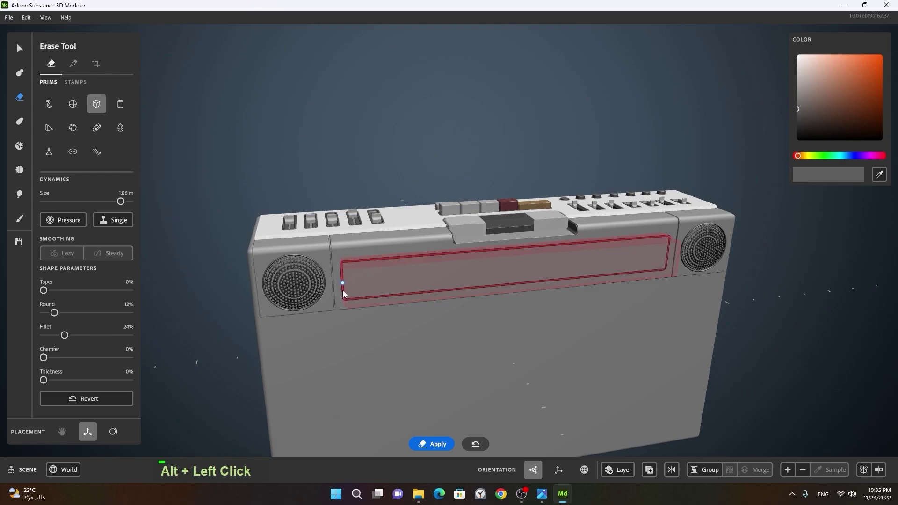
- Stretch the box across the front between the two speakers and set it to split instead of erase
{"action": "left_click", "coordinate": [425, 310]}
{"action": "left_click", "coordinate": [513, 305]}
{"action": "right_click", "coordinate": [470, 256]}
{"action": "left_click", "coordinate": [607, 250]}
{"action": "right_click", "coordinate": [623, 270]}
{"action": "left_click", "coordinate": [529, 295]}
{"action": "right_click", "coordinate": [562, 301]}
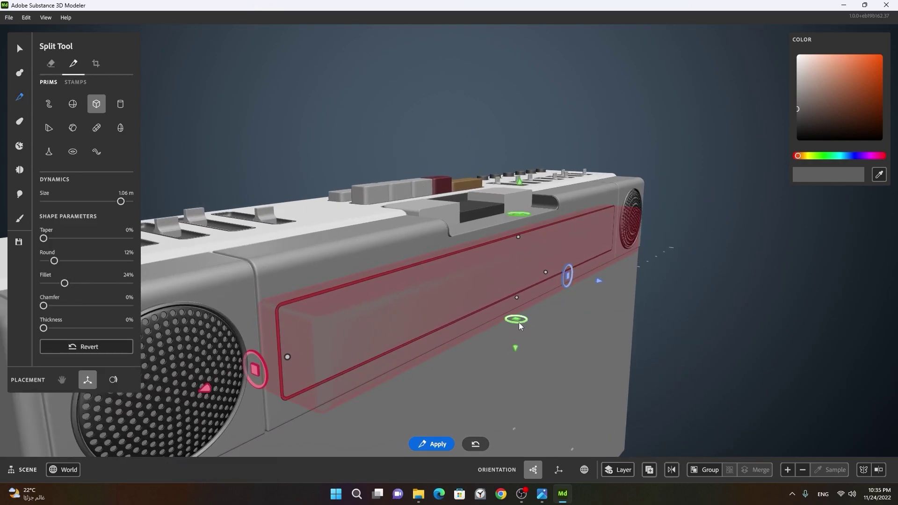
- Apply the split to cut the display window, leaving the long bar separated from the front
{"action": "key", "text": "space"}
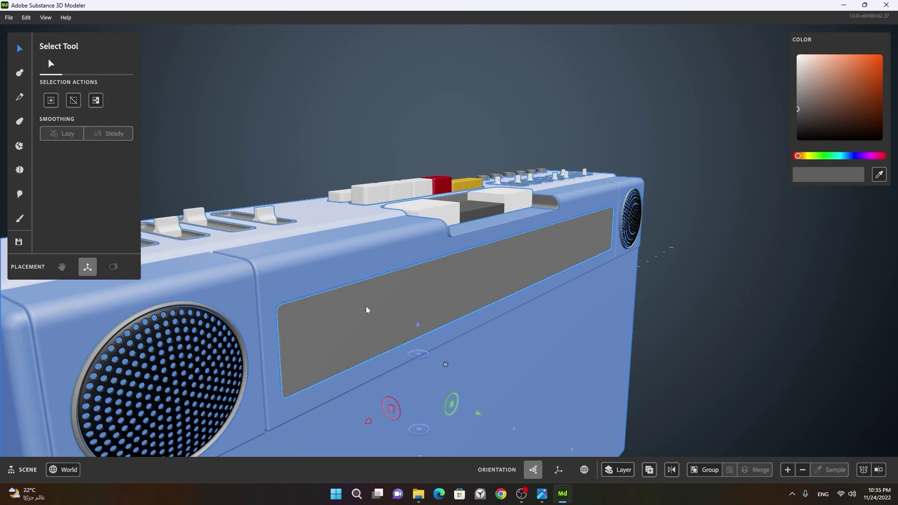
{"action": "left_click", "coordinate": [416, 327]}
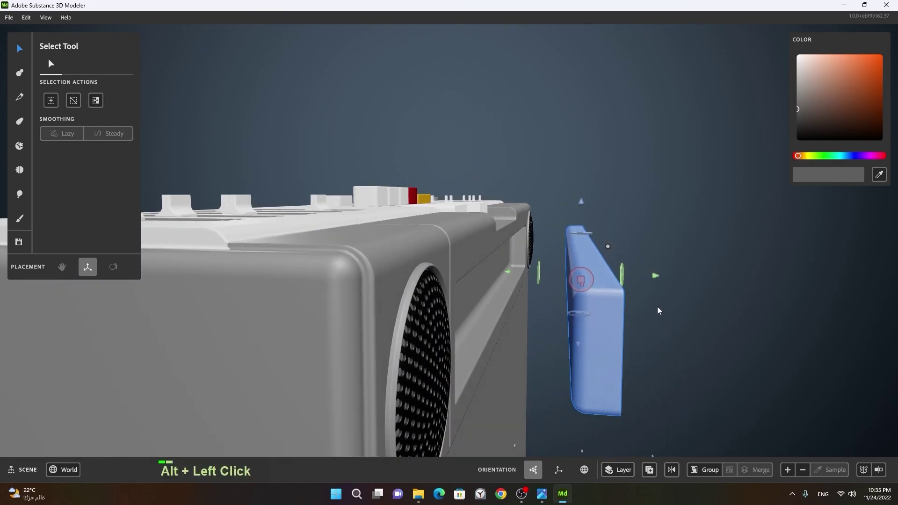
{"action": "right_click", "coordinate": [461, 321]}
{"action": "left_click", "coordinate": [479, 331]}
{"action": "left_click", "coordinate": [749, 336]}
{"action": "right_click", "coordinate": [746, 336]}
{"action": "left_click", "coordinate": [703, 360]}
{"action": "middle_click", "coordinate": [705, 340]}
- Move the split-off bar back in front of the window and wrap a new box cut around it
{"action": "left_click", "coordinate": [528, 309]}
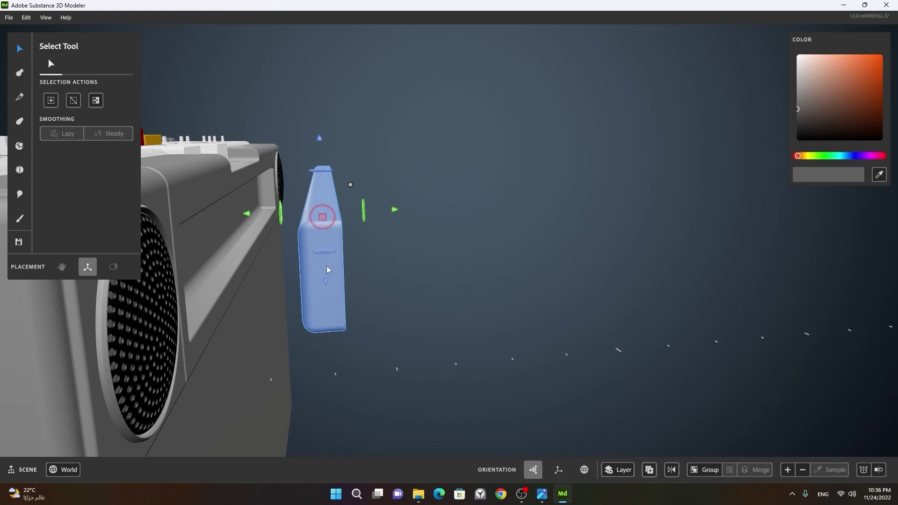
{"action": "left_click", "coordinate": [322, 291]}
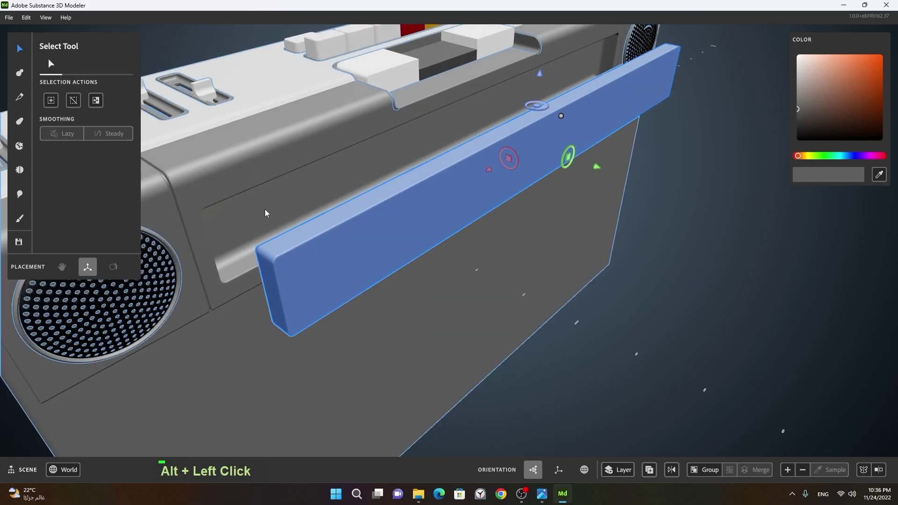
{"action": "middle_click", "coordinate": [401, 185]}
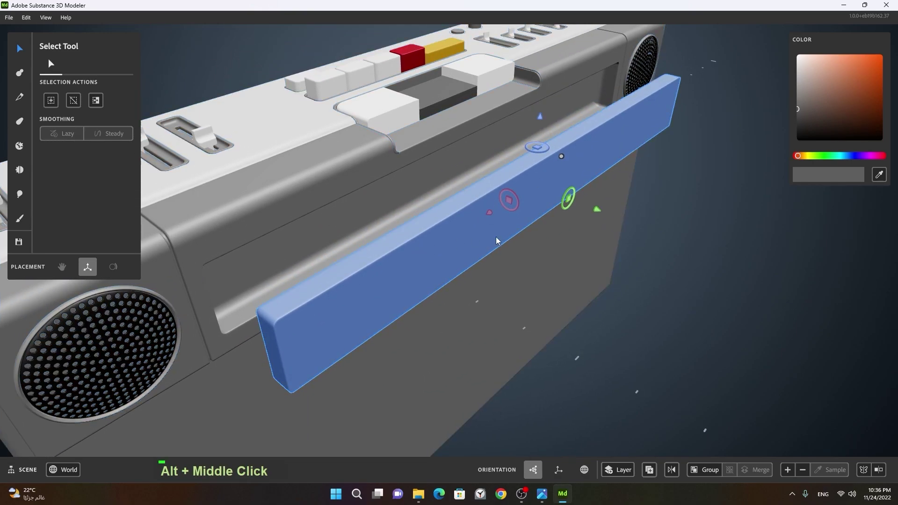
{"action": "left_click", "coordinate": [447, 298]}
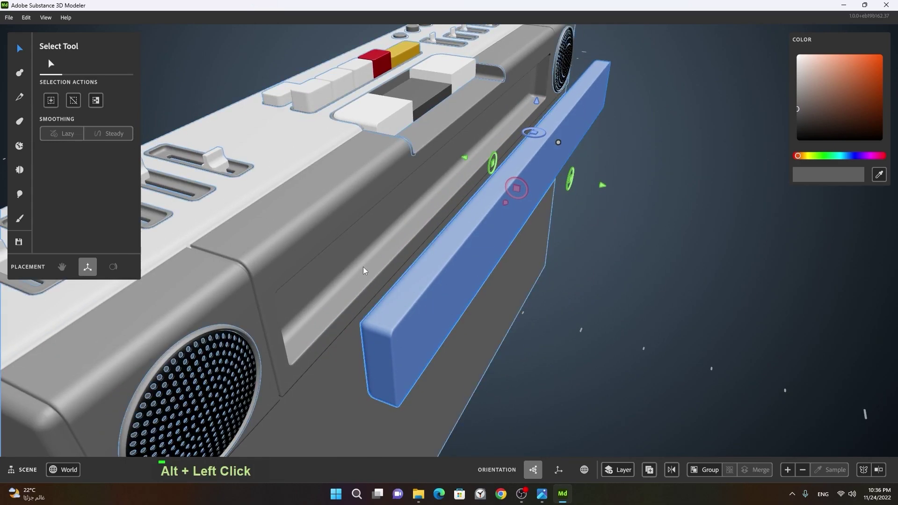
{"action": "right_click", "coordinate": [525, 301]}
{"action": "left_click", "coordinate": [486, 308]}
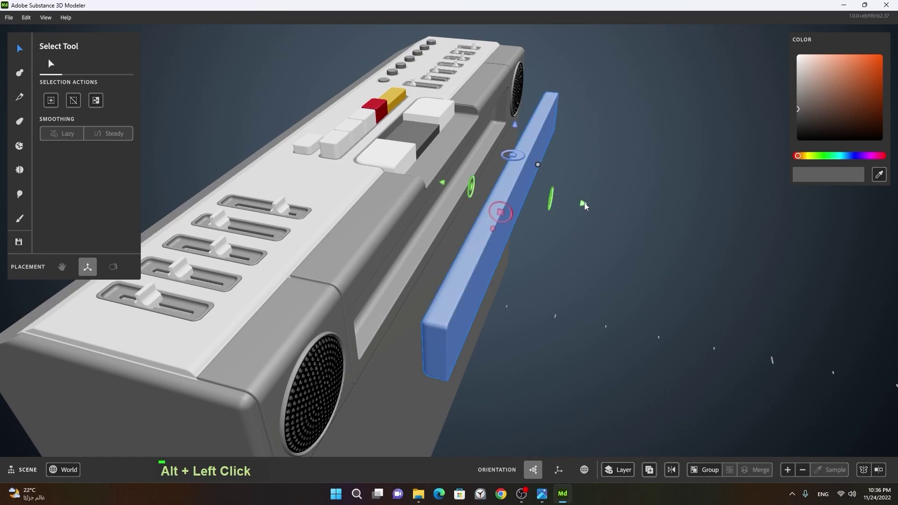
{"action": "middle_click", "coordinate": [736, 266]}
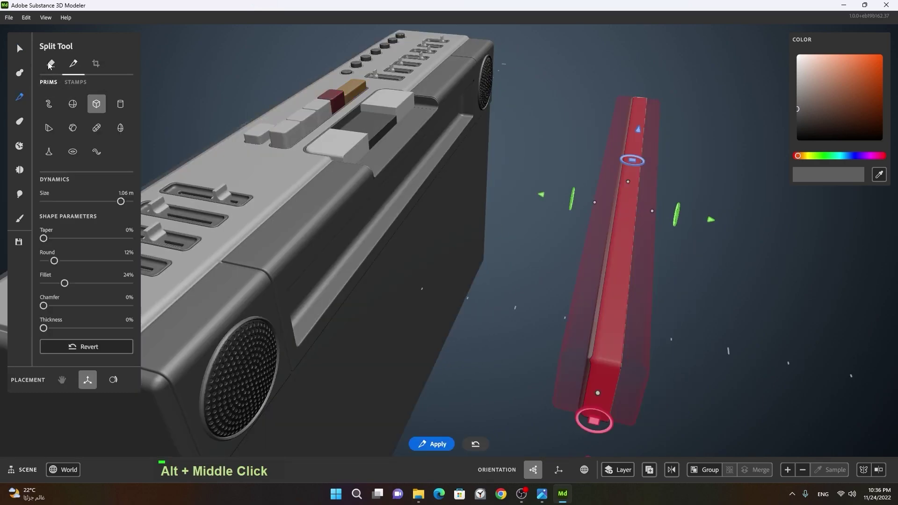
- Run the box cut along the bar's middle and apply it, slicing the bar into two thin panels
{"action": "left_click", "coordinate": [697, 249]}
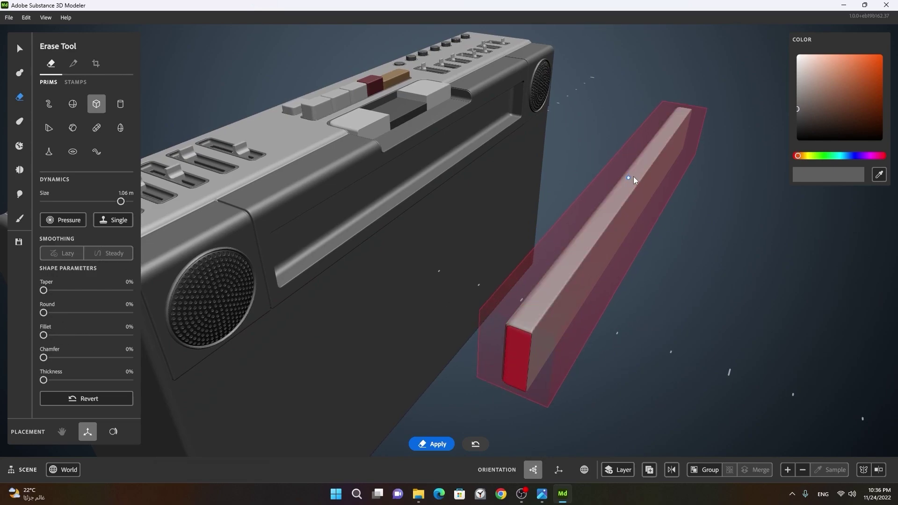
{"action": "left_click", "coordinate": [694, 228]}
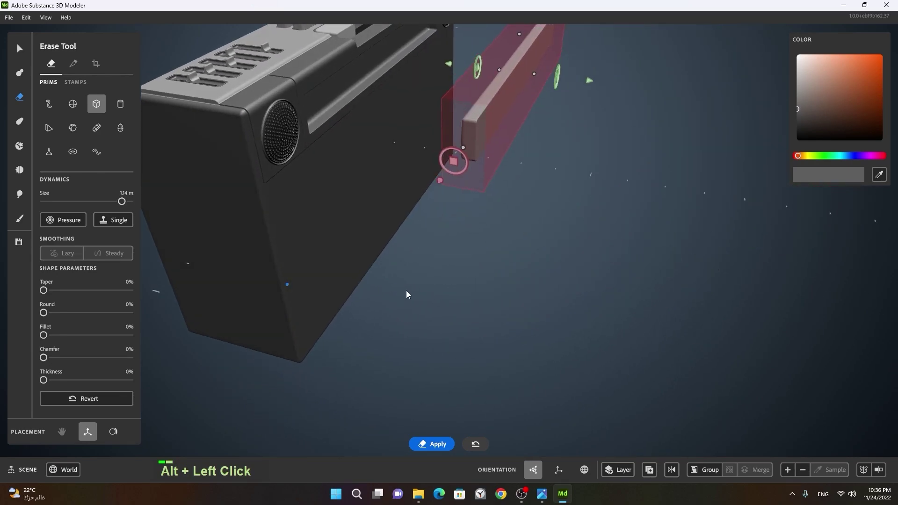
{"action": "middle_click", "coordinate": [491, 213]}
{"action": "right_click", "coordinate": [433, 199]}
{"action": "middle_click", "coordinate": [595, 127]}
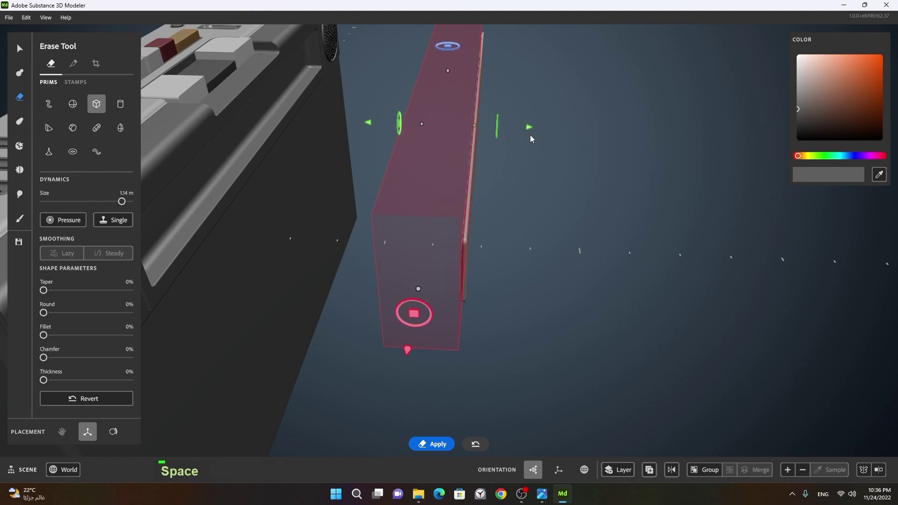
{"action": "left_click", "coordinate": [552, 204]}
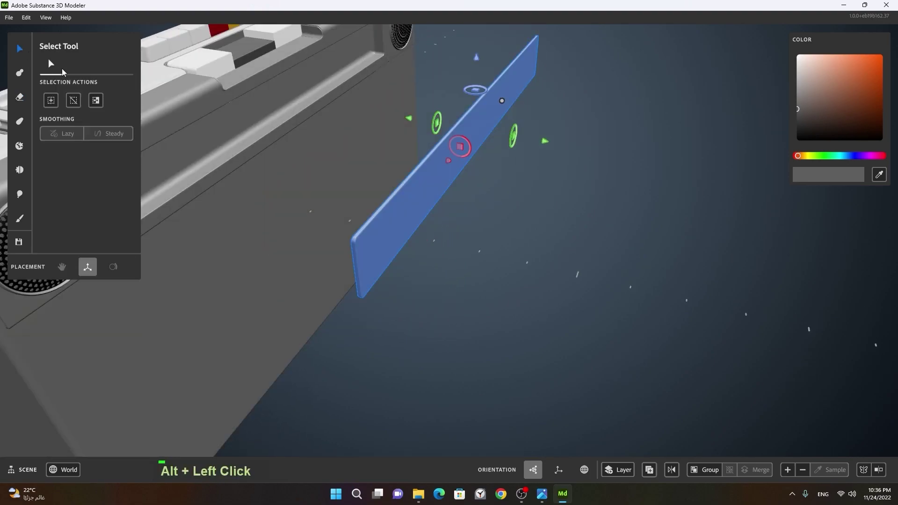
{"action": "middle_click", "coordinate": [522, 240]}
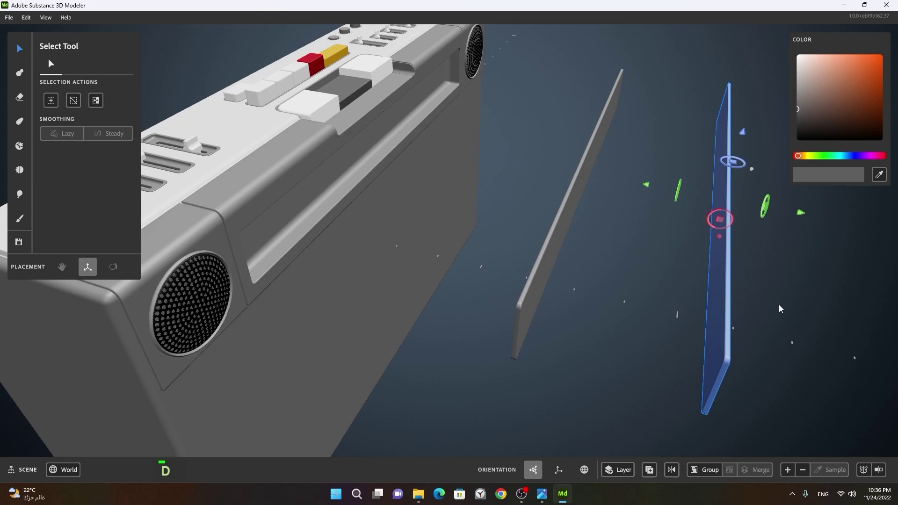
- Paint one of the thin panels black with the Paint tool
{"action": "left_click", "coordinate": [629, 322]}
{"action": "double_click", "coordinate": [557, 252]}
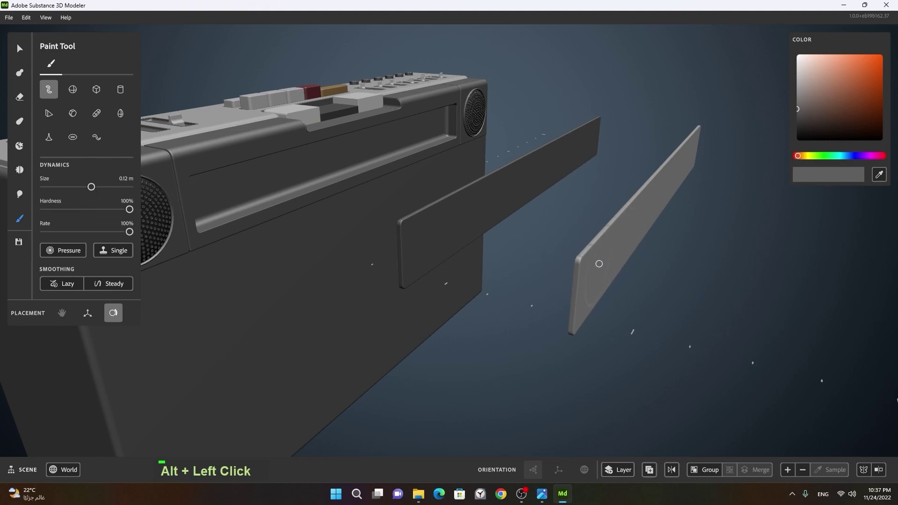
{"action": "left_click", "coordinate": [663, 268]}
{"action": "right_click", "coordinate": [622, 274]}
{"action": "middle_click", "coordinate": [639, 268]}
{"action": "right_click", "coordinate": [553, 258]}
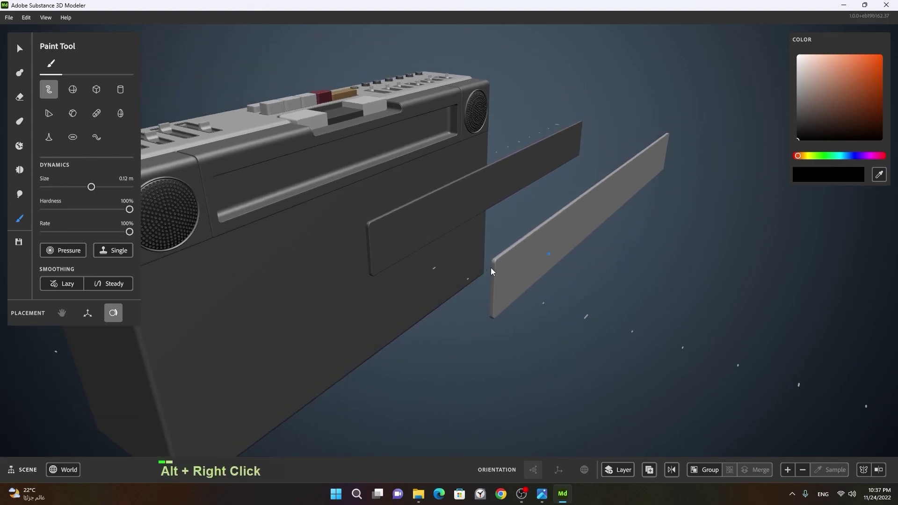
{"action": "left_click", "coordinate": [516, 270]}
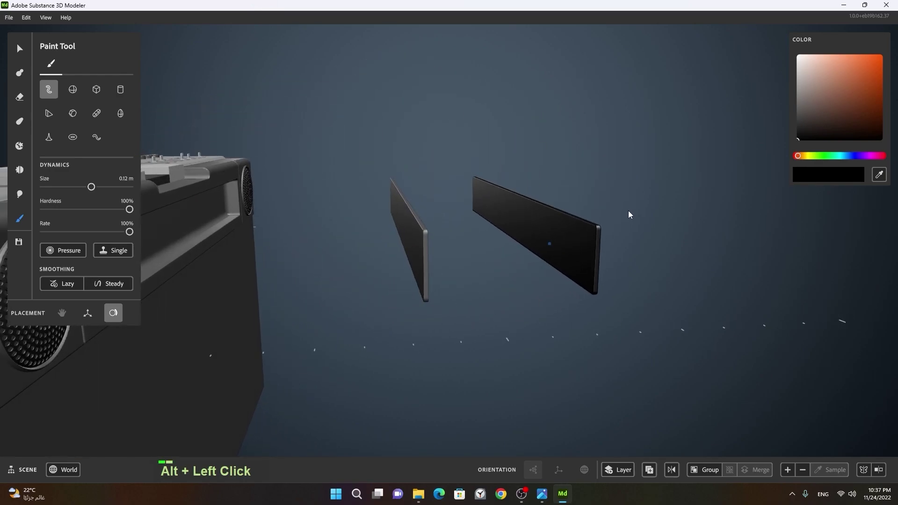
{"action": "right_click", "coordinate": [534, 255]}
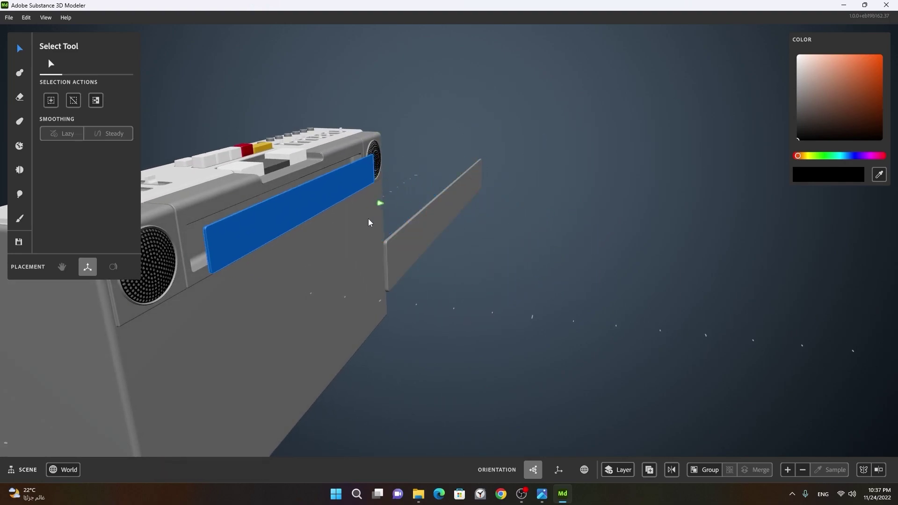
- Select the black panel and seat it inside the recessed display window on the front
{"action": "right_click", "coordinate": [283, 203]}
{"action": "middle_click", "coordinate": [416, 227]}
{"action": "right_click", "coordinate": [389, 248]}
{"action": "left_click", "coordinate": [417, 266]}
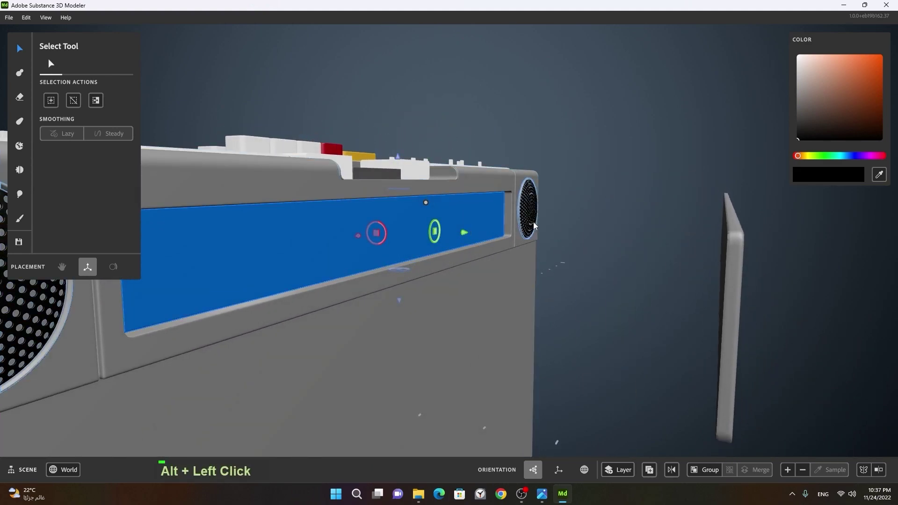
{"action": "double_click", "coordinate": [485, 233]}
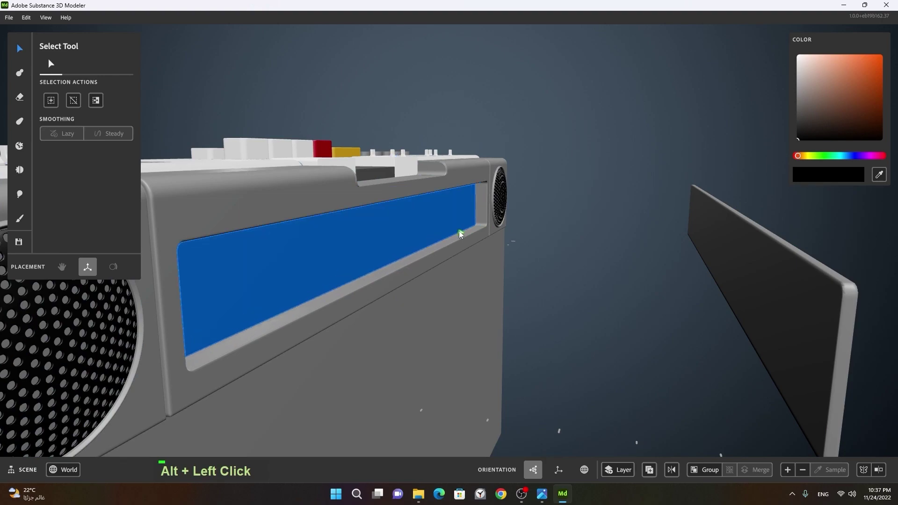
{"action": "right_click", "coordinate": [589, 244]}
{"action": "left_click", "coordinate": [517, 269]}
{"action": "double_click", "coordinate": [616, 296]}
{"action": "middle_click", "coordinate": [706, 322]}
{"action": "right_click", "coordinate": [611, 313]}
{"action": "left_click", "coordinate": [604, 325]}
{"action": "right_click", "coordinate": [640, 315]}
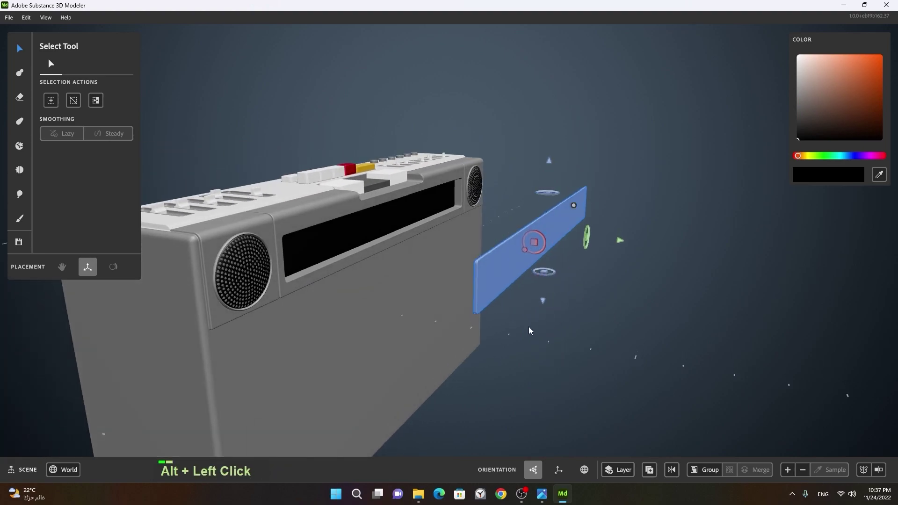
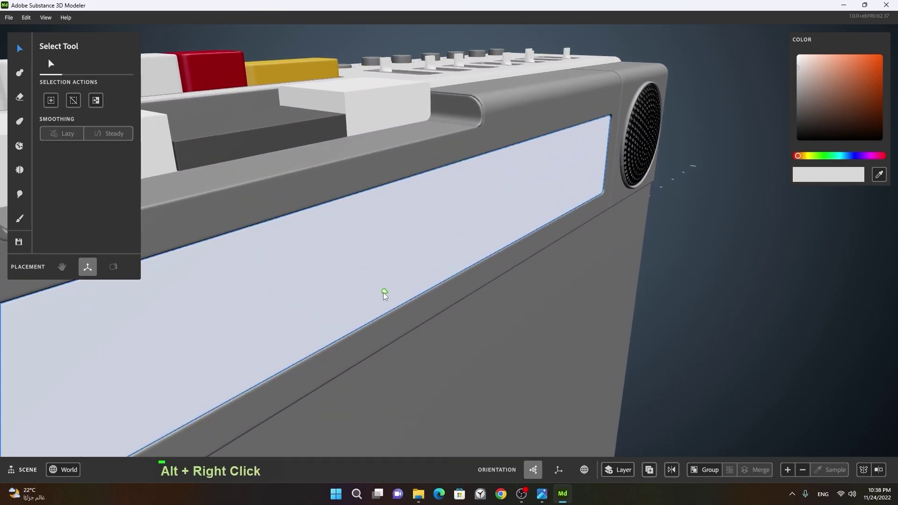
- Paint the remaining thin panel light grey
{"action": "left_click", "coordinate": [513, 330]}
{"action": "middle_click", "coordinate": [420, 301]}
{"action": "left_click", "coordinate": [551, 270]}
{"action": "right_click", "coordinate": [534, 272]}
{"action": "middle_click", "coordinate": [520, 291]}
{"action": "left_click", "coordinate": [461, 291]}
{"action": "right_click", "coordinate": [339, 212]}
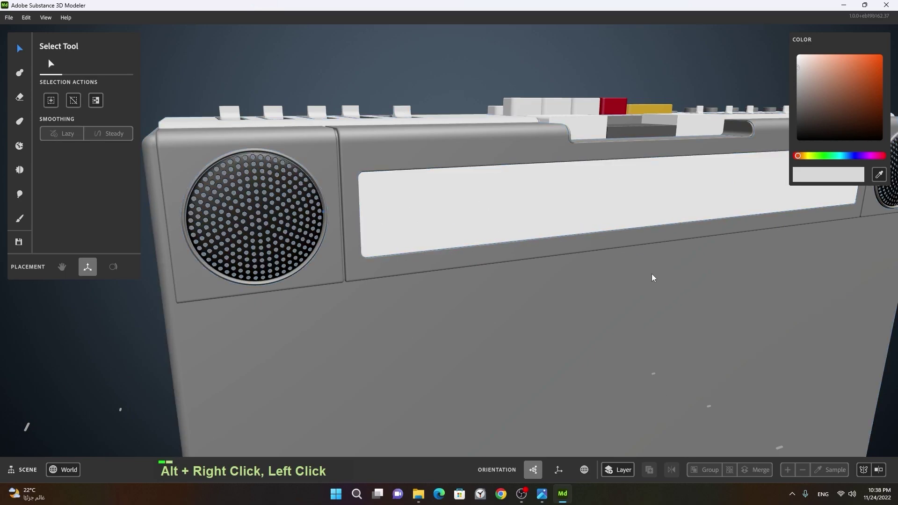
- Move the light panel with the gizmo into the display recess between the speaker grilles
{"action": "middle_click", "coordinate": [643, 285]}
{"action": "right_click", "coordinate": [593, 267]}
{"action": "middle_click", "coordinate": [621, 296]}
{"action": "left_click", "coordinate": [579, 281]}
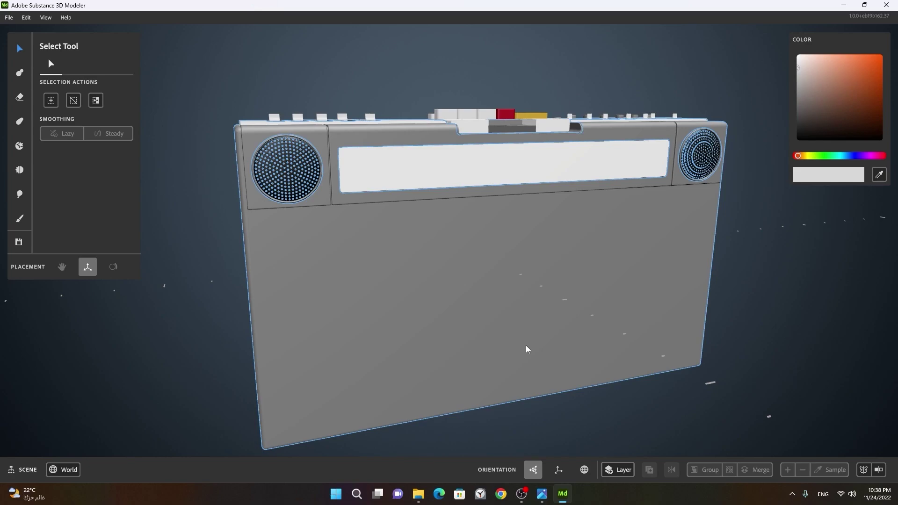
{"action": "scroll", "scroll_direction": "up", "scroll_amount": 3}
{"action": "left_click", "coordinate": [358, 297]}
{"action": "middle_click", "coordinate": [406, 295]}
{"action": "right_click", "coordinate": [307, 296]}
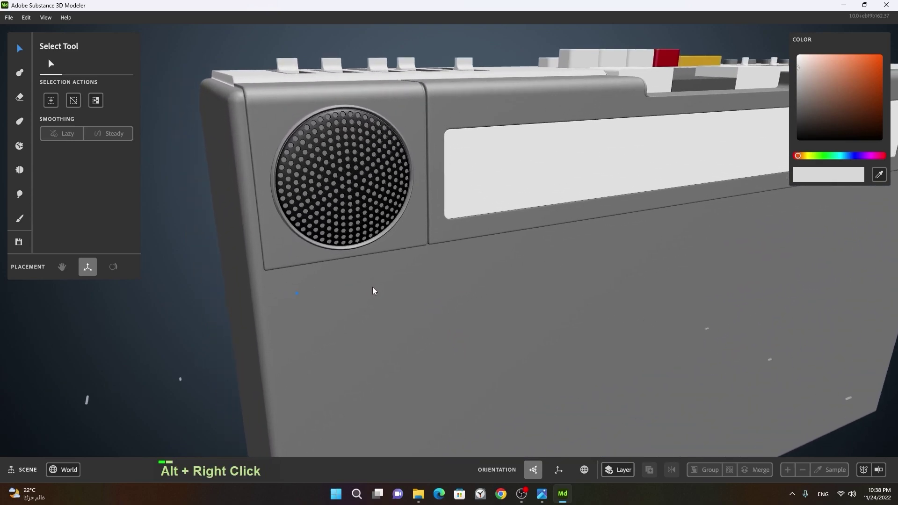
{"action": "middle_click", "coordinate": [626, 343]}
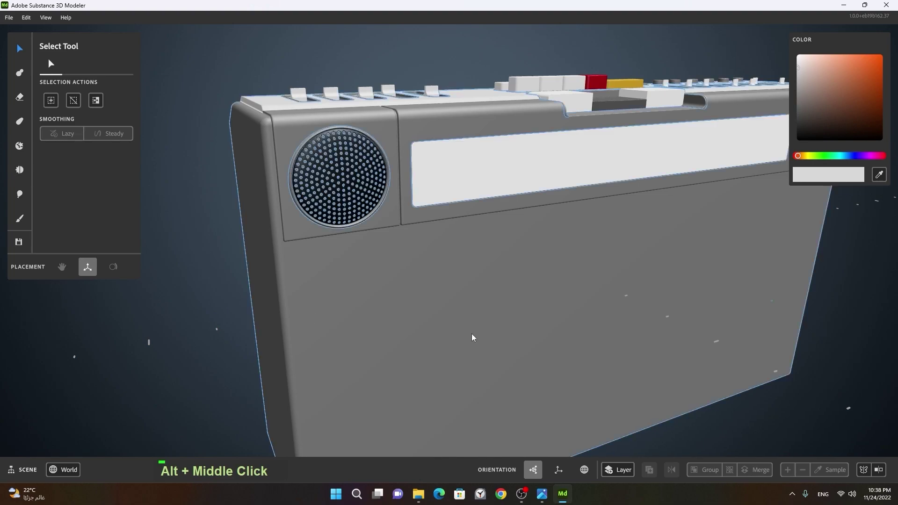
{"action": "right_click", "coordinate": [637, 329]}
{"action": "middle_click", "coordinate": [628, 345]}
{"action": "left_click", "coordinate": [588, 335]}
{"action": "middle_click", "coordinate": [594, 319]}
{"action": "left_click", "coordinate": [634, 405]}
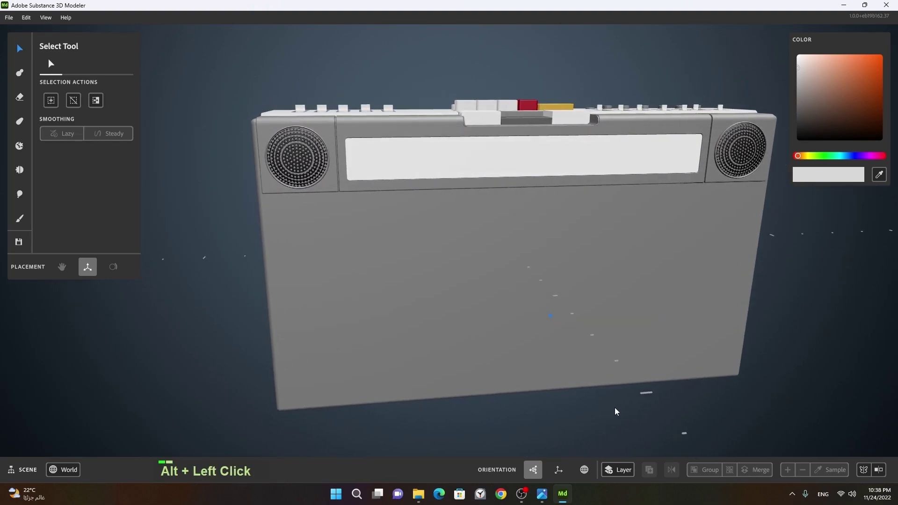
- Orbit the boombox from several sides to check the seated display panel
{"action": "right_click", "coordinate": [425, 270]}
{"action": "middle_click", "coordinate": [498, 267]}
{"action": "right_click", "coordinate": [361, 328]}
{"action": "left_click", "coordinate": [387, 325]}
{"action": "right_click", "coordinate": [444, 326]}
{"action": "middle_click", "coordinate": [506, 350]}
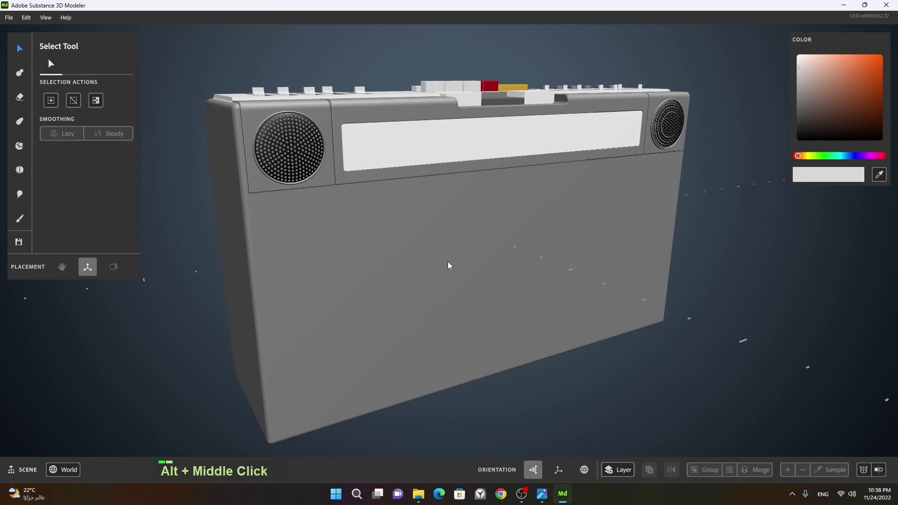
{"action": "left_click", "coordinate": [539, 307]}
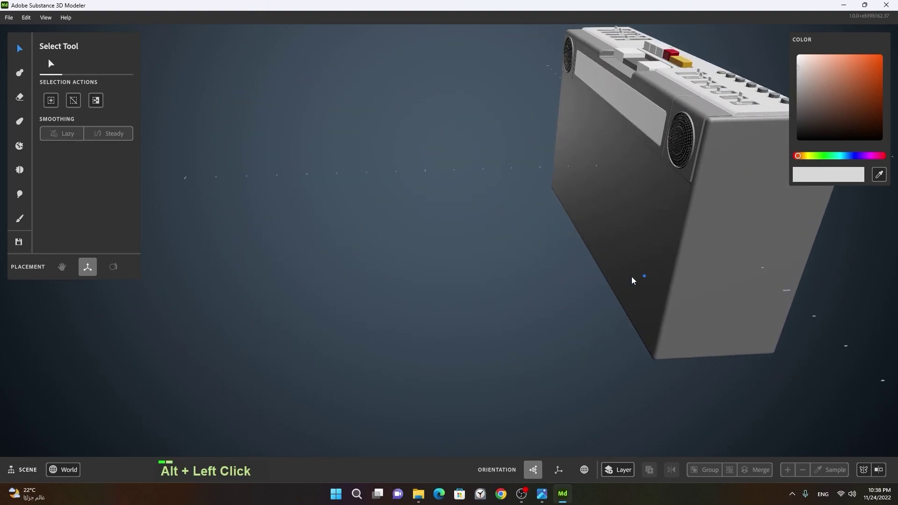
{"action": "middle_click", "coordinate": [617, 283]}
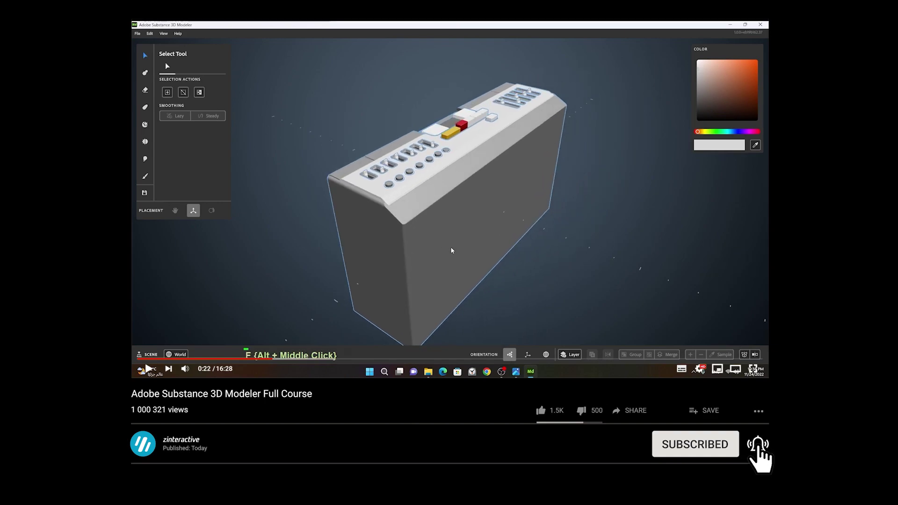
{"action": "middle_click", "coordinate": [462, 324]}
{"action": "left_click", "coordinate": [381, 335]}
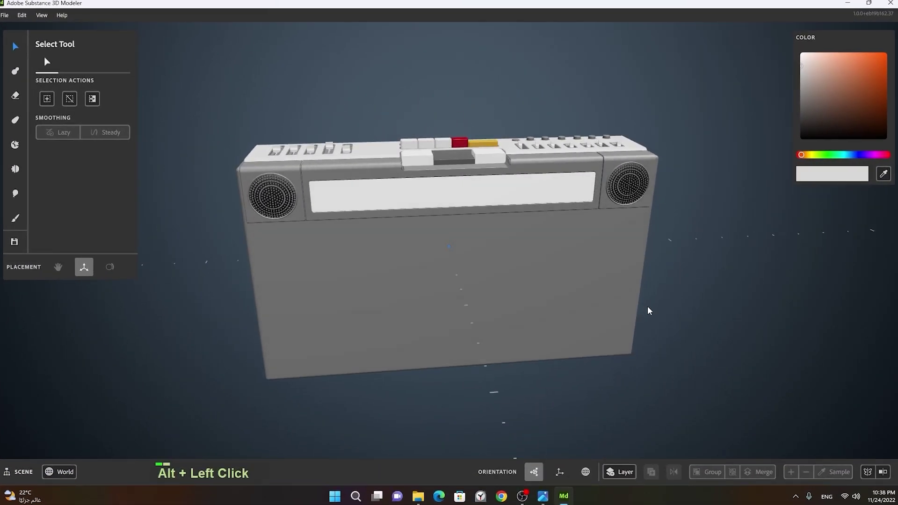
{"action": "right_click", "coordinate": [465, 289]}
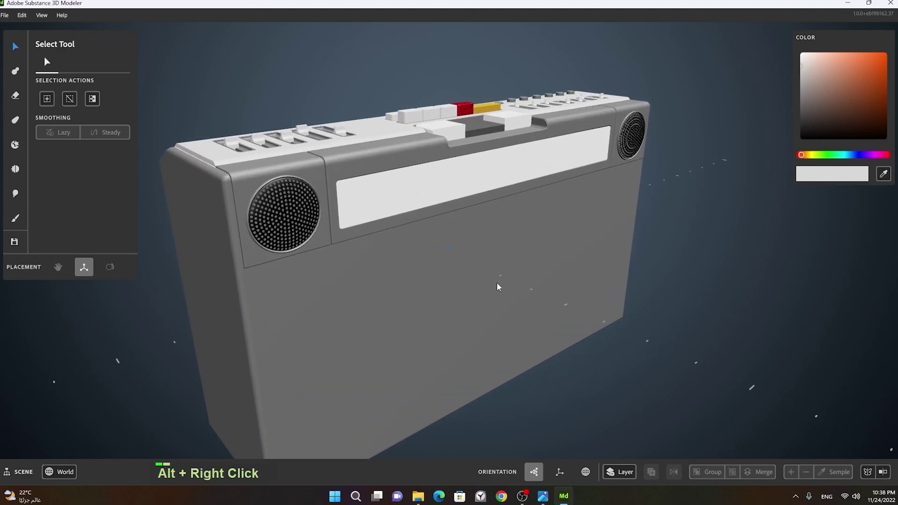
{"action": "left_click", "coordinate": [438, 298]}
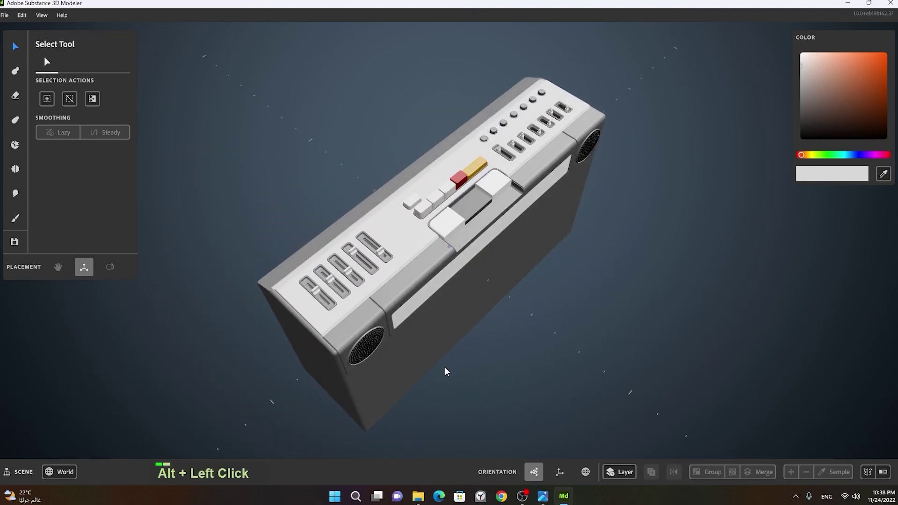